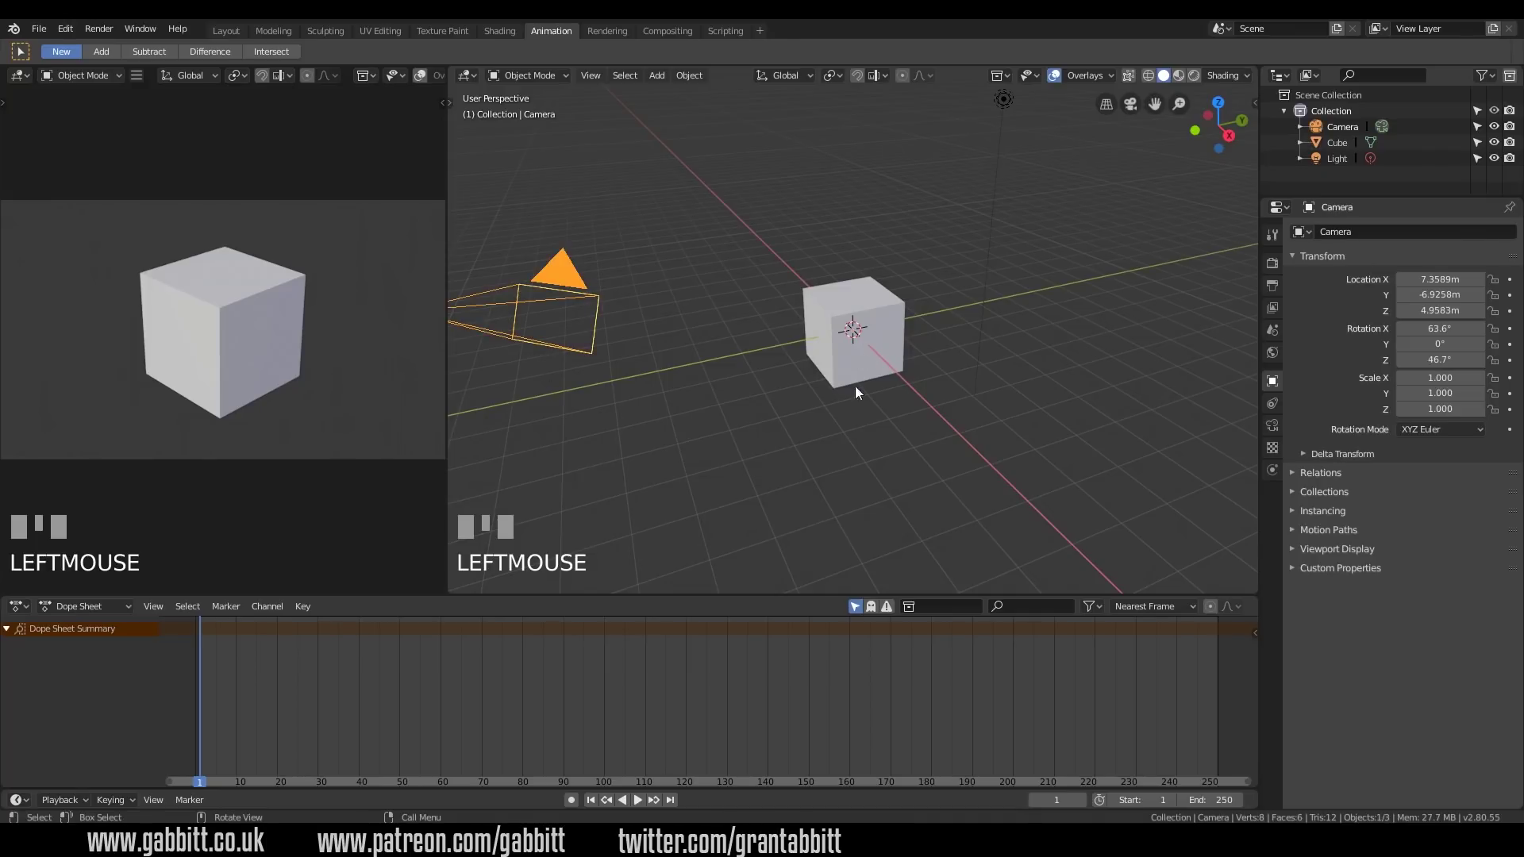
Orbit and zoom the 3D view around the default cube scene
left_click_drag(728, 383, 868, 322)
scroll("up", 3)
scroll("down", 3)
scroll("up", 3)
scroll("down", 3)
scroll("up", 3)
scroll("down", 3)
scroll("up", 3)
scroll("down", 3)
scroll("up", 3)
Select the cube, start a move and cancel it, then show the Output settings (1920×1080, frames 1–250, 24 fps, PNG)
left_click(868, 322)
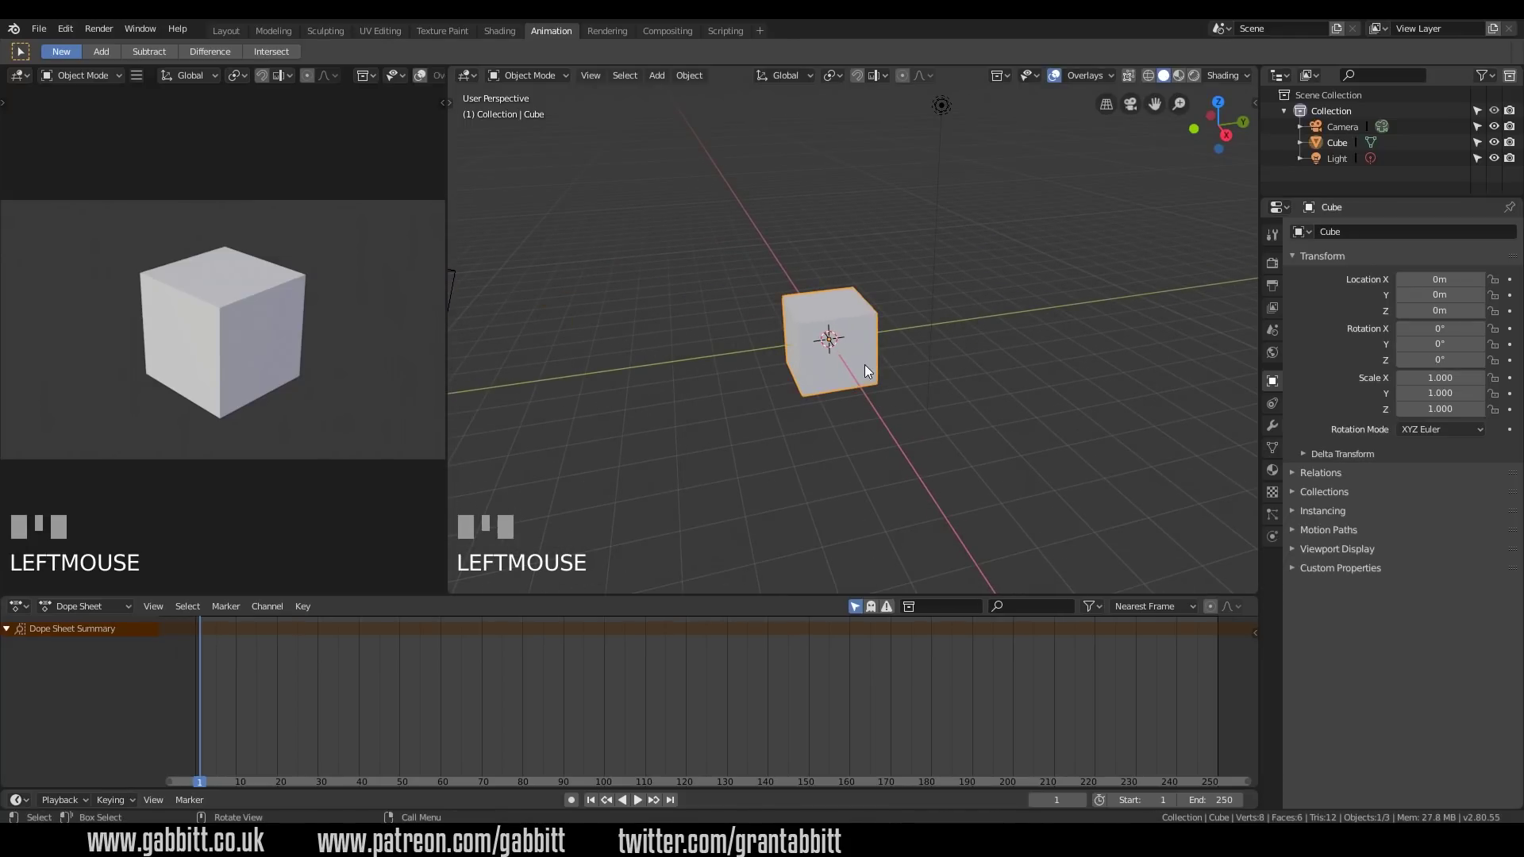
key("g")
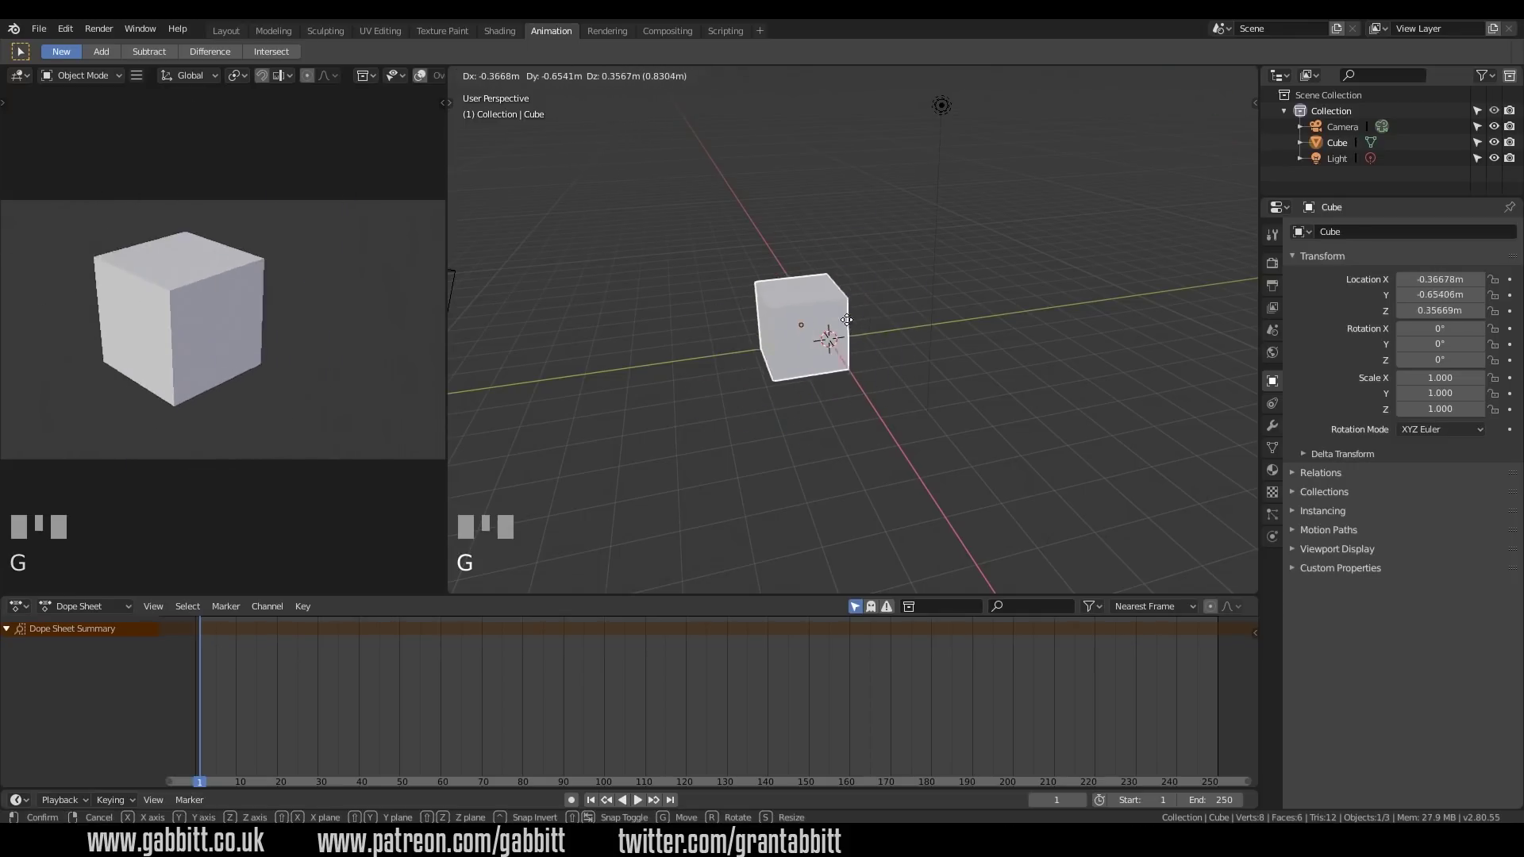
right_click(722, 381)
scroll("down", 3)
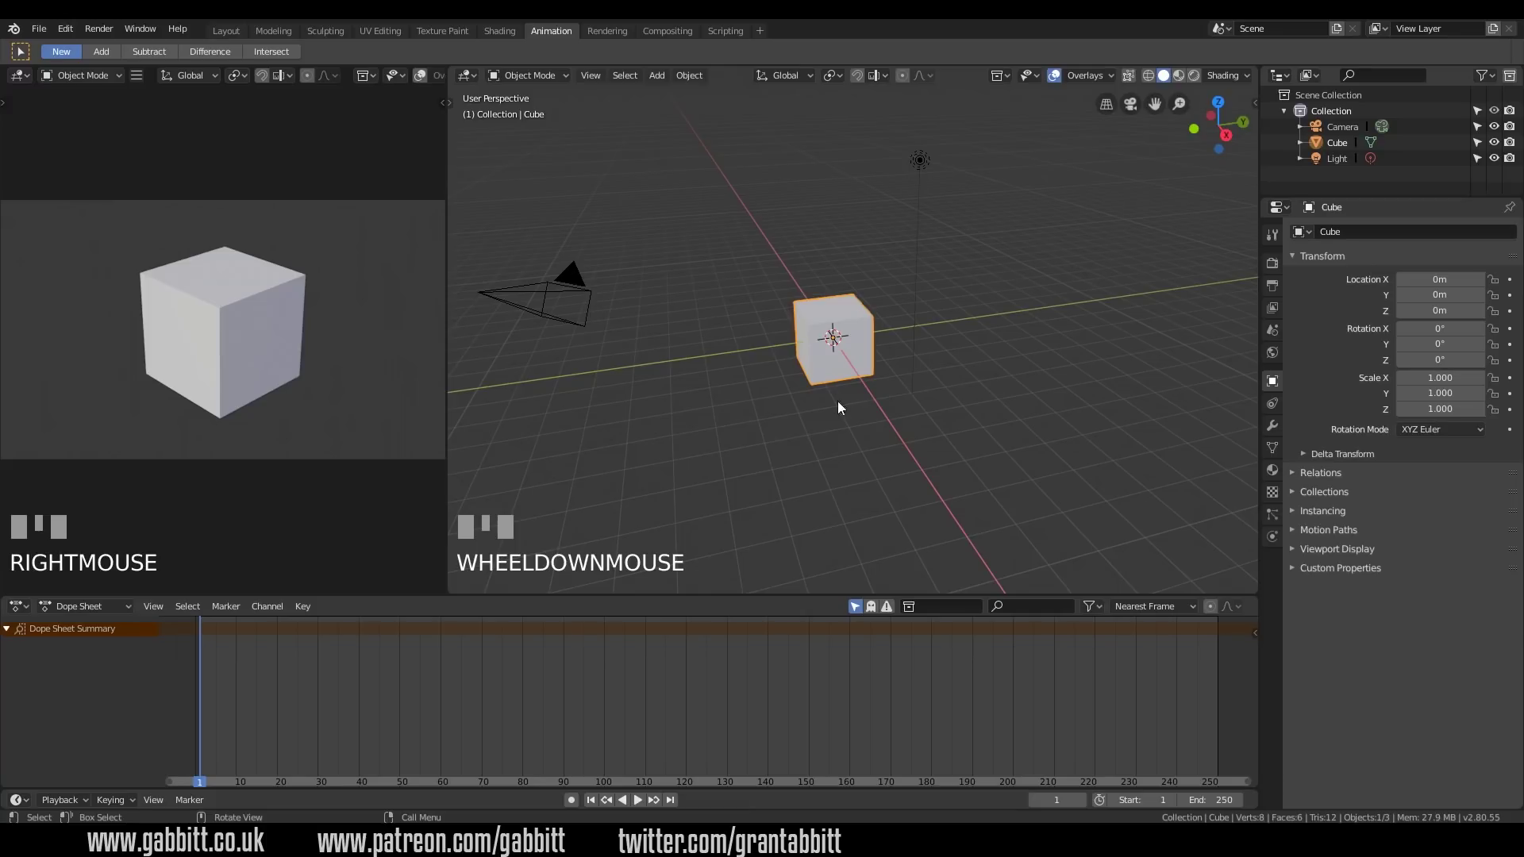
left_click_drag(822, 369, 1336, 165)
left_click(1336, 165)
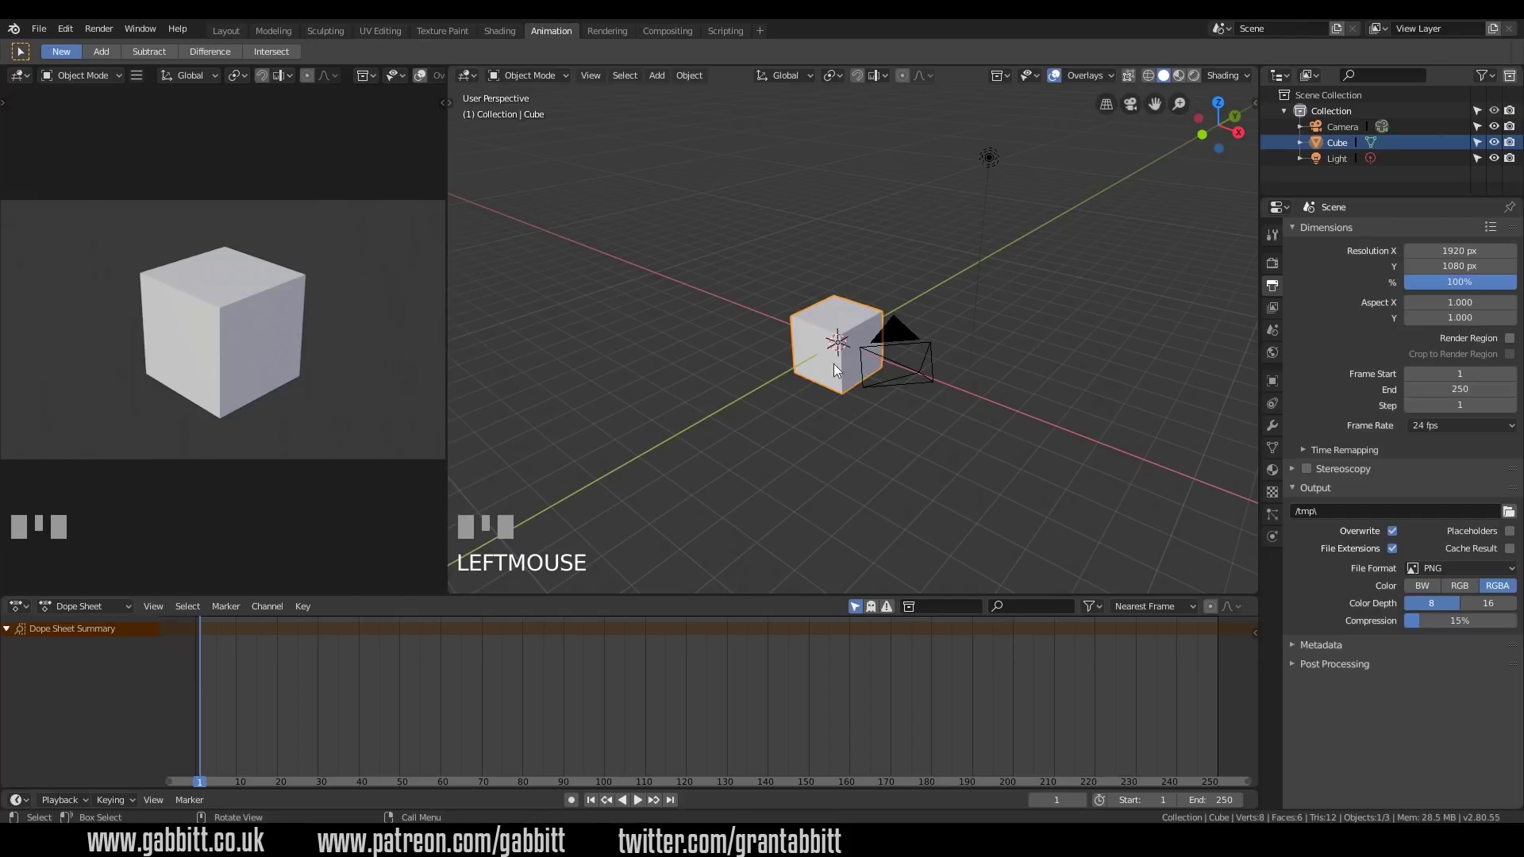
Move the cube about 15 m along negative X and confirm its new position at frame 1
key("g")
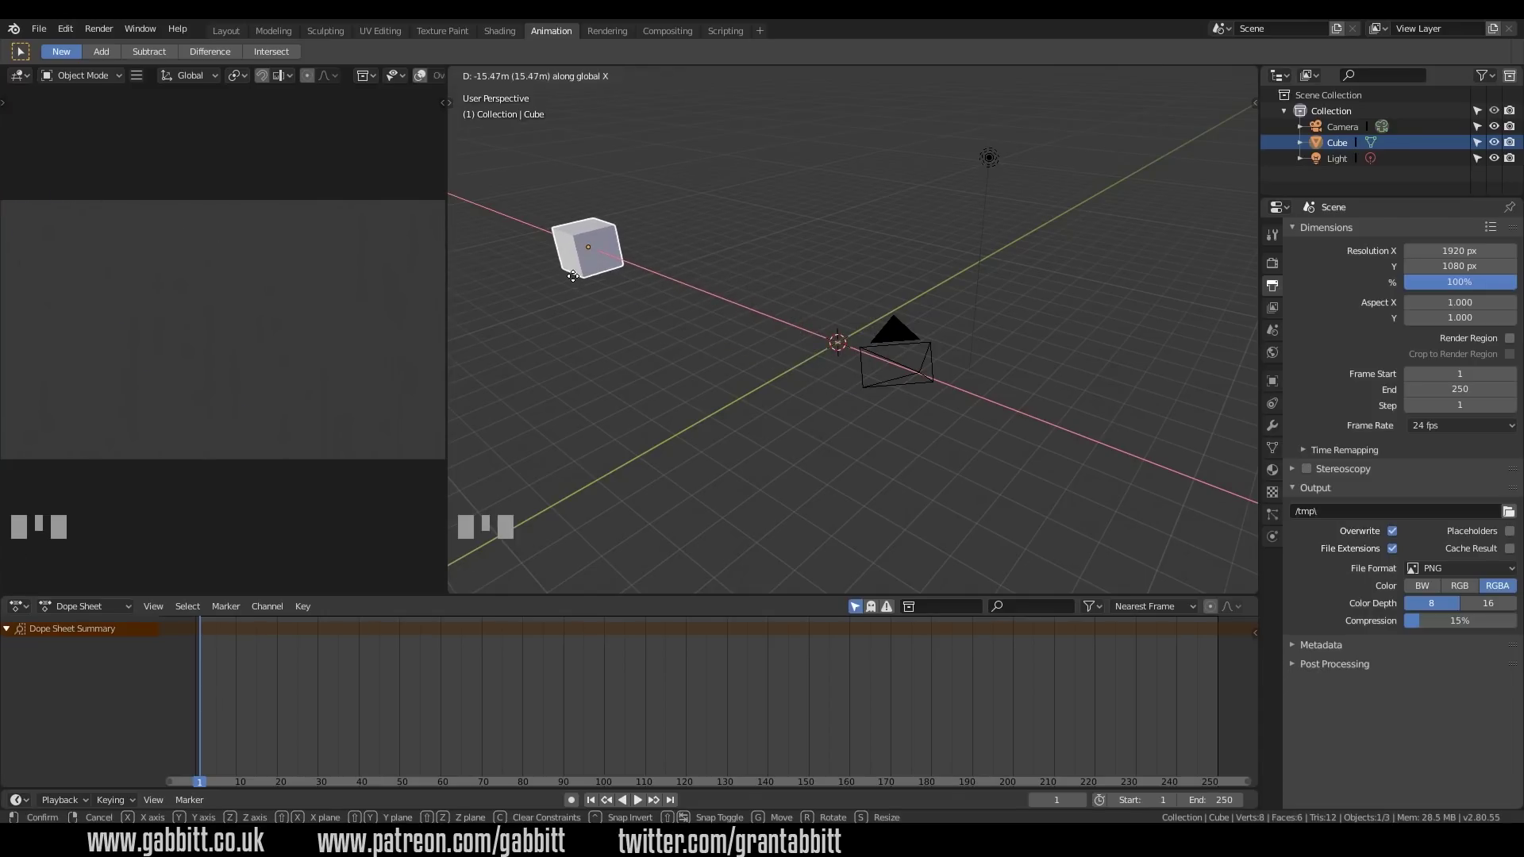
left_click(598, 289)
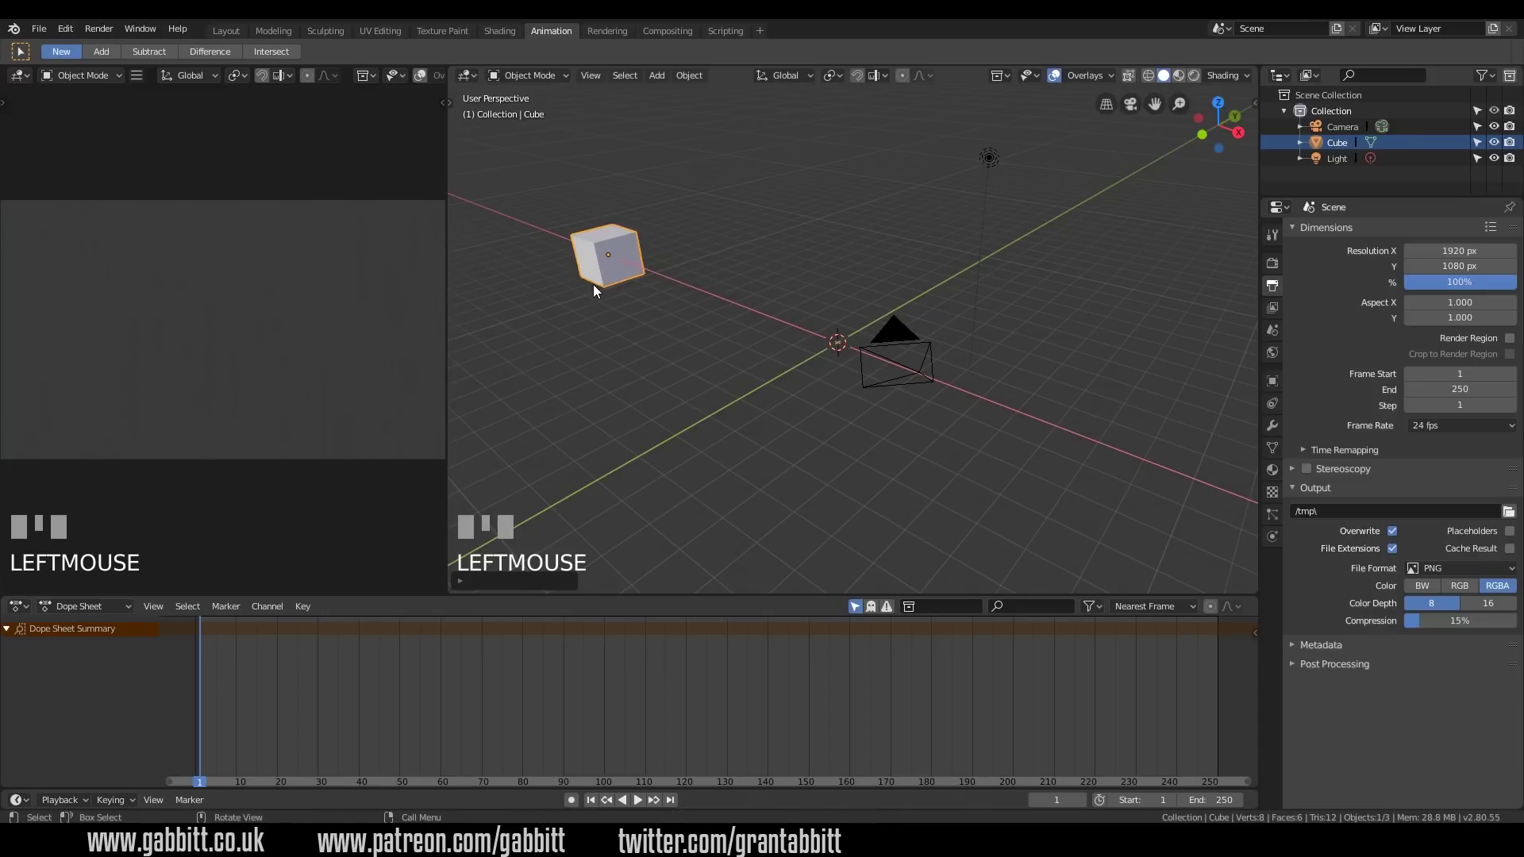
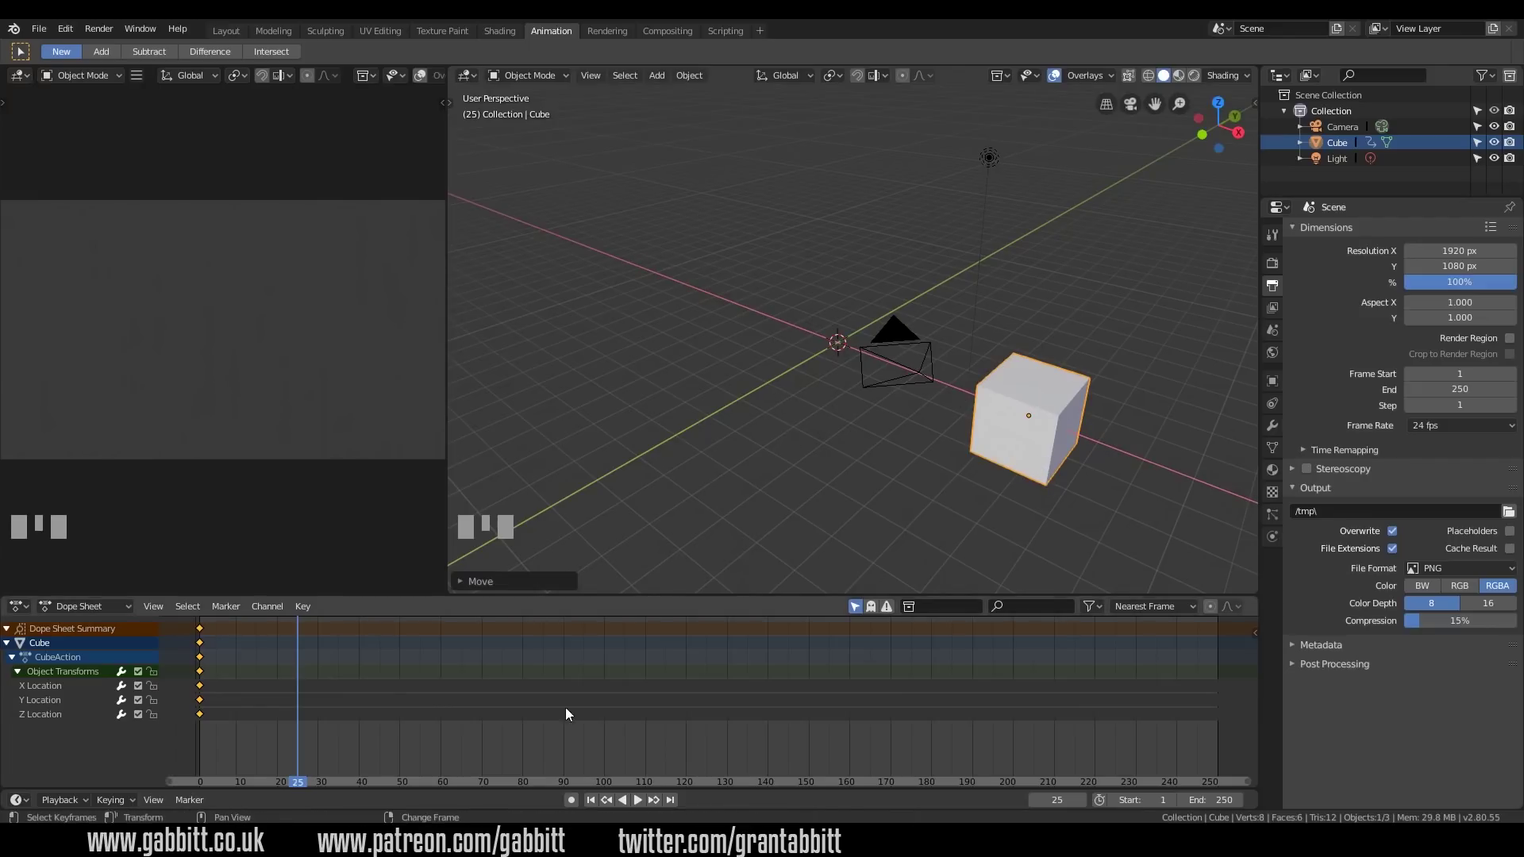
Insert a Location keyframe for the cube at frame 25 so it slides along X from frame 1
key("g")
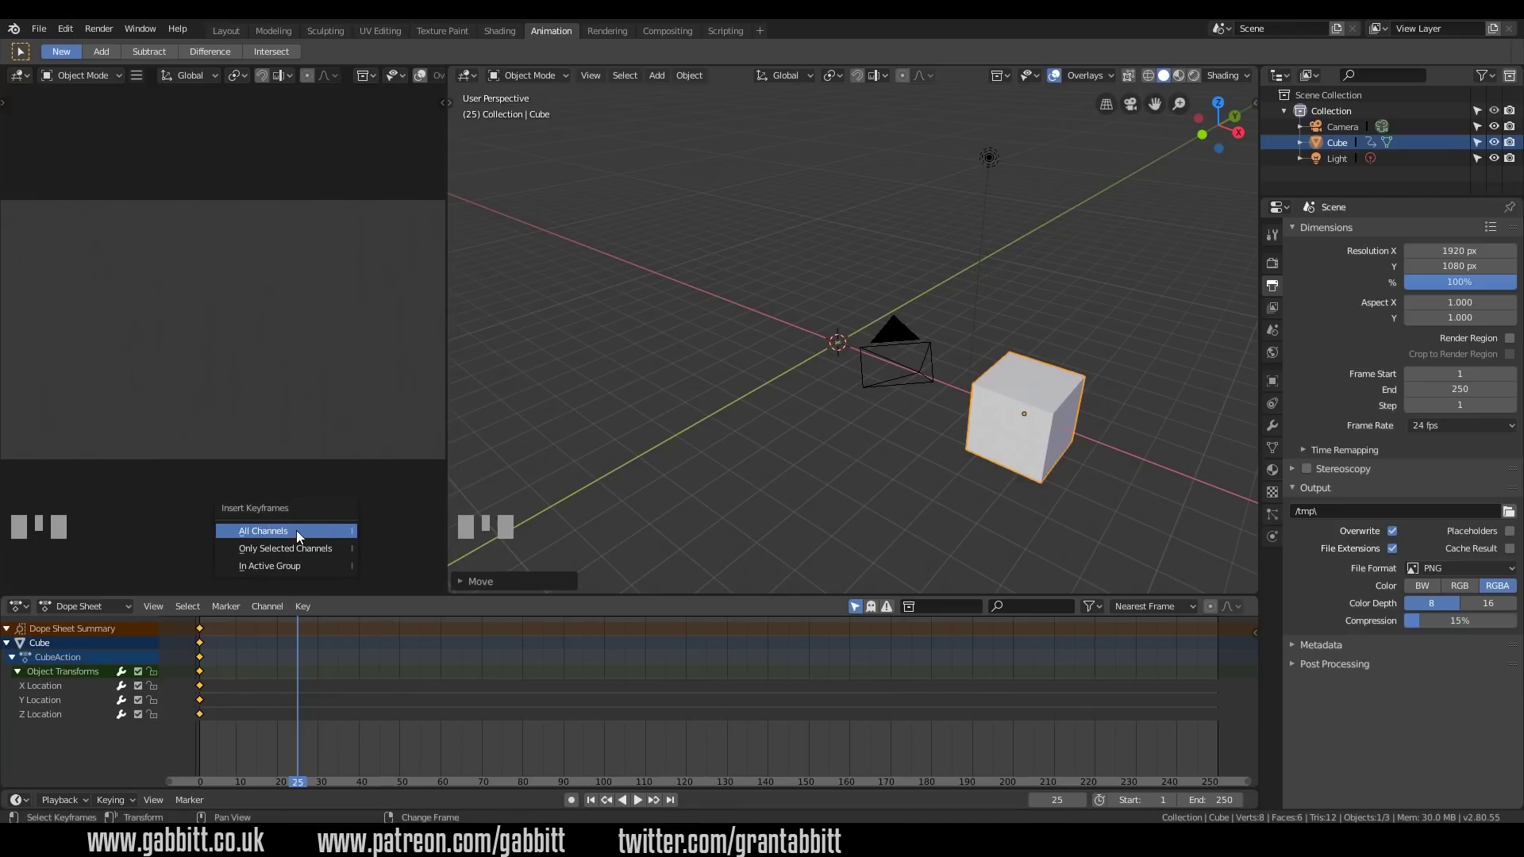
left_click_drag(295, 534, 58, 691)
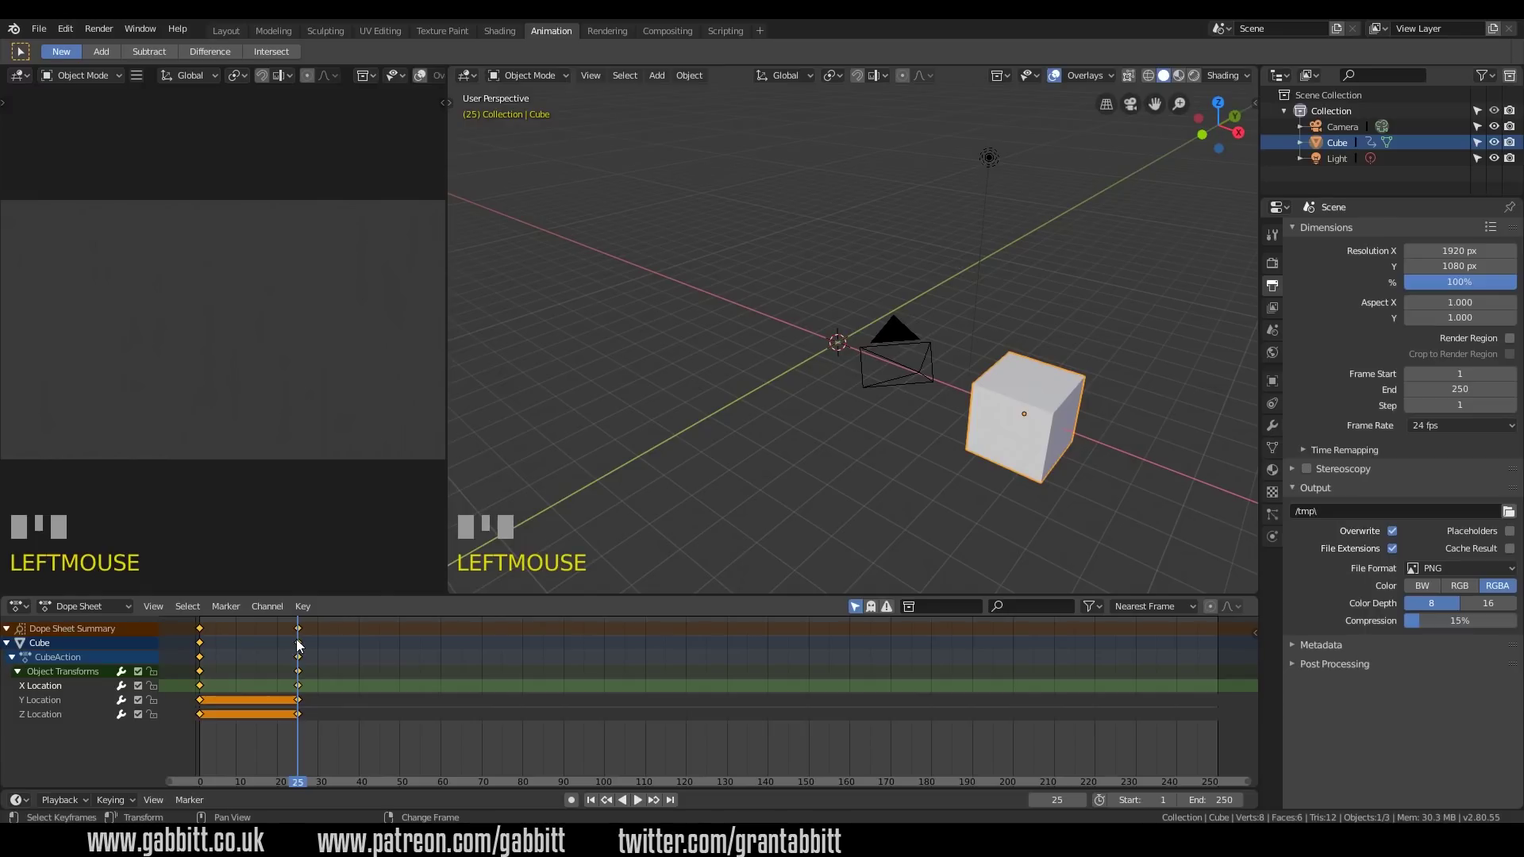
Scrub the Dope Sheet playhead back to frame 18 to preview the cube sliding along X
left_click_drag(301, 642, 625, 175)
key("shift+a")
Add a plane scaled up about 9.7× as a floor under the cube and return to frame 1
left_click_drag(626, 175, 944, 337)
key("s")
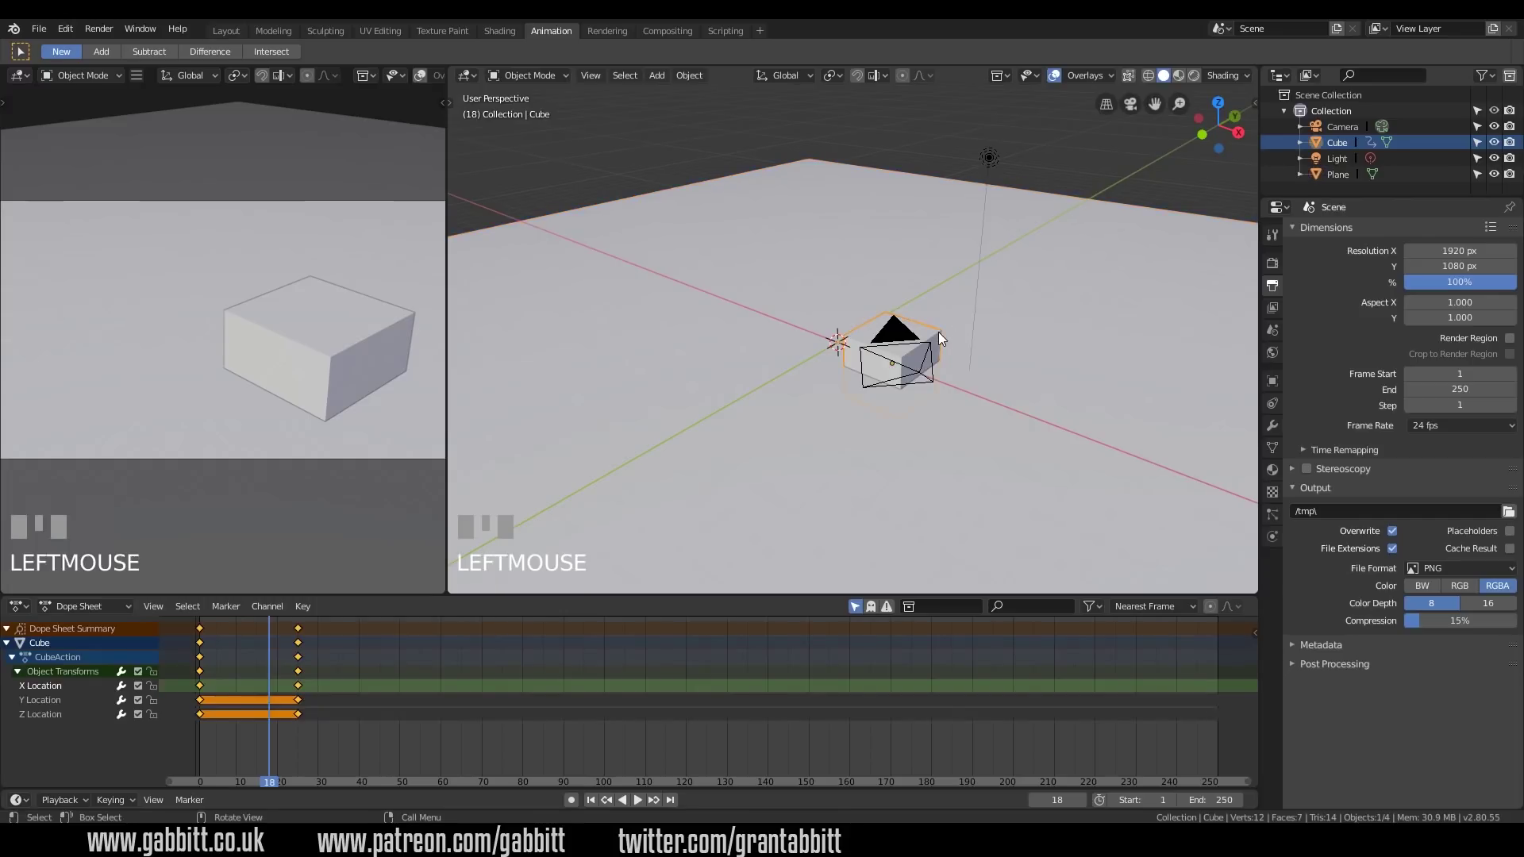
left_click_drag(924, 452, 207, 658)
key("g")
left_click_drag(206, 659, 373, 557)
key("g")
key("g")
key("Return")
left_click_drag(728, 201, 645, 403)
key("i")
left_click_drag(674, 405, 206, 657)
left_click_drag(288, 656, 206, 719)
left_click_drag(206, 719, 301, 716)
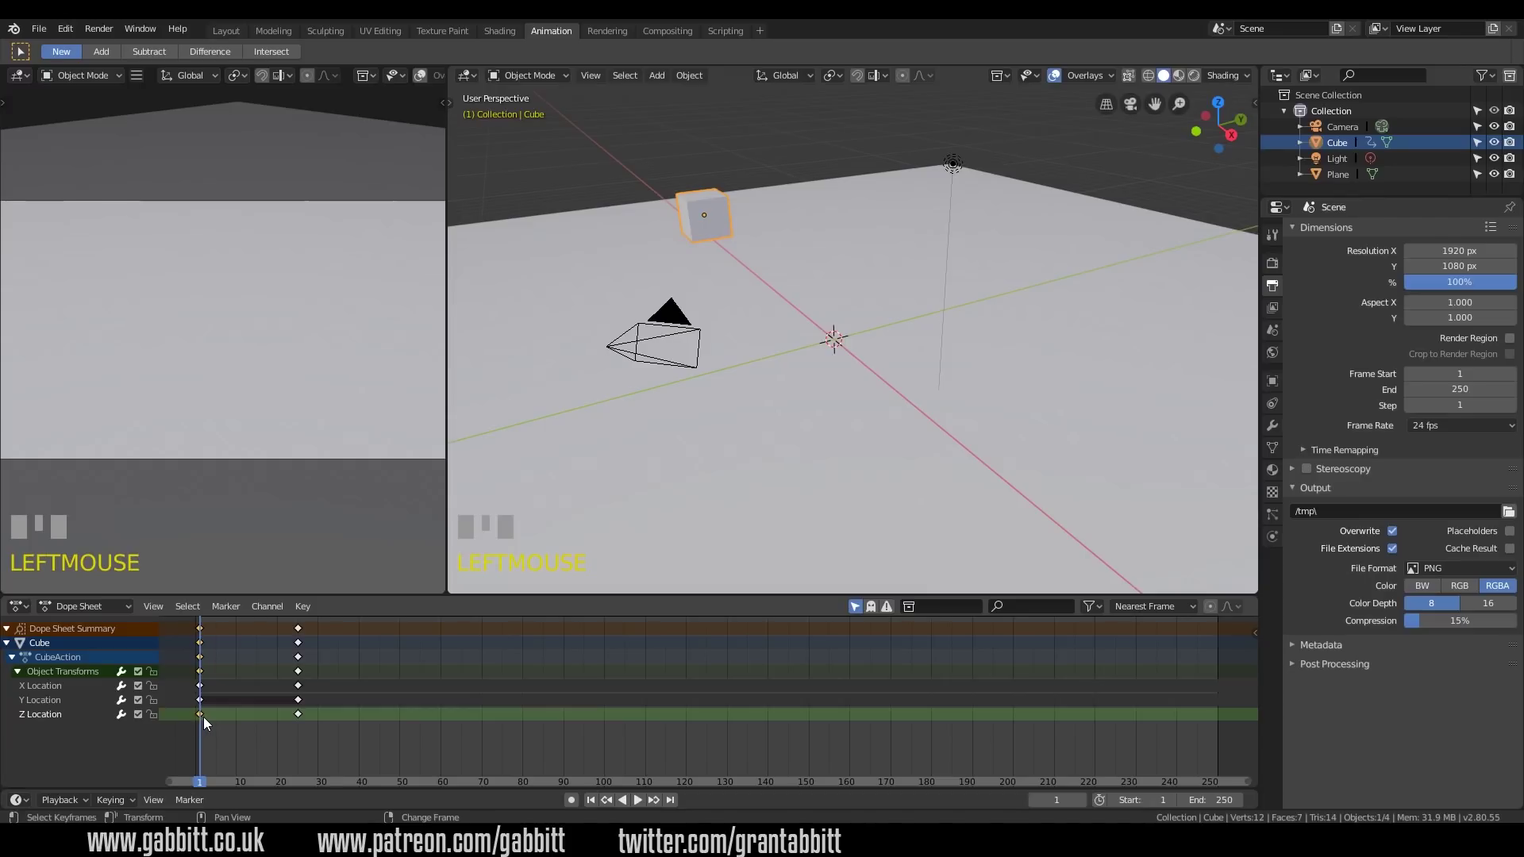
left_click(207, 723)
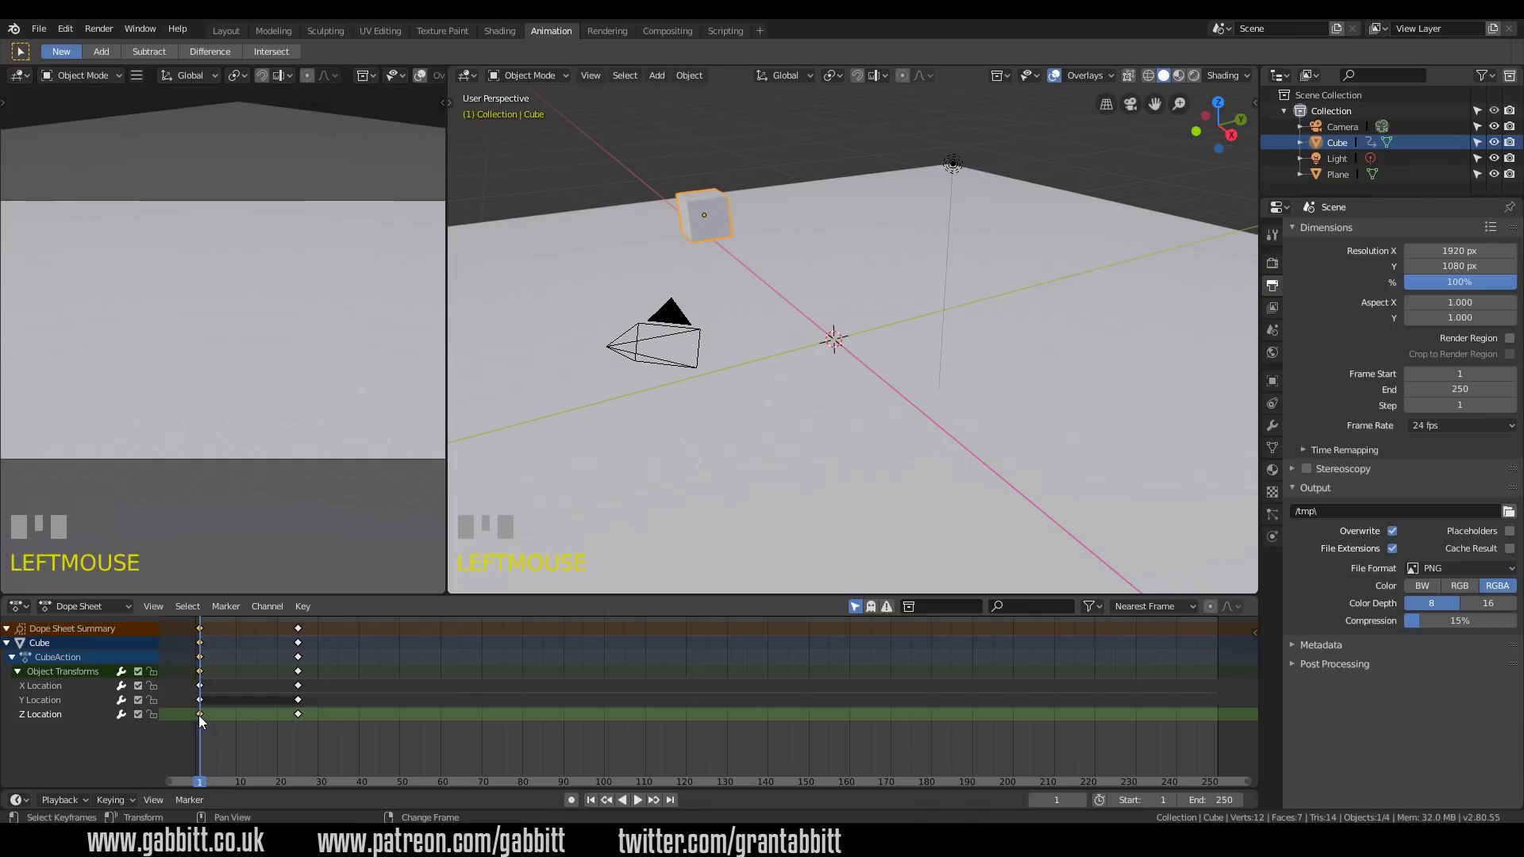
key("shift+d")
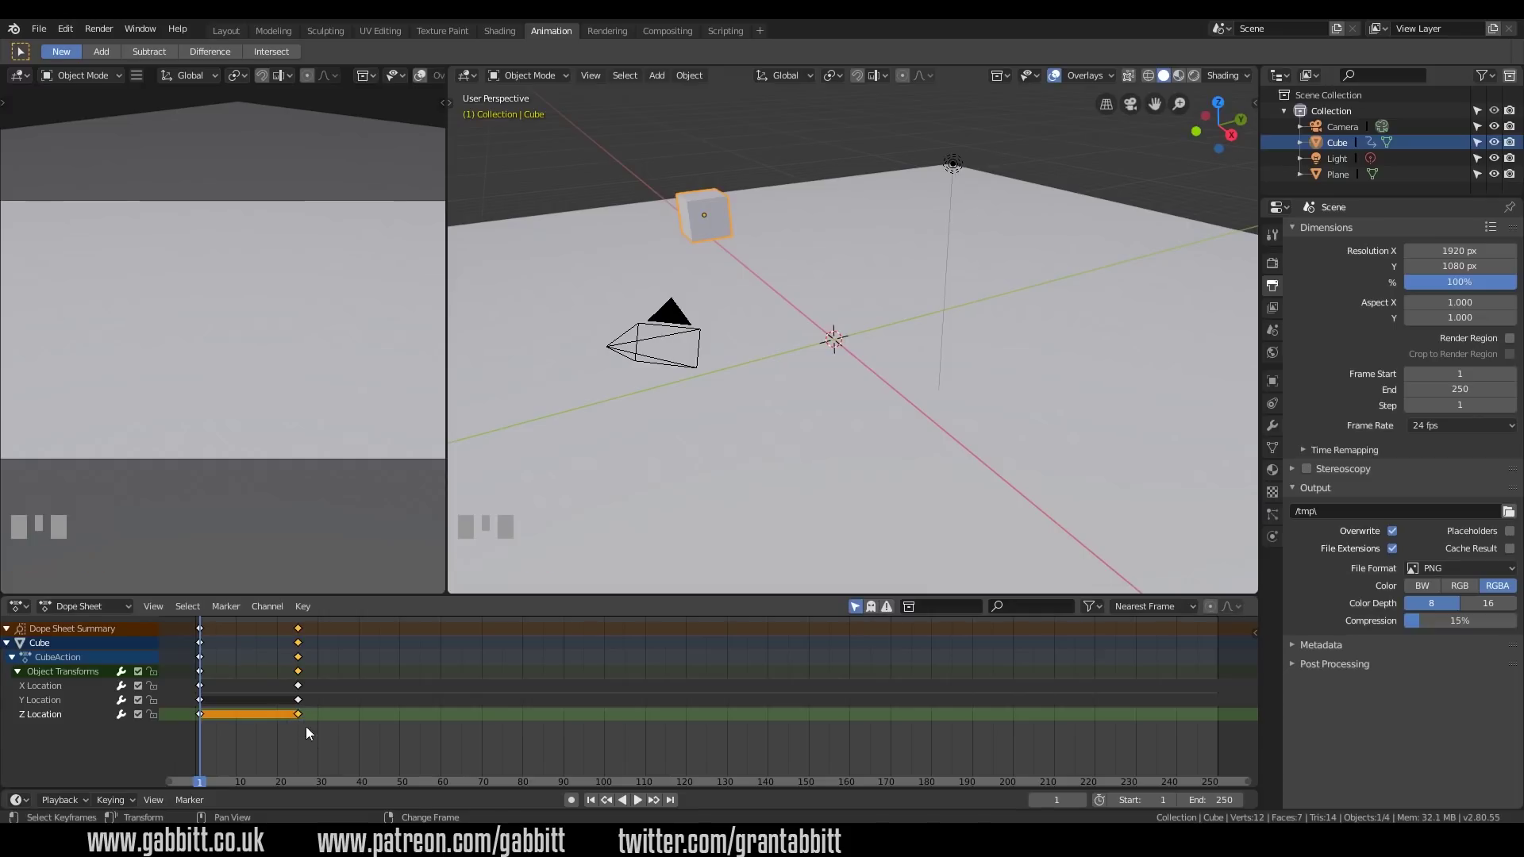
left_click_drag(245, 739, 204, 717)
Delete the cube's Z Location and Y Location keyframes, keeping only the X Location channel
left_click(204, 717)
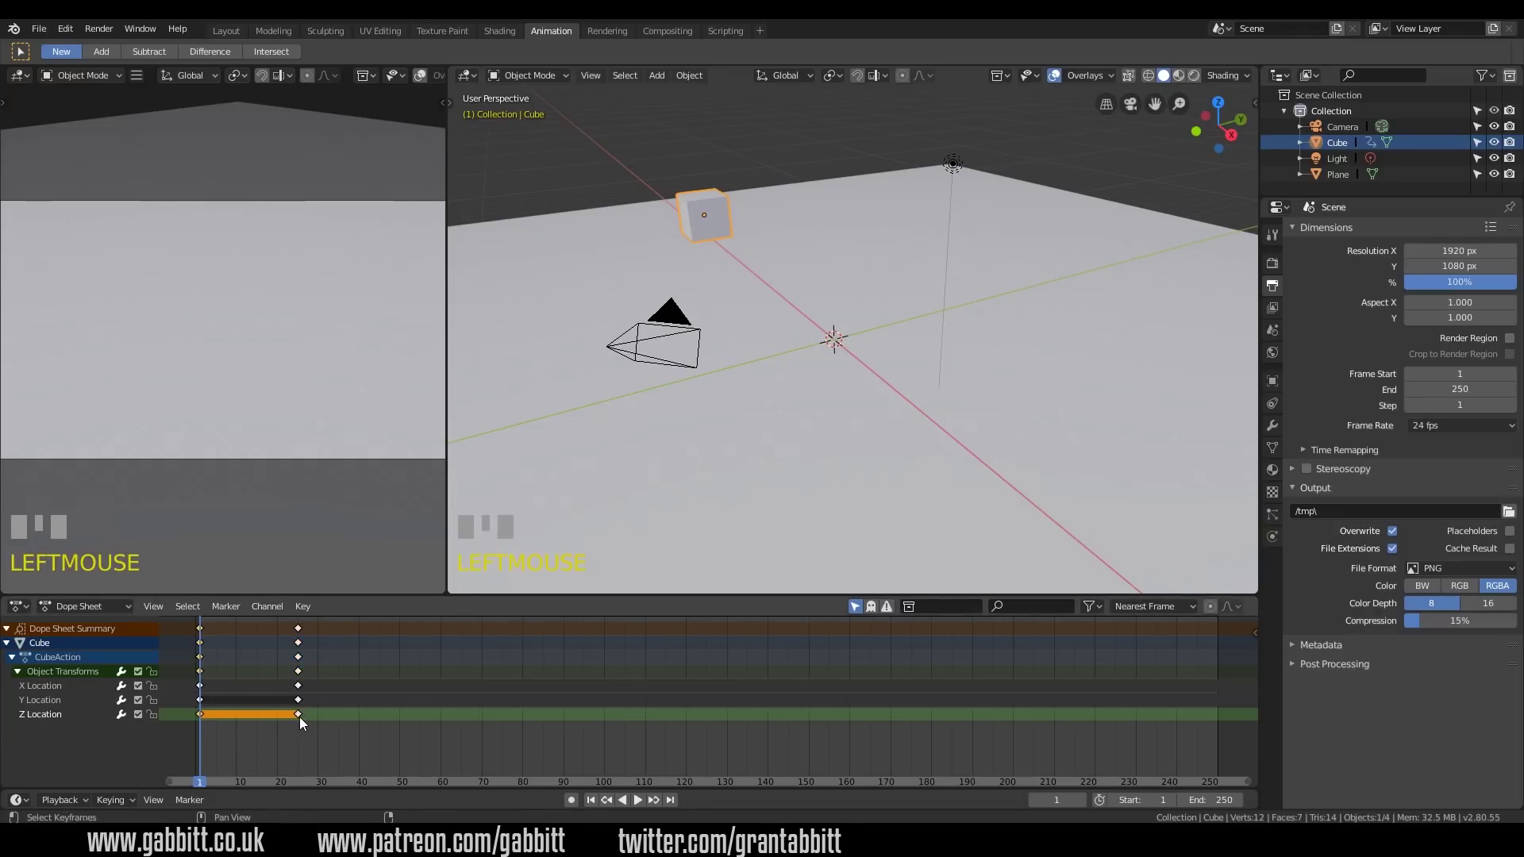
left_click(304, 721)
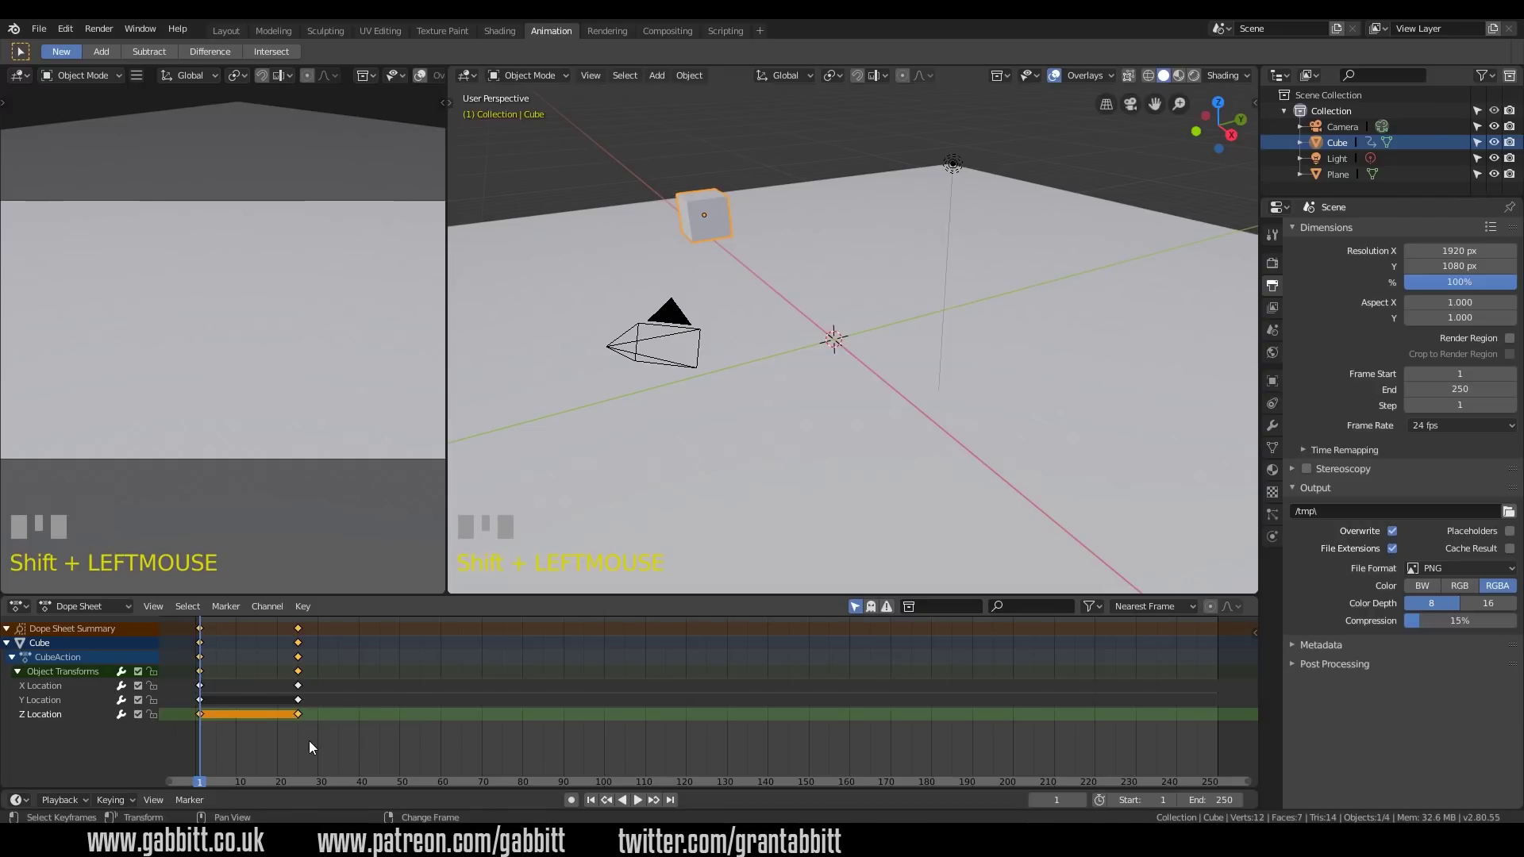
key("Delete")
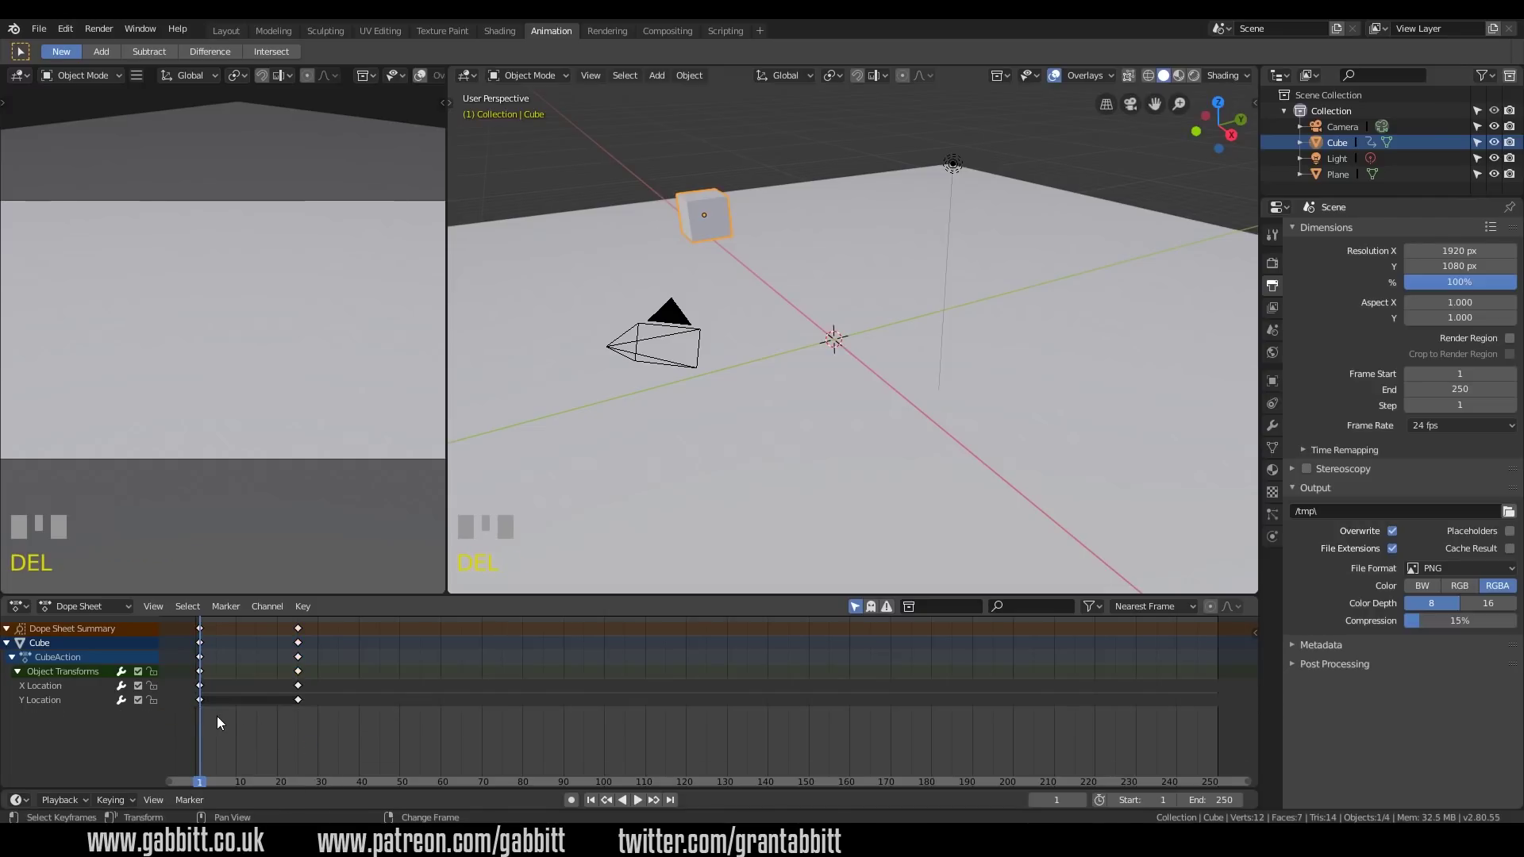
left_click_drag(204, 718, 203, 703)
left_click_drag(204, 702, 318, 711)
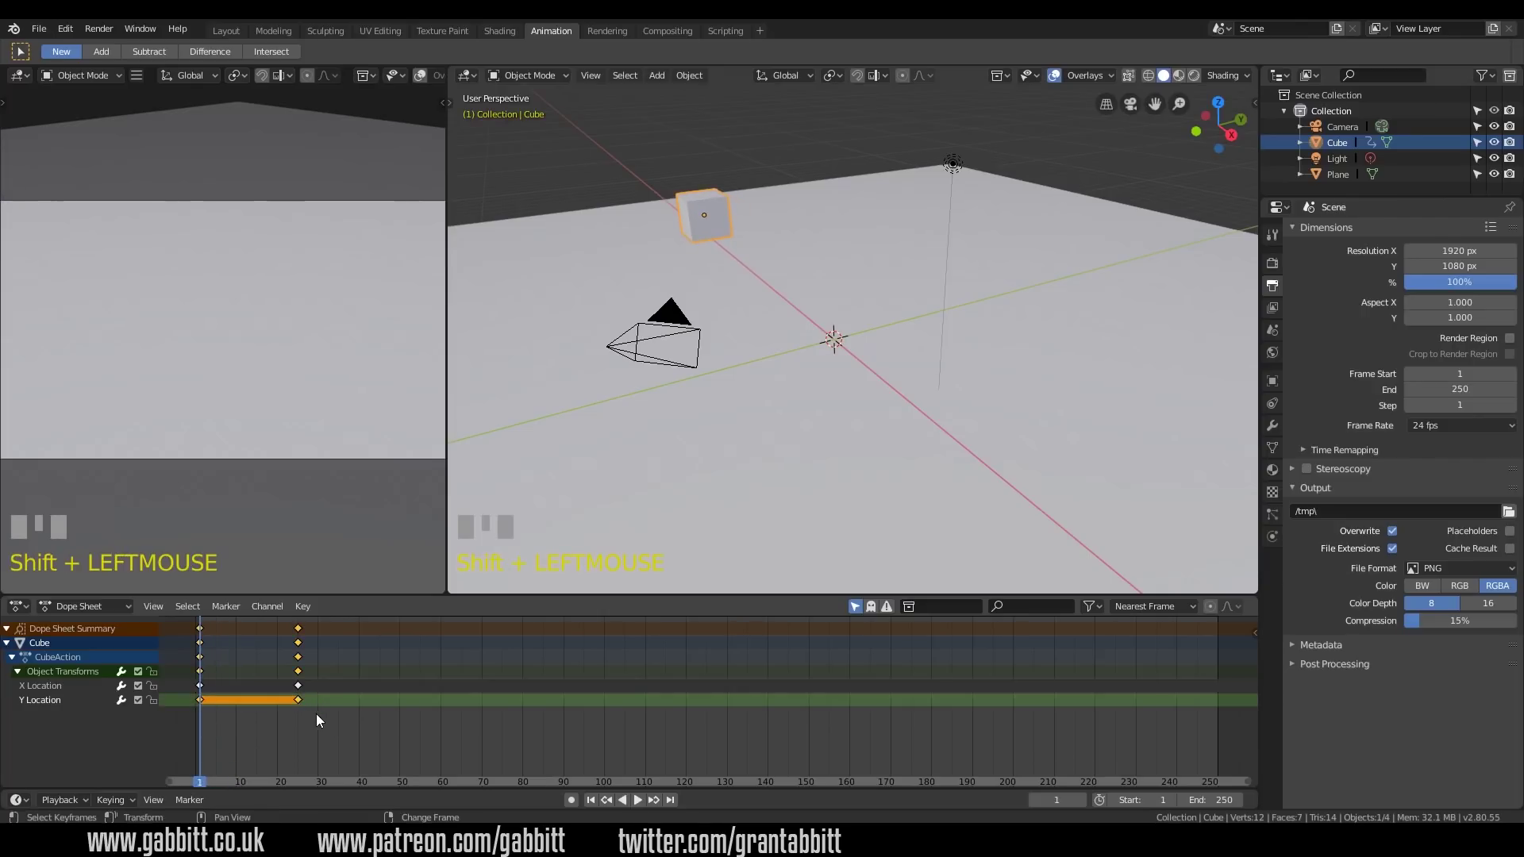
key("Delete")
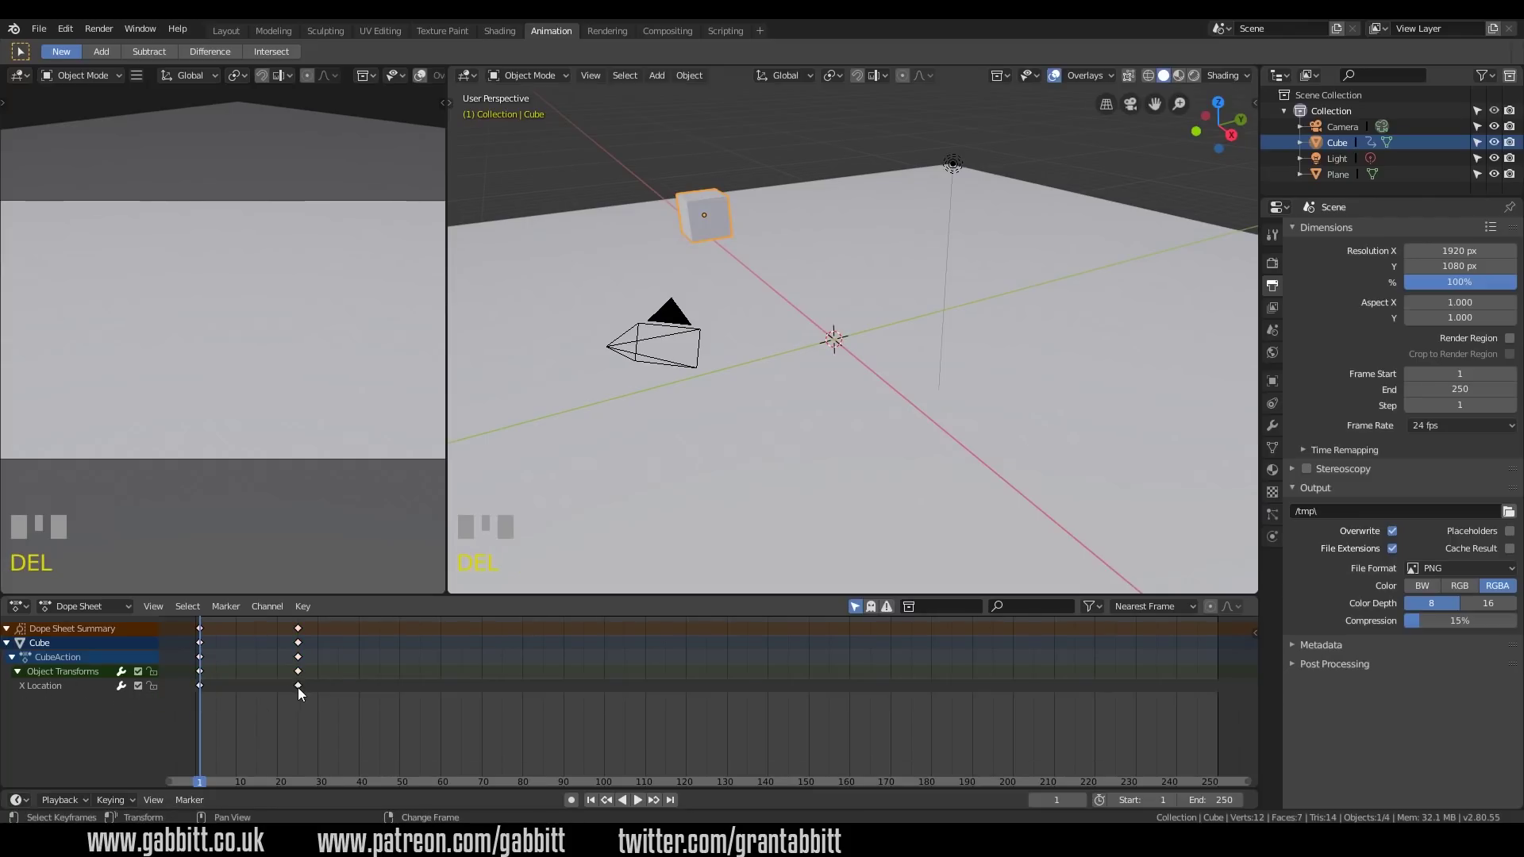
Play the cube's slide animation a few times, then jump the playhead back to frame 1
left_click_drag(210, 710, 207, 709)
key("space")
key("space")
left_click_drag(205, 709, 662, 377)
key("space")
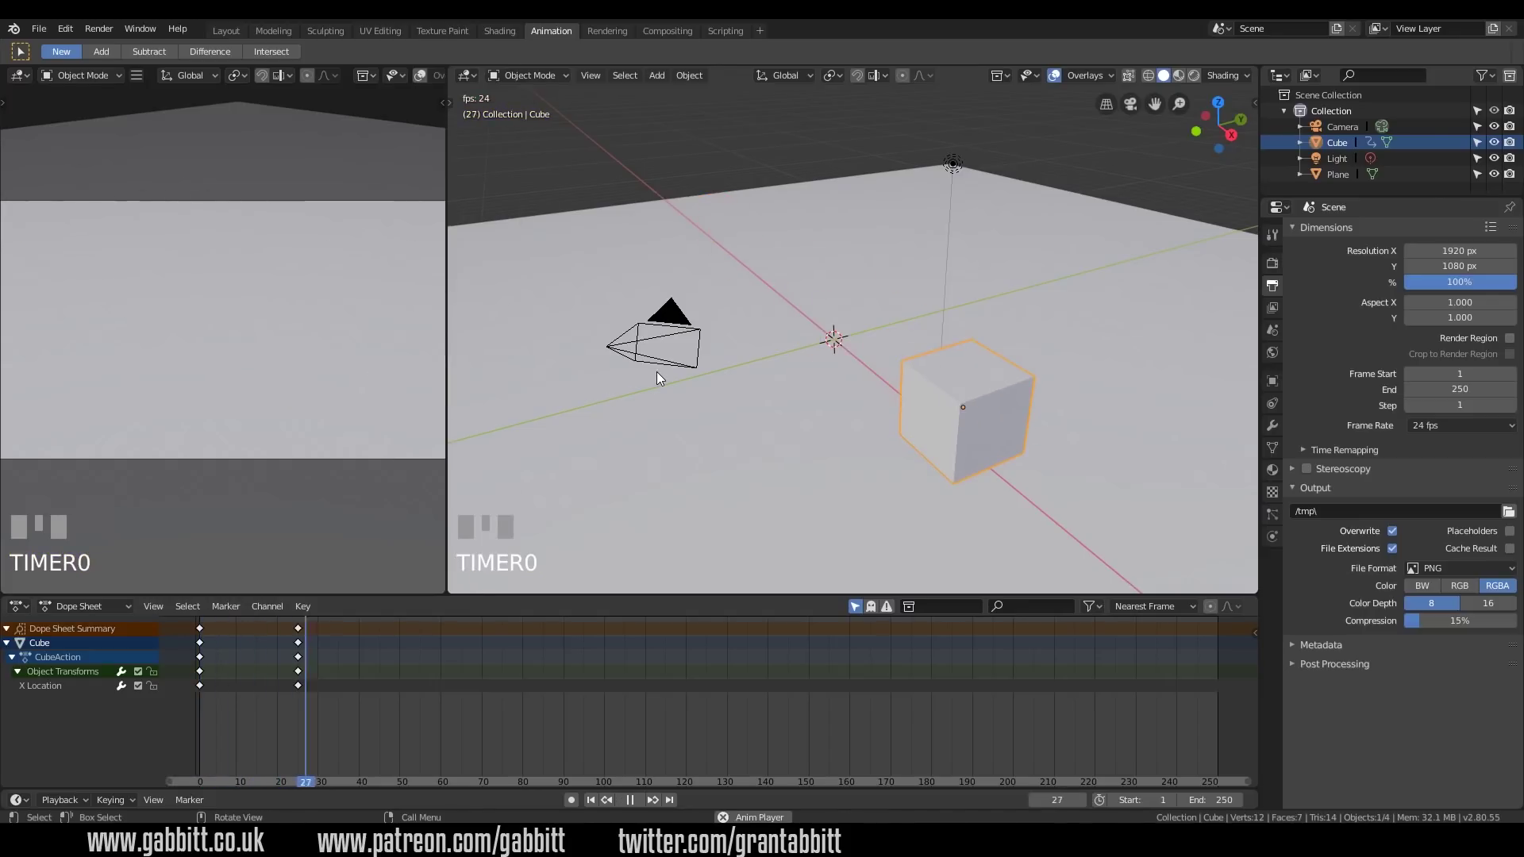
key("space")
key("space")
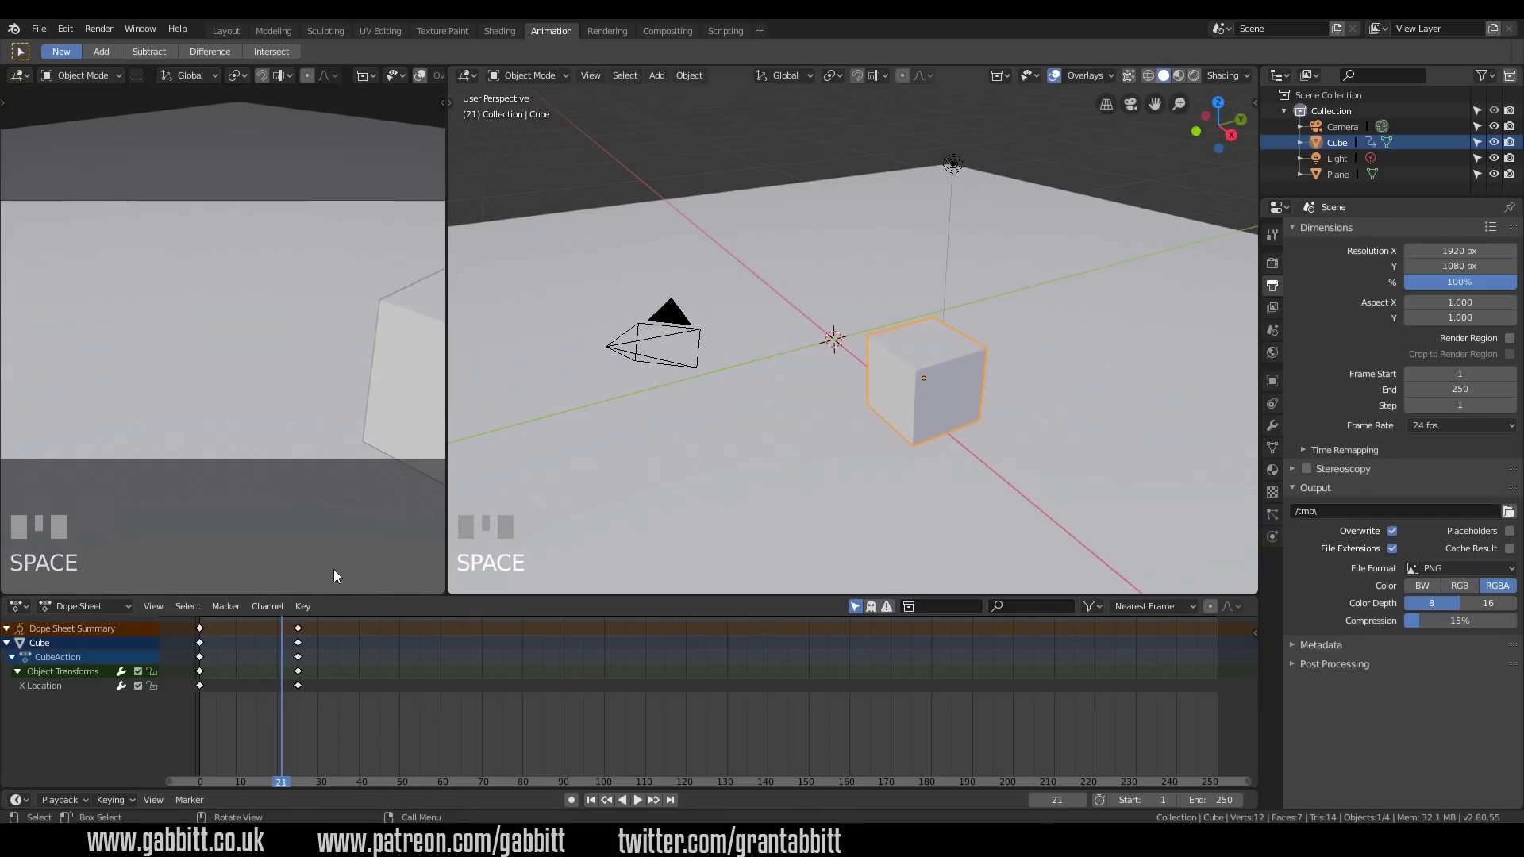
right_click(578, 431)
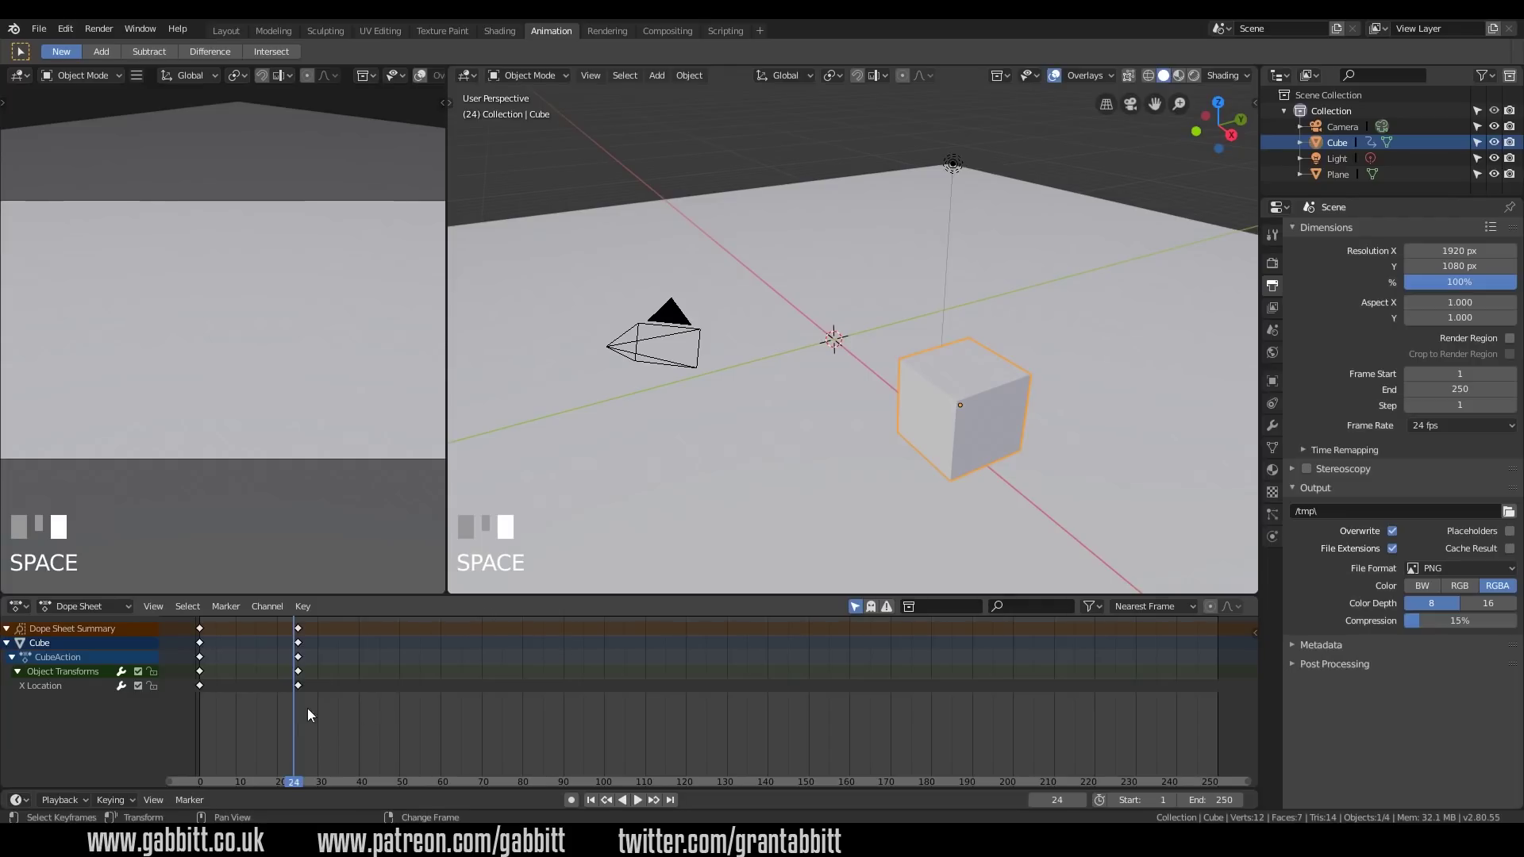
right_click(235, 711)
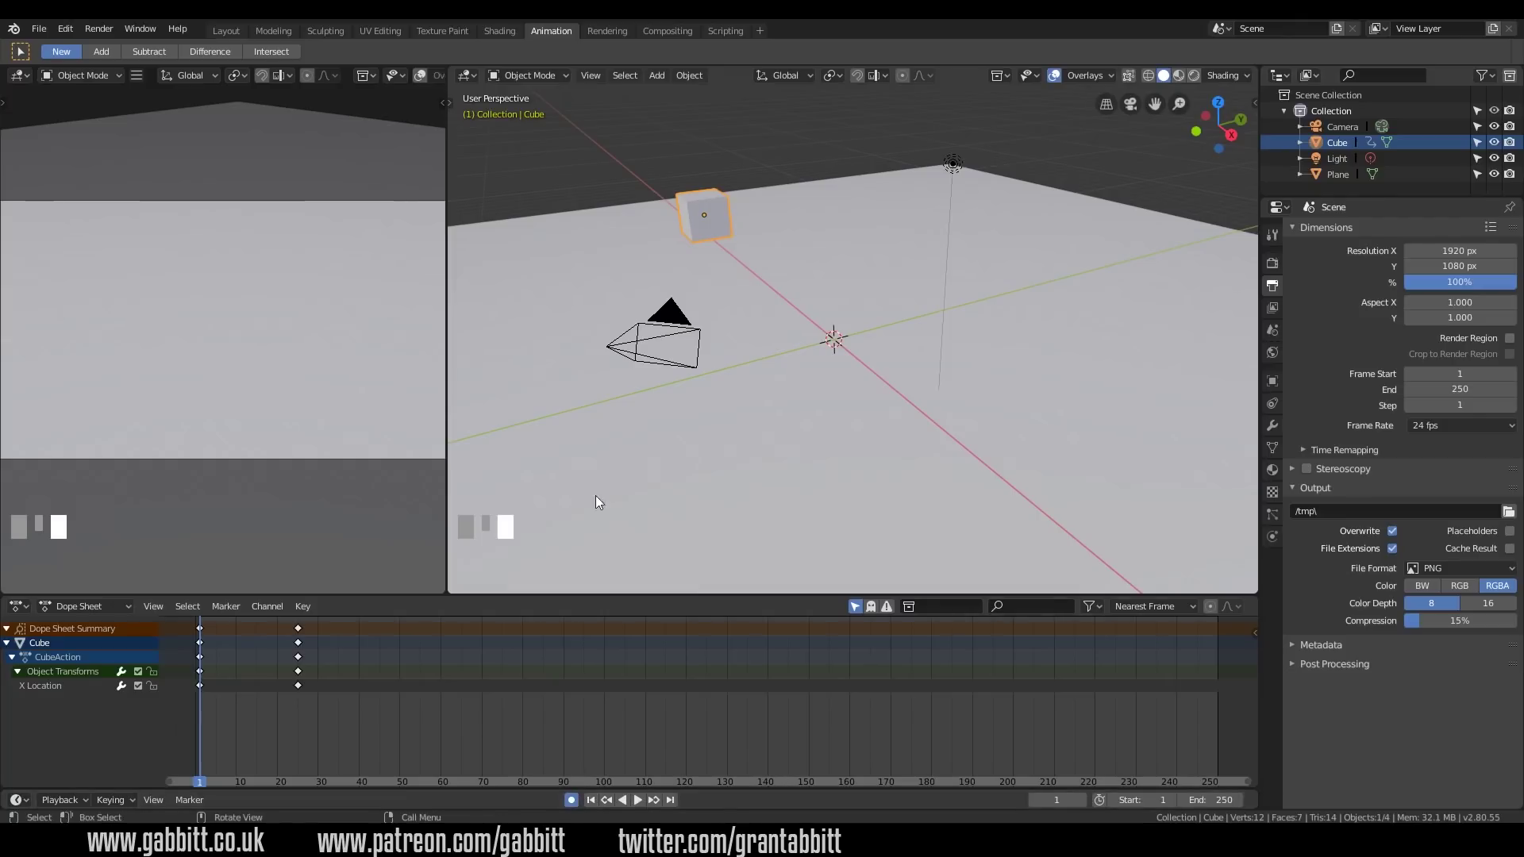
With Auto Keying on, rotate the cube at frame 1 and spin it 360° around Z at frame 25
left_click_drag(639, 301, 724, 214)
key("r")
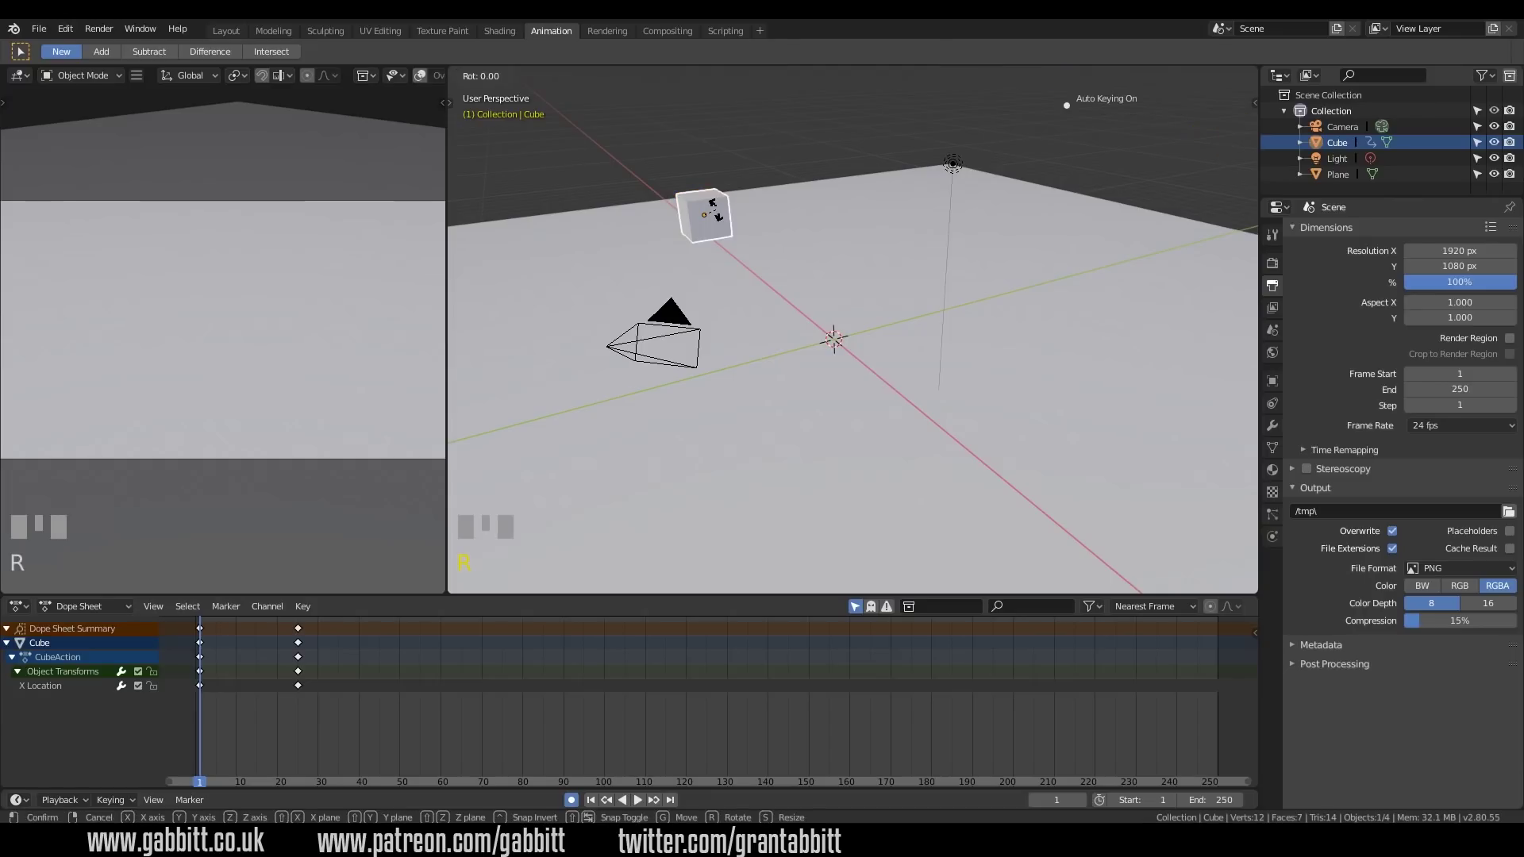
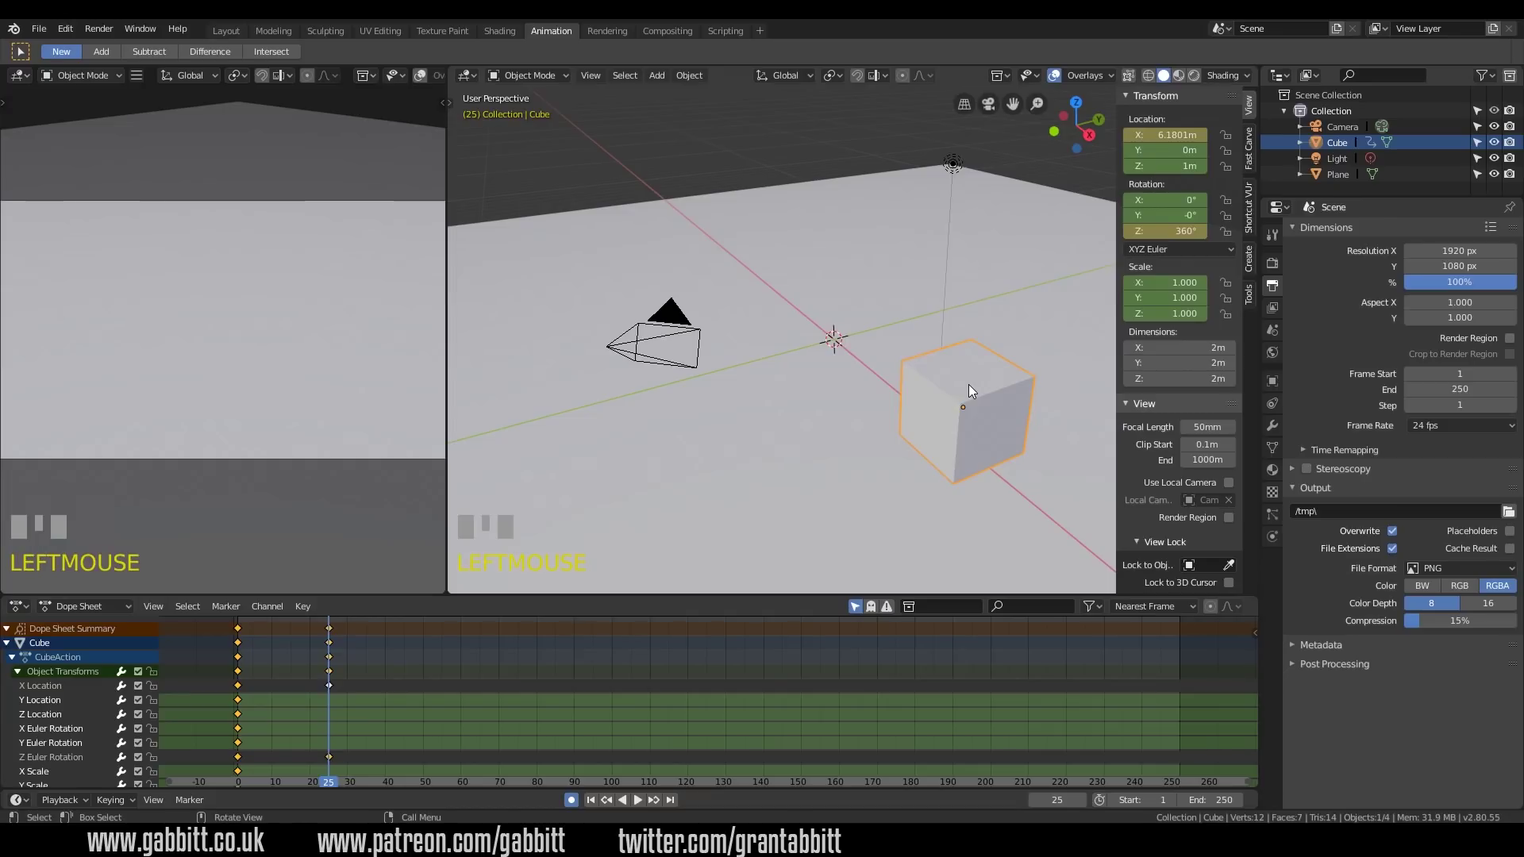
key("r")
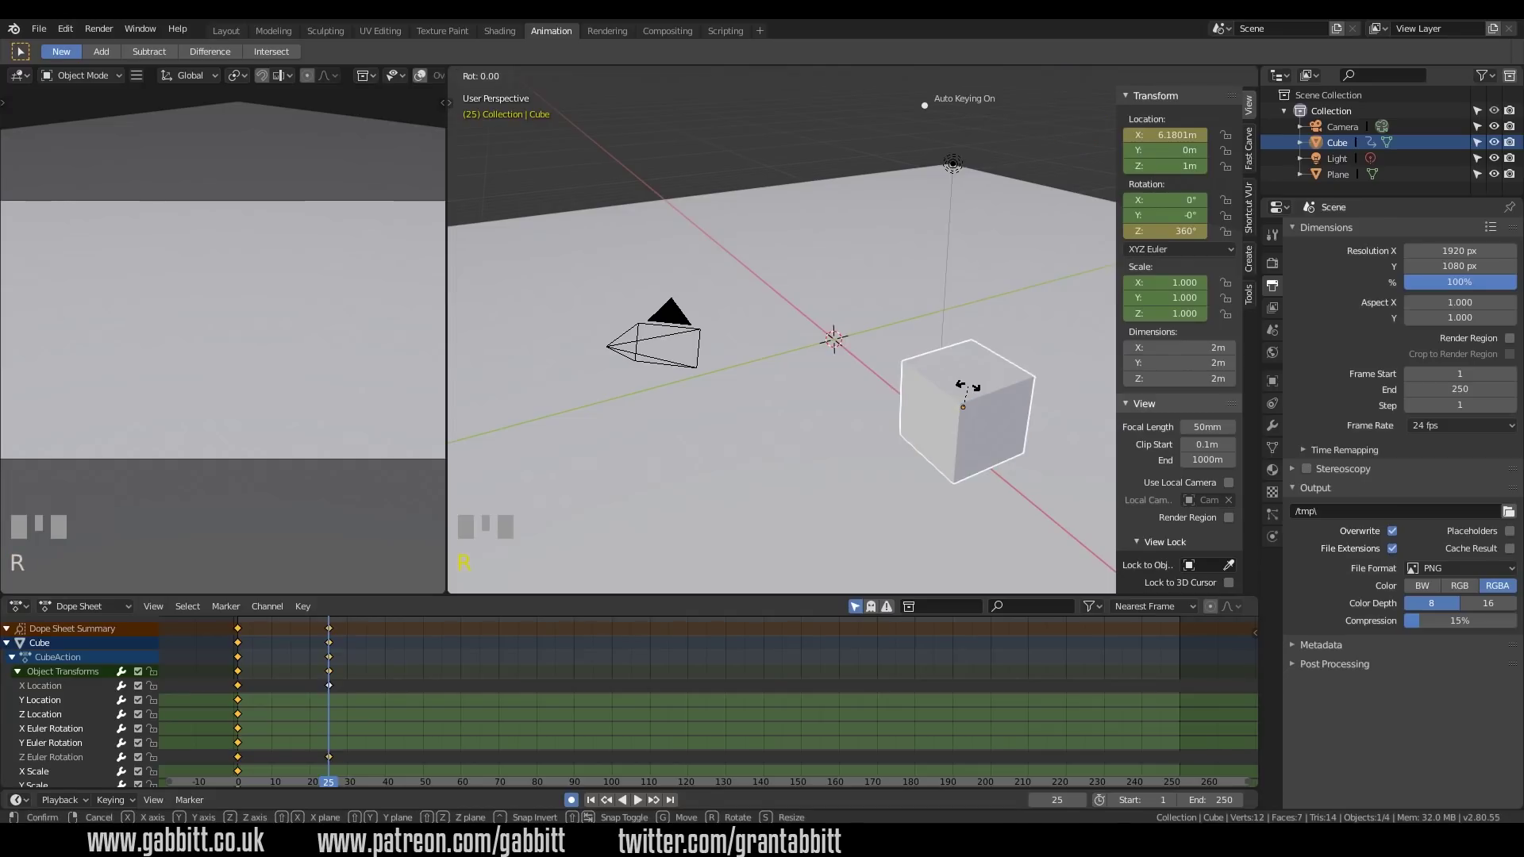
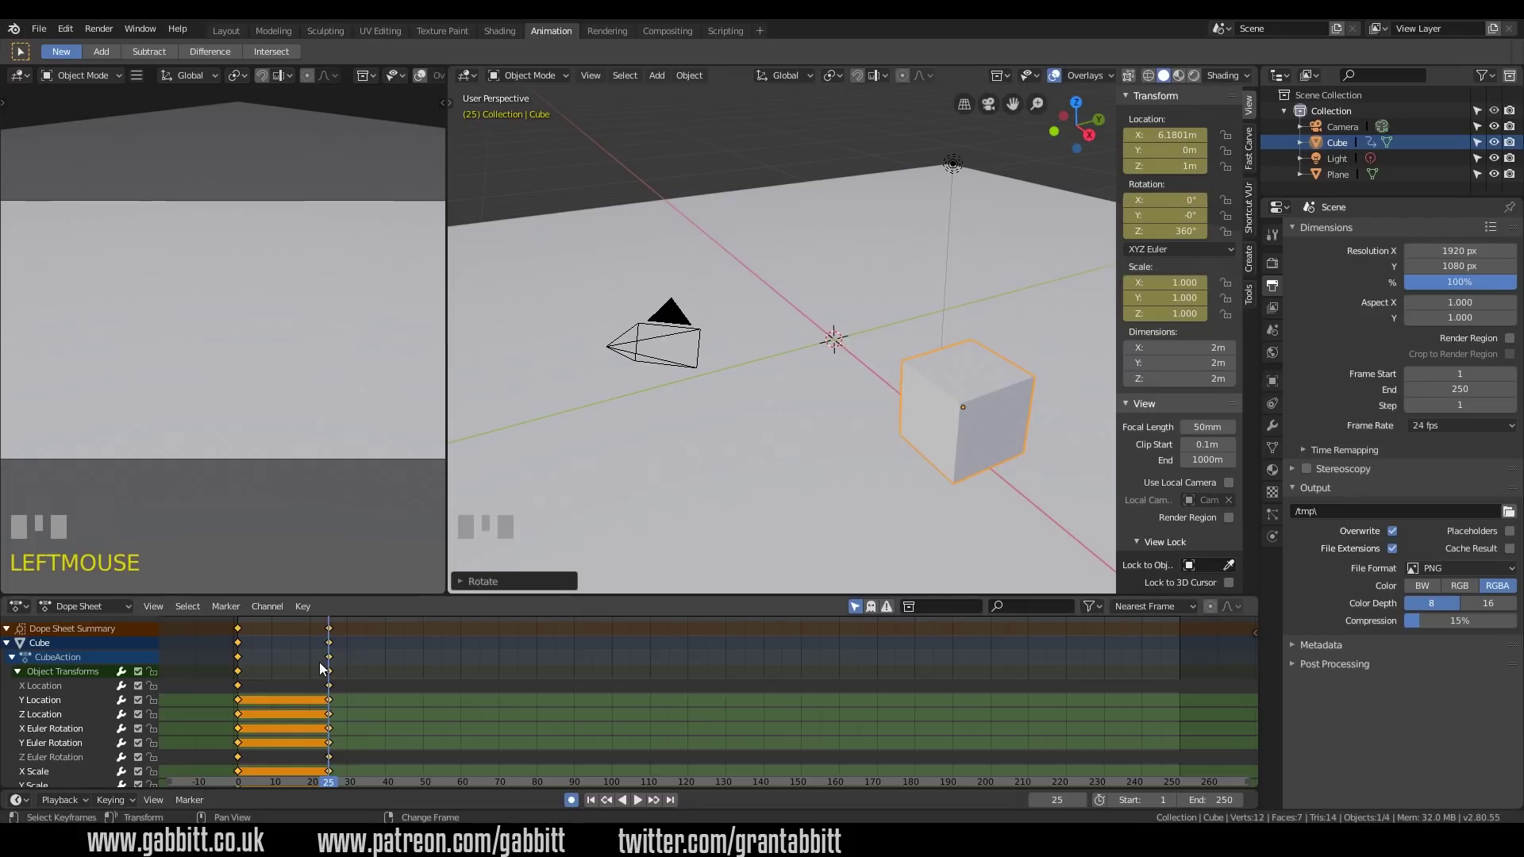
Set the End frame to 50, go to frame 50 and scale the cube up to about 1.5×
left_click_drag(252, 671, 819, 358)
left_click_drag(447, 662, 335, 687)
key("g")
key("g")
left_click(818, 358)
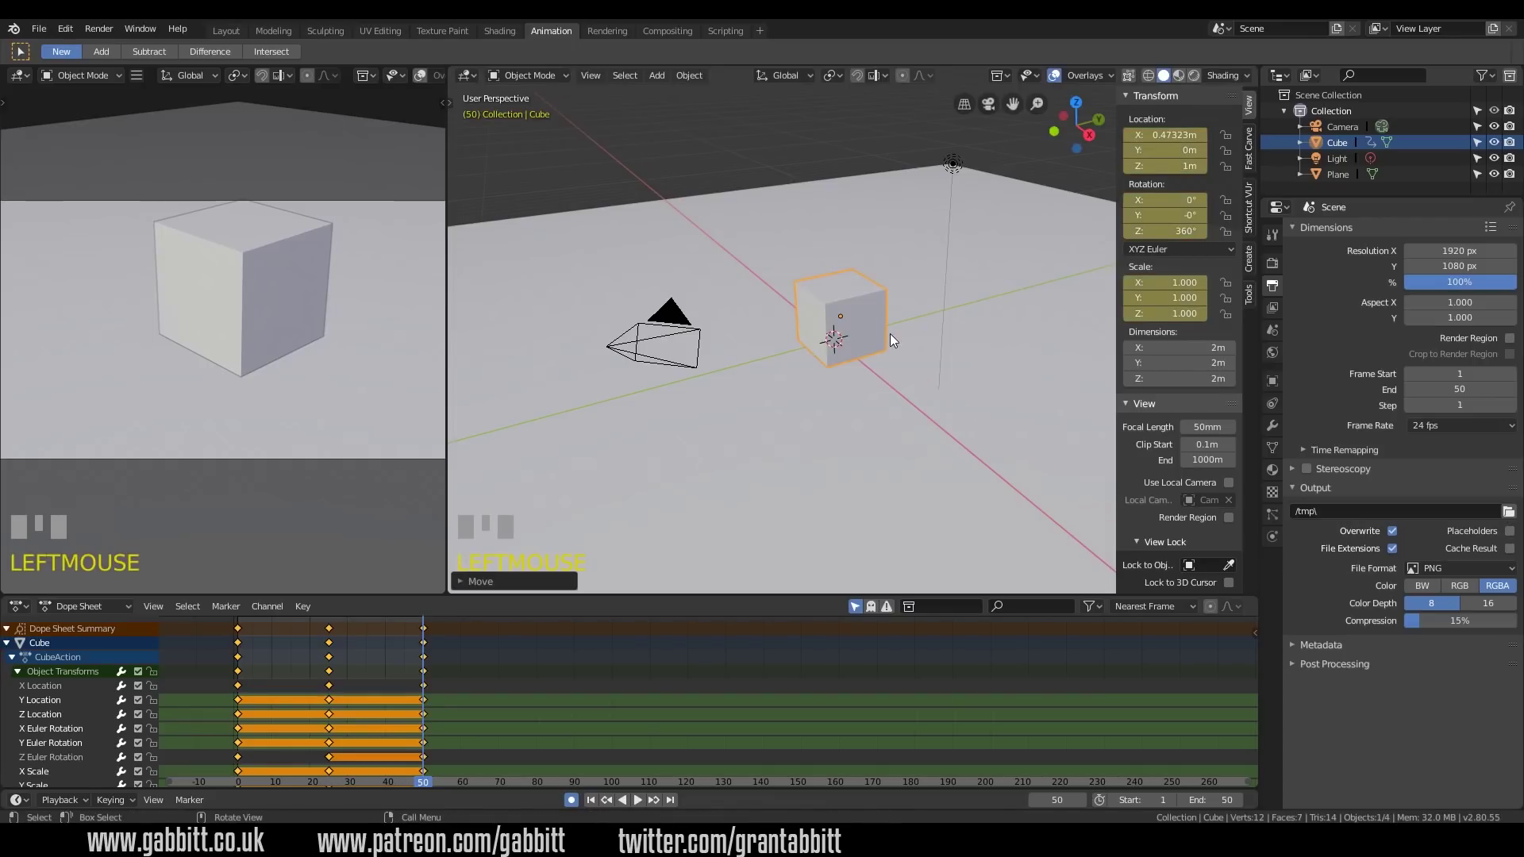
key("s")
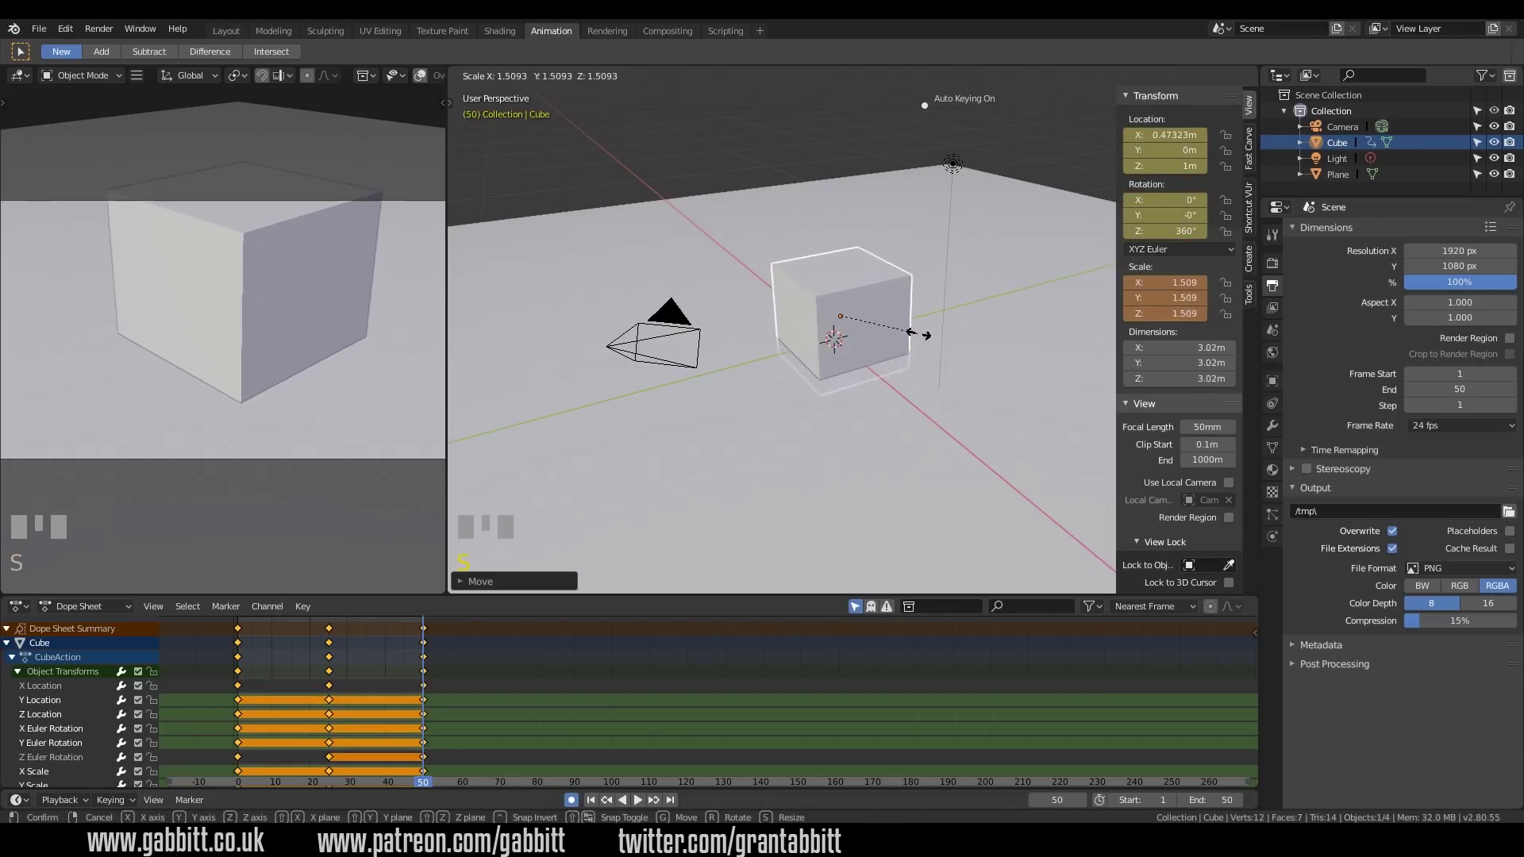
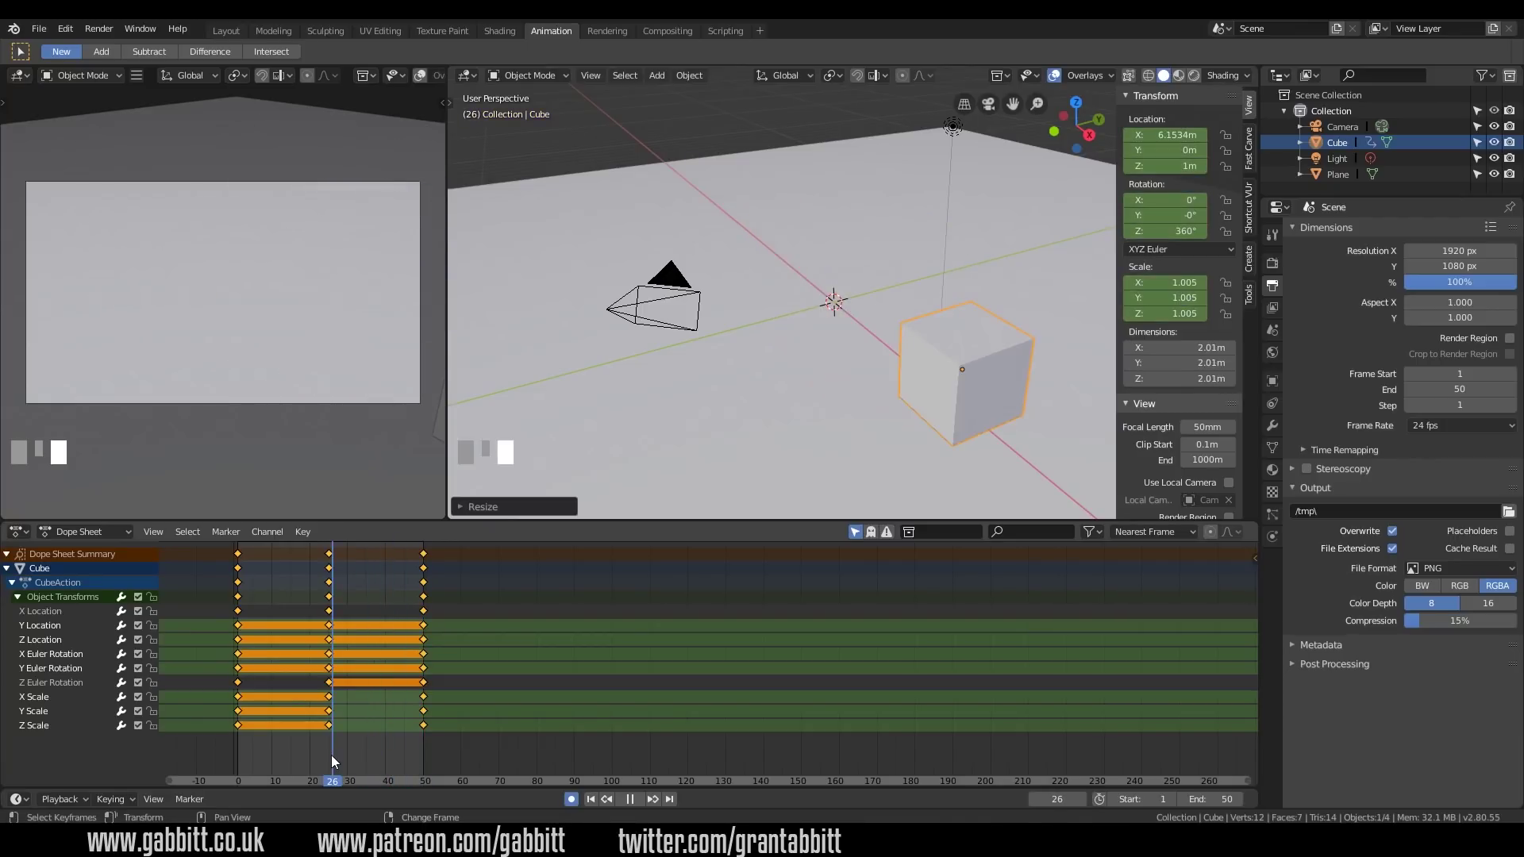
Delete the cube's X/Y/Z Scale keyframe channels and play the animation toward frame 50
key("ctrl+z")
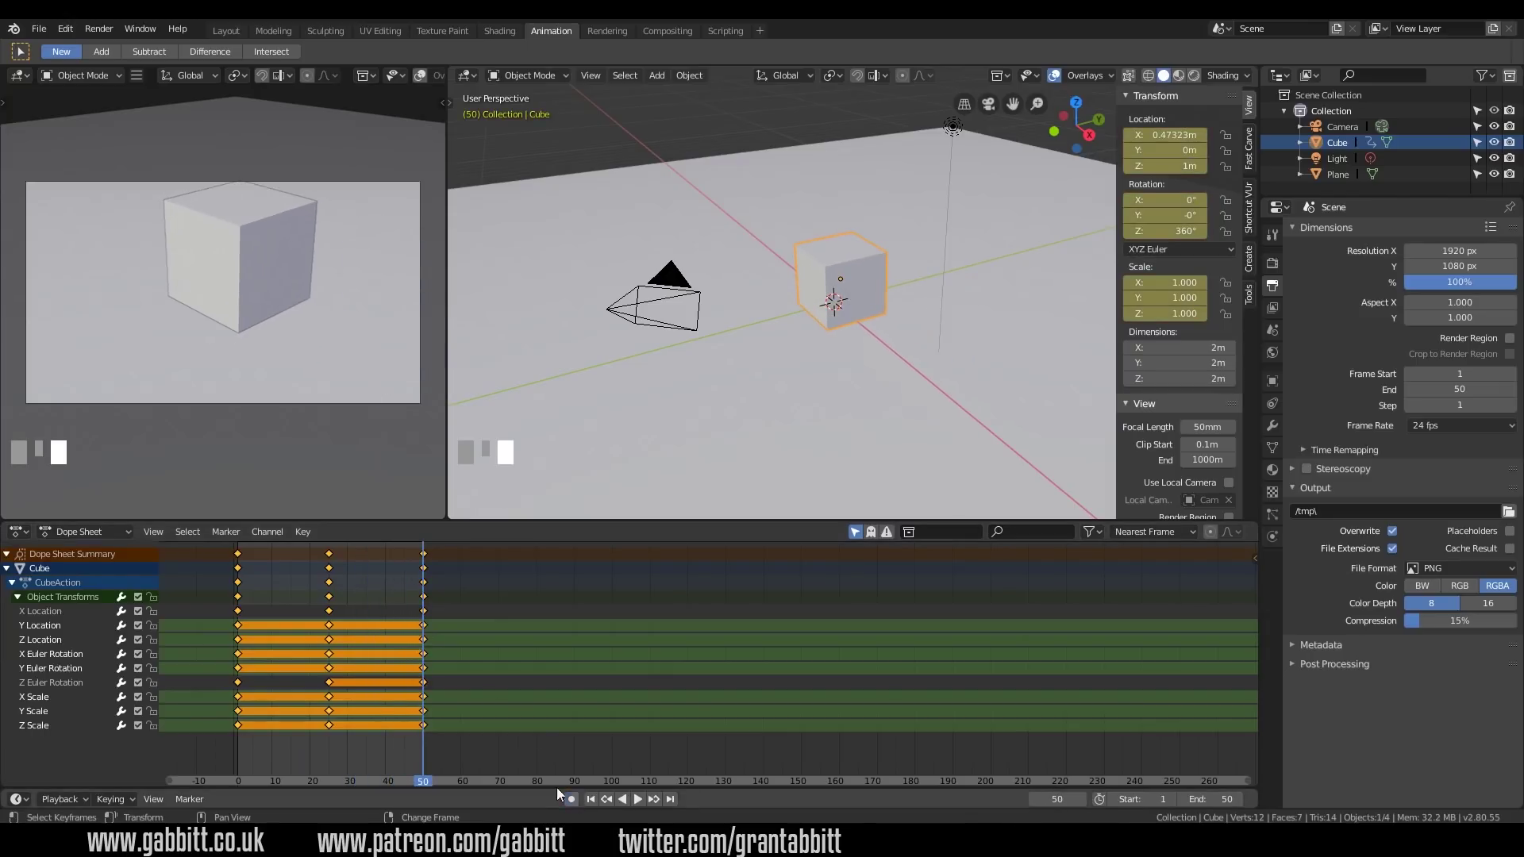
left_click(248, 708)
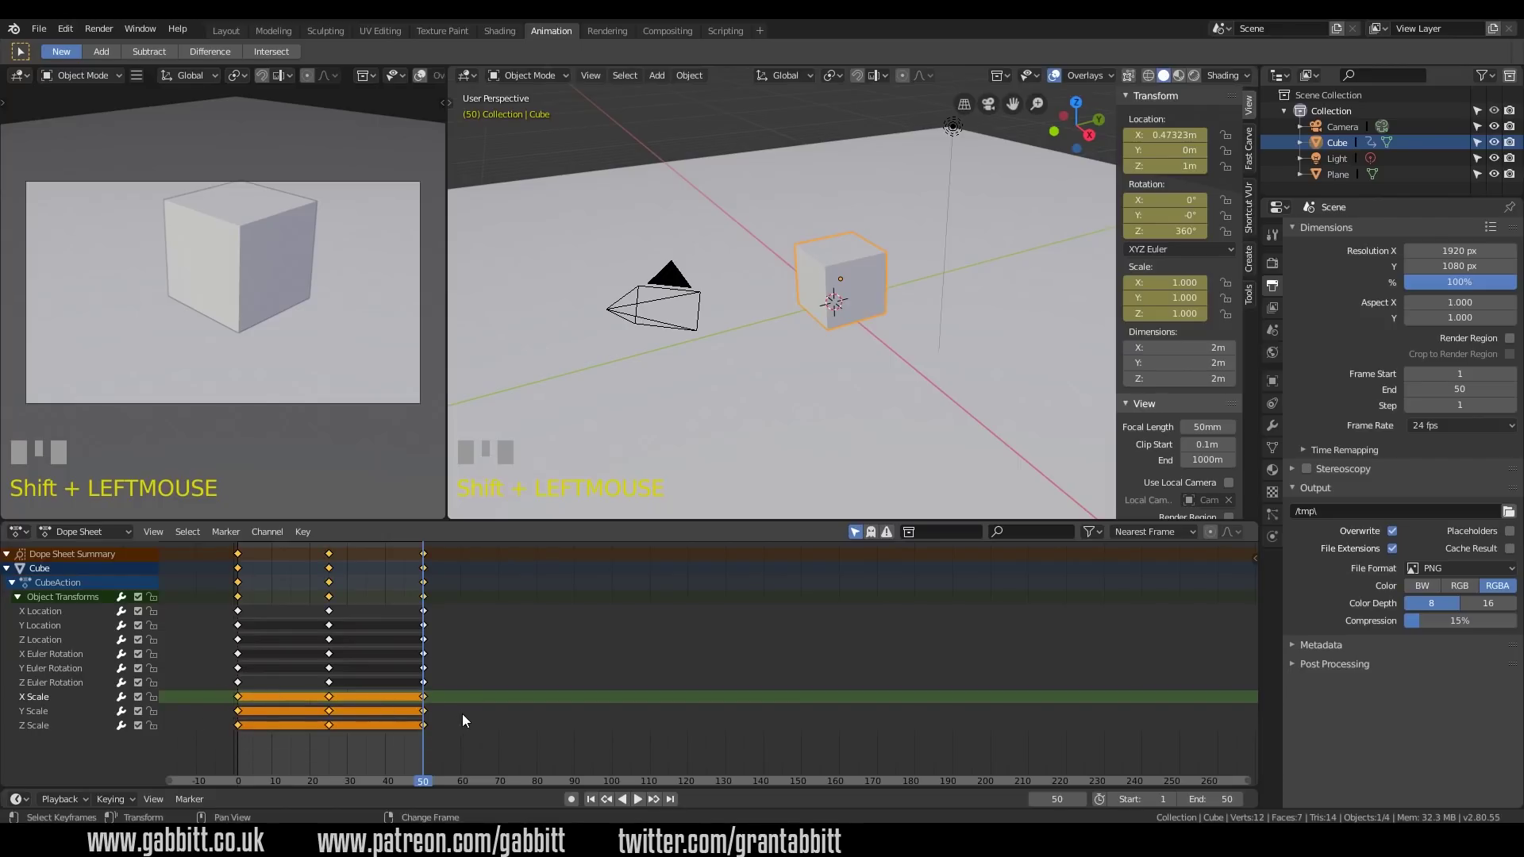
key("Delete")
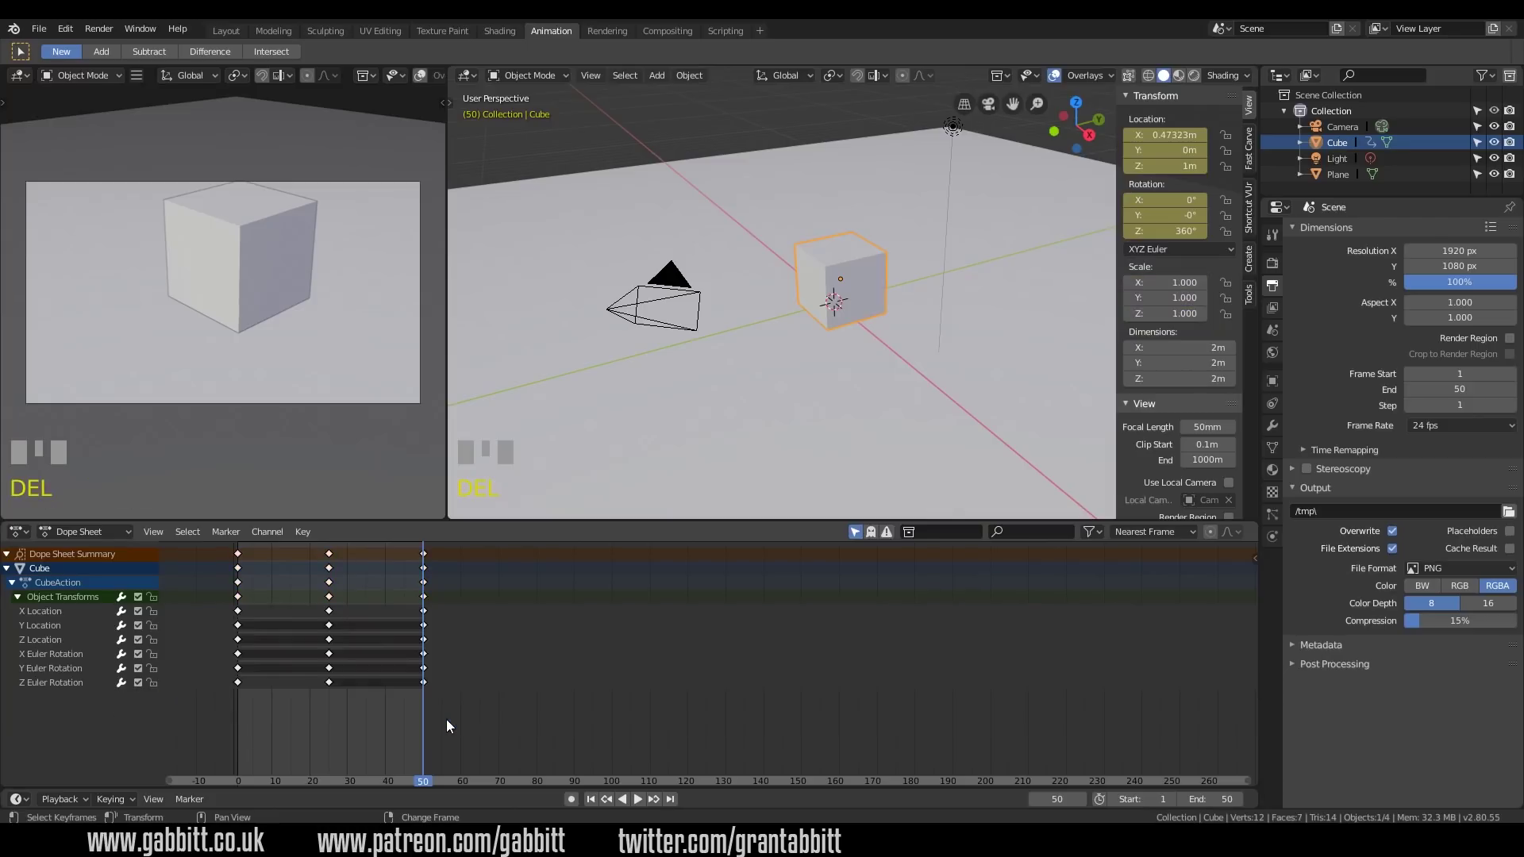
left_click_drag(241, 708, 244, 700)
key("space")
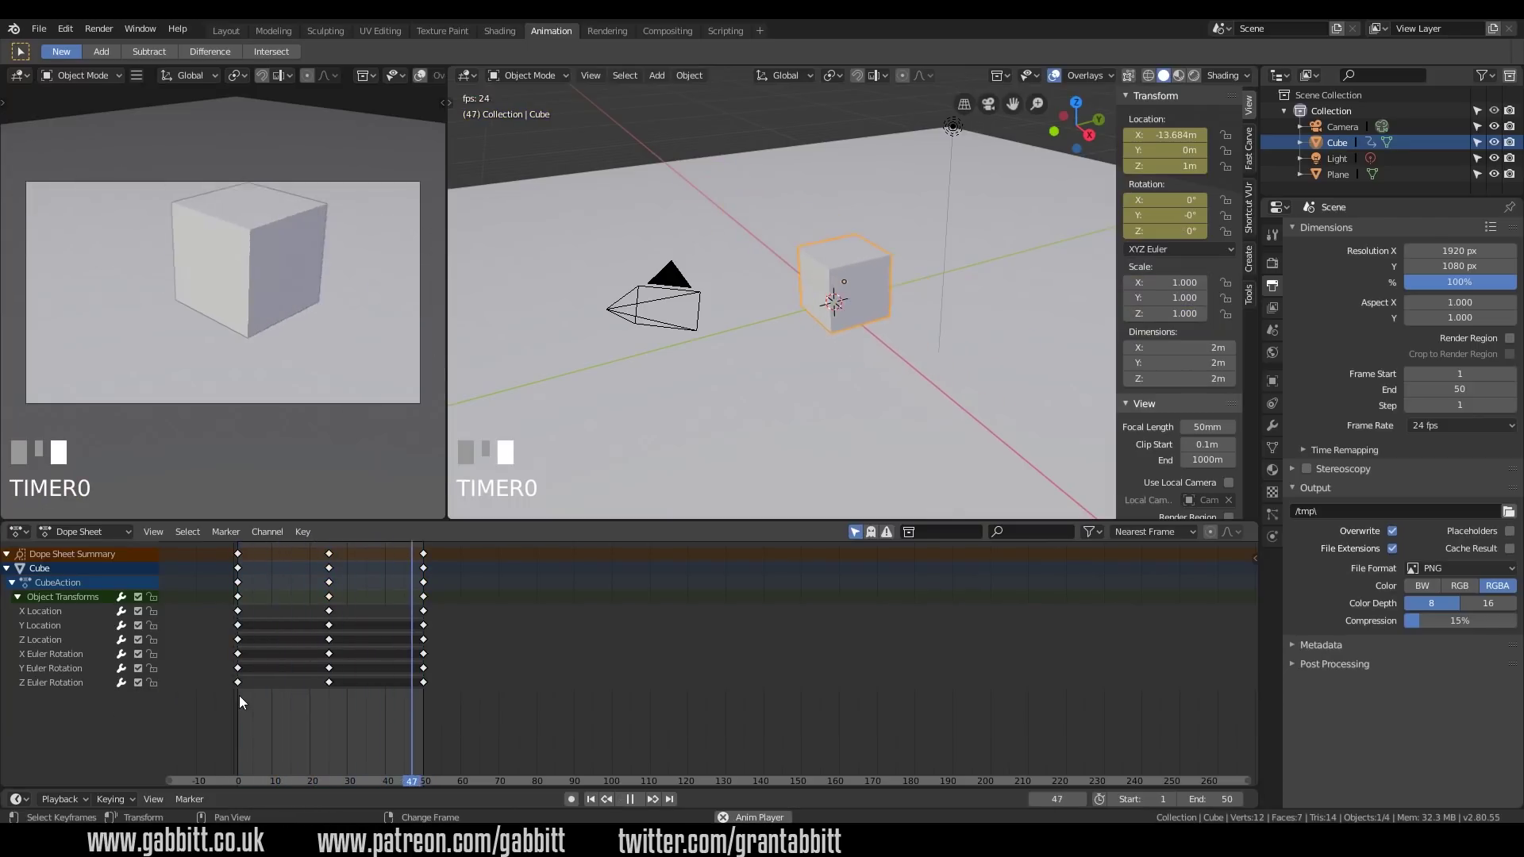
Stop playback at frame 50 and scale the cube up to about 2.65, auto-keyed
left_click_drag(244, 700, 570, 628)
key("space")
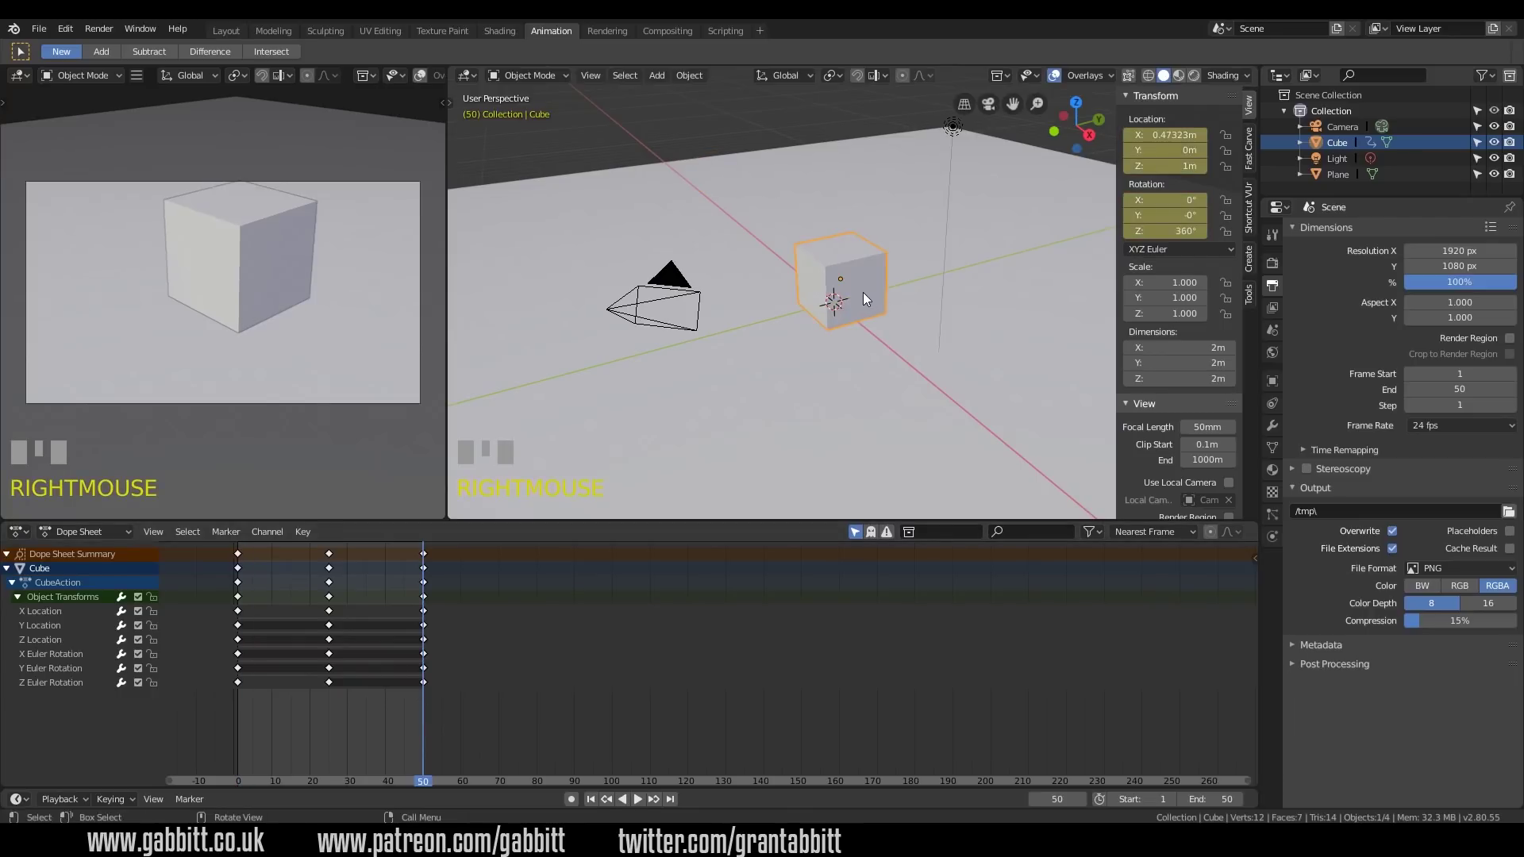
key("s")
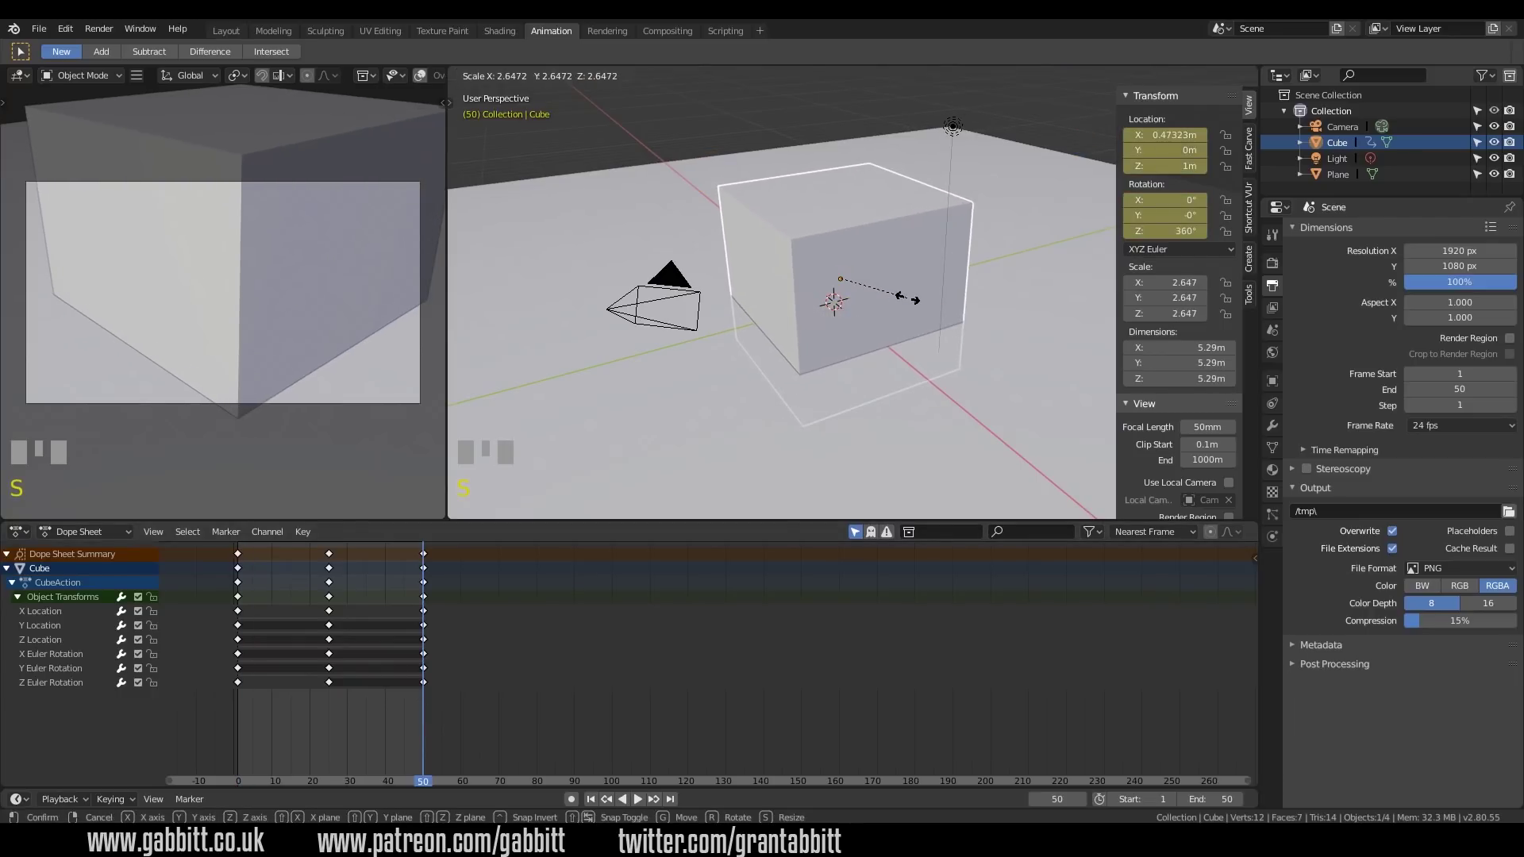
left_click(898, 293)
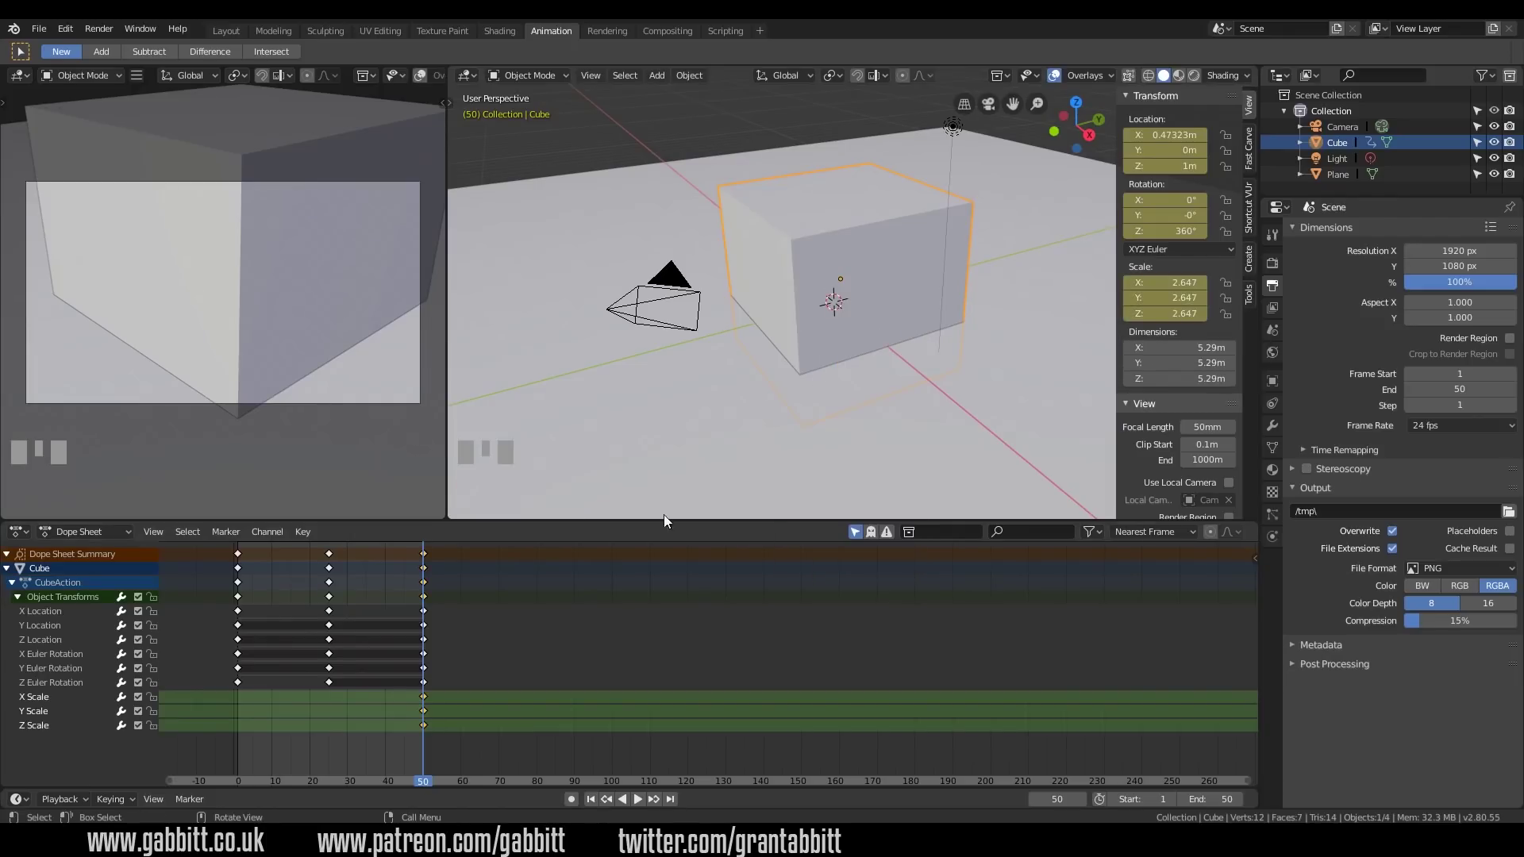
Select the new X, Y and Z scale keyframes at frame 50 in the Dope Sheet
left_click_drag(246, 650, 338, 655)
left_click_drag(341, 566, 430, 702)
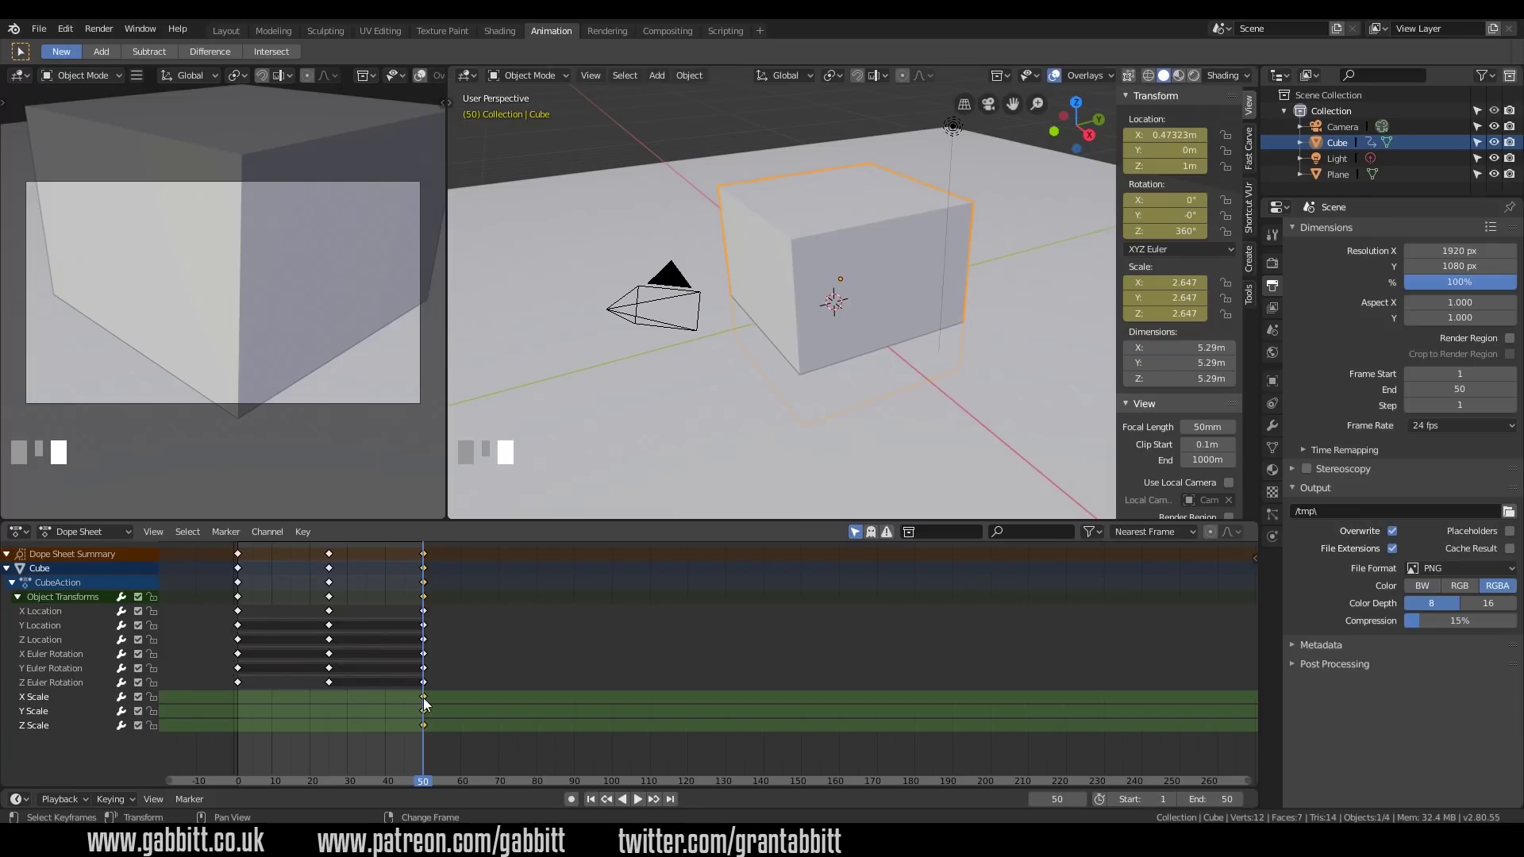
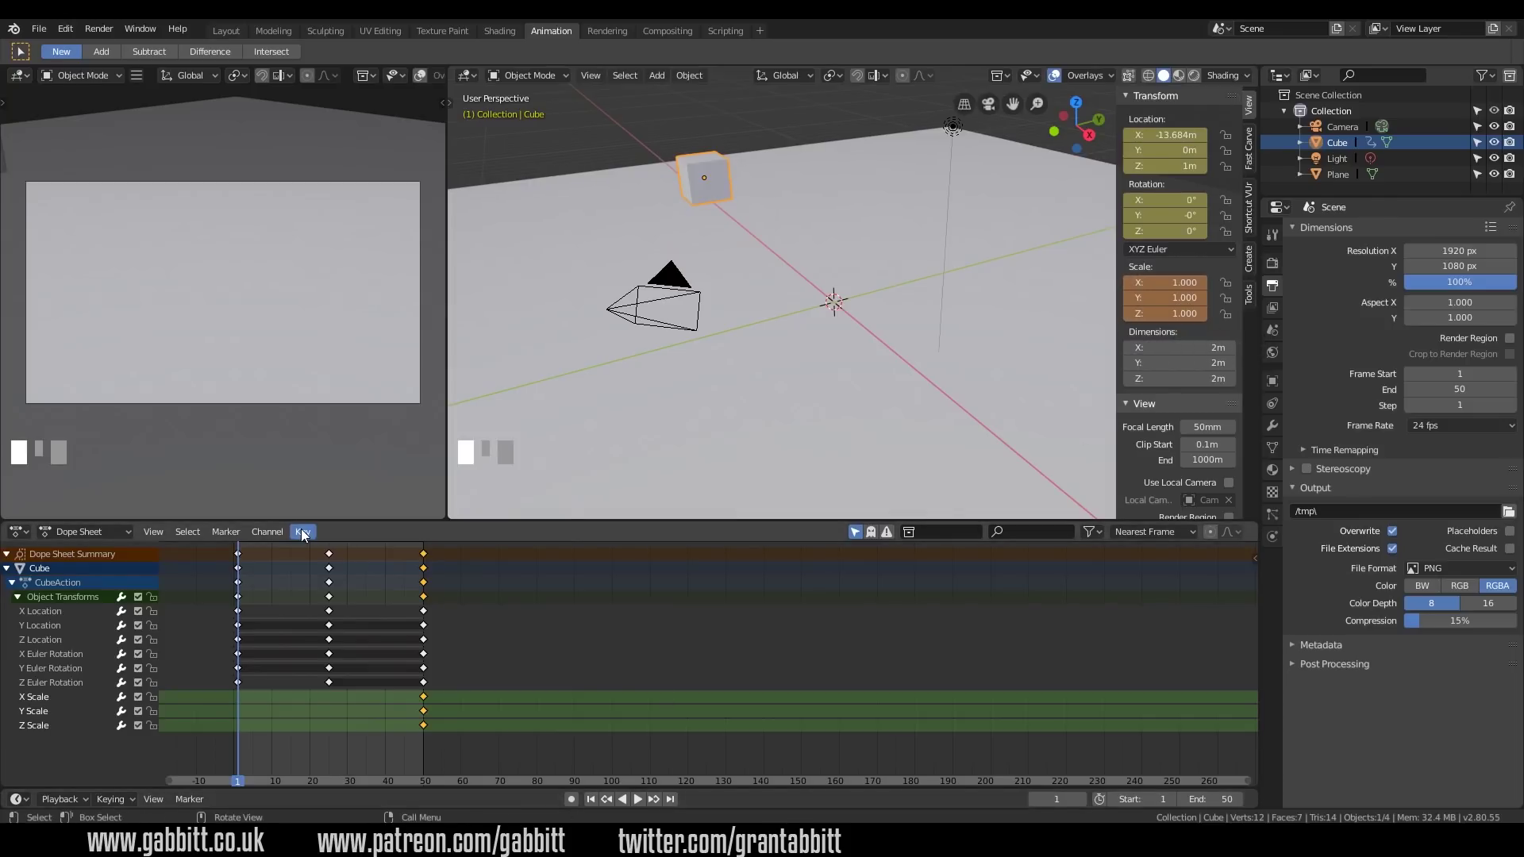
Insert a scale keyframe near size 1 at frame 1 and scrub mid-animation to preview the growth
left_click_drag(304, 536, 343, 463)
left_click(343, 463)
left_click_drag(301, 469, 303, 641)
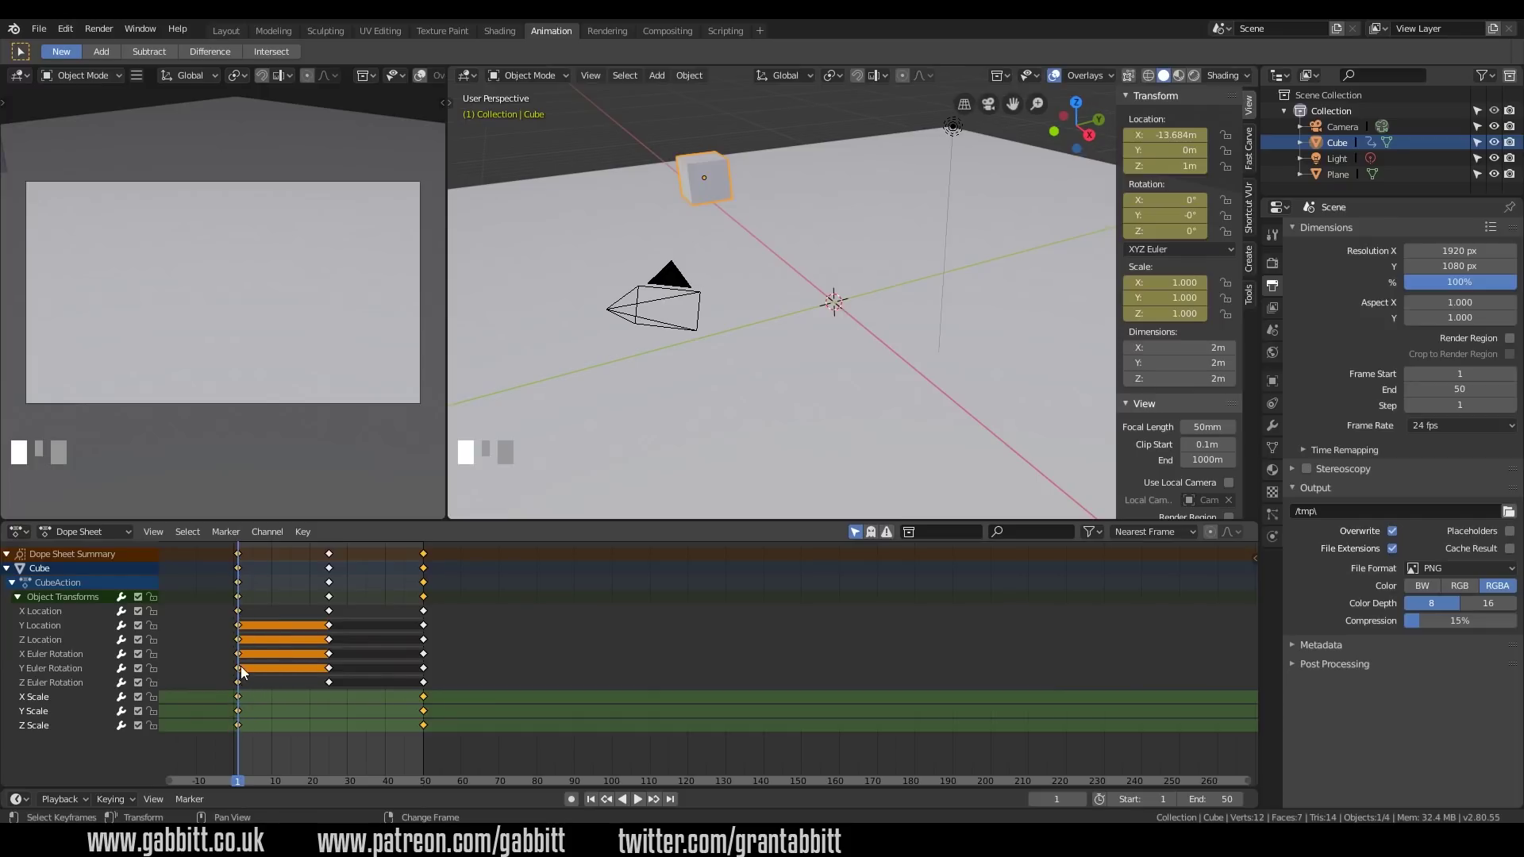
left_click_drag(282, 670, 247, 745)
Select the cube's three starting scale keyframes in the Dope Sheet
left_click_drag(247, 745, 244, 702)
left_click(243, 702)
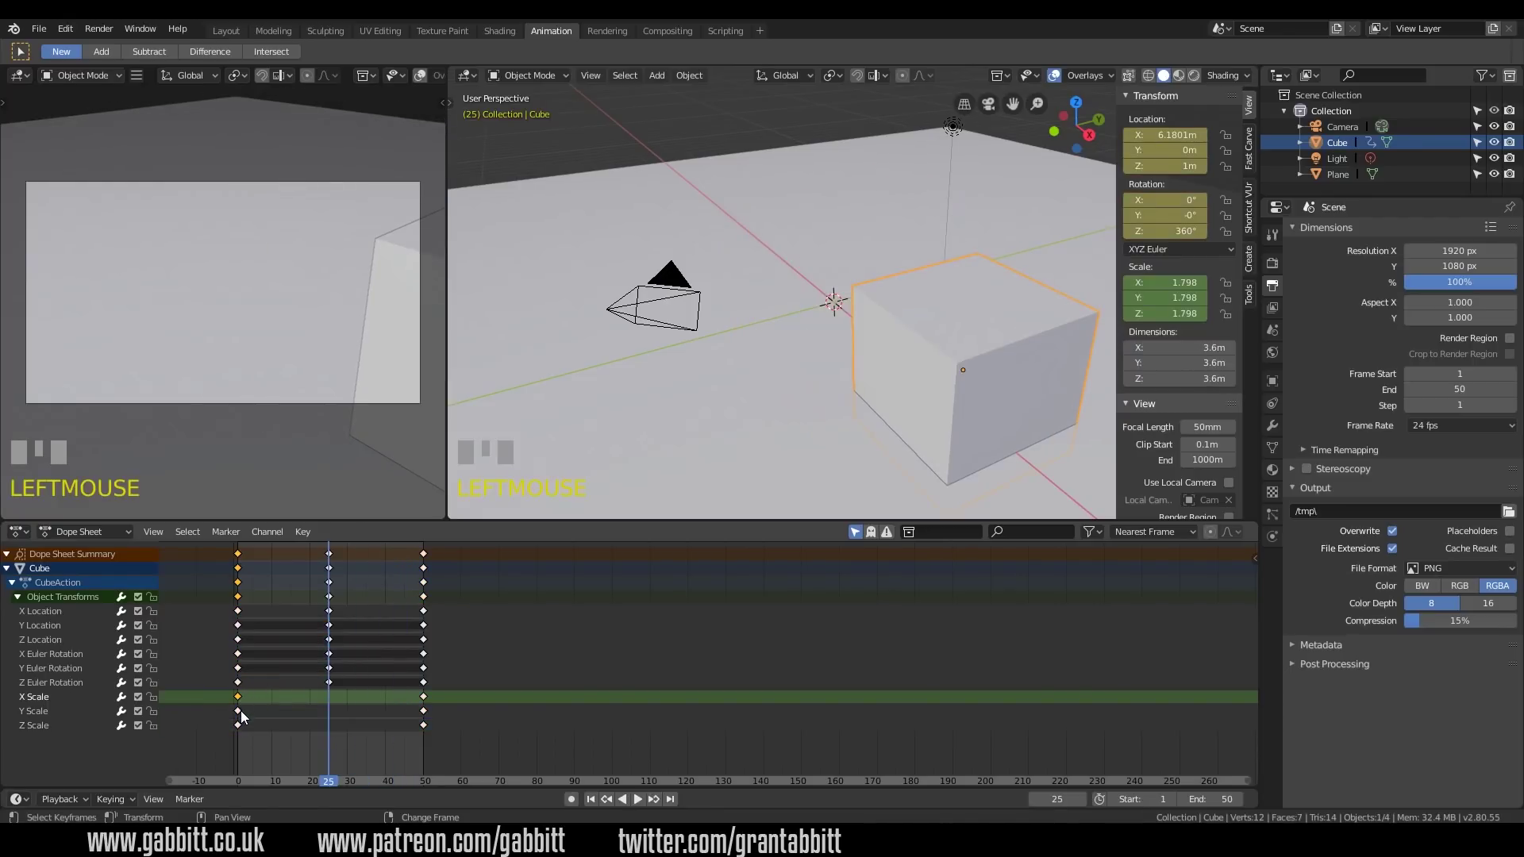
left_click(245, 715)
left_click(242, 732)
Duplicate the original-size scale keys to frame 25, then return to the animation start
key("shift+d")
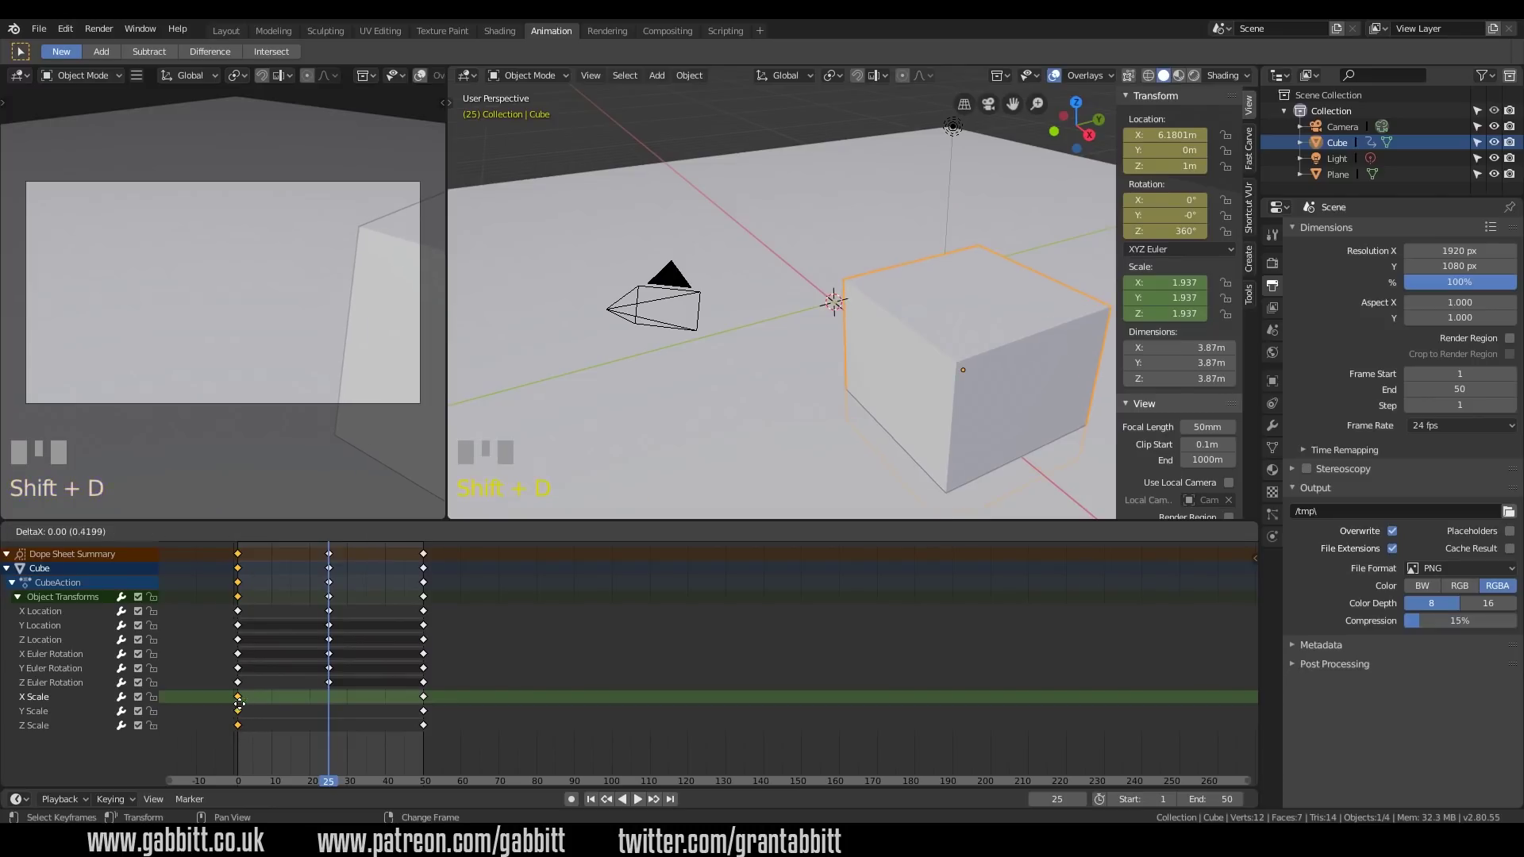
key("shift+d")
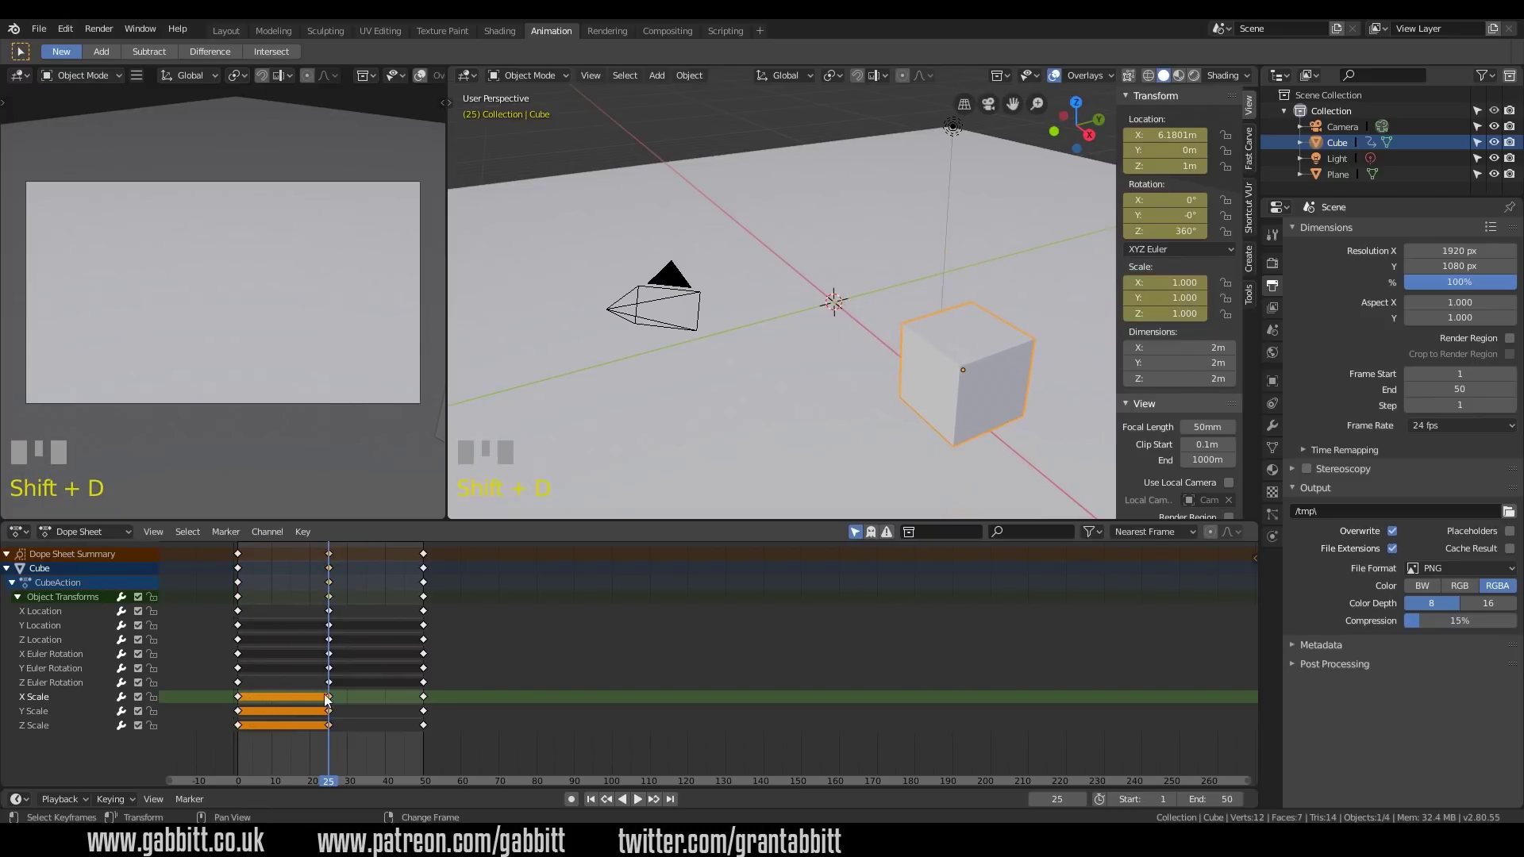
left_click_drag(248, 622, 417, 430)
Play the animation while orbiting the viewport to watch the cube hold size until frame 25 then grow
key("space")
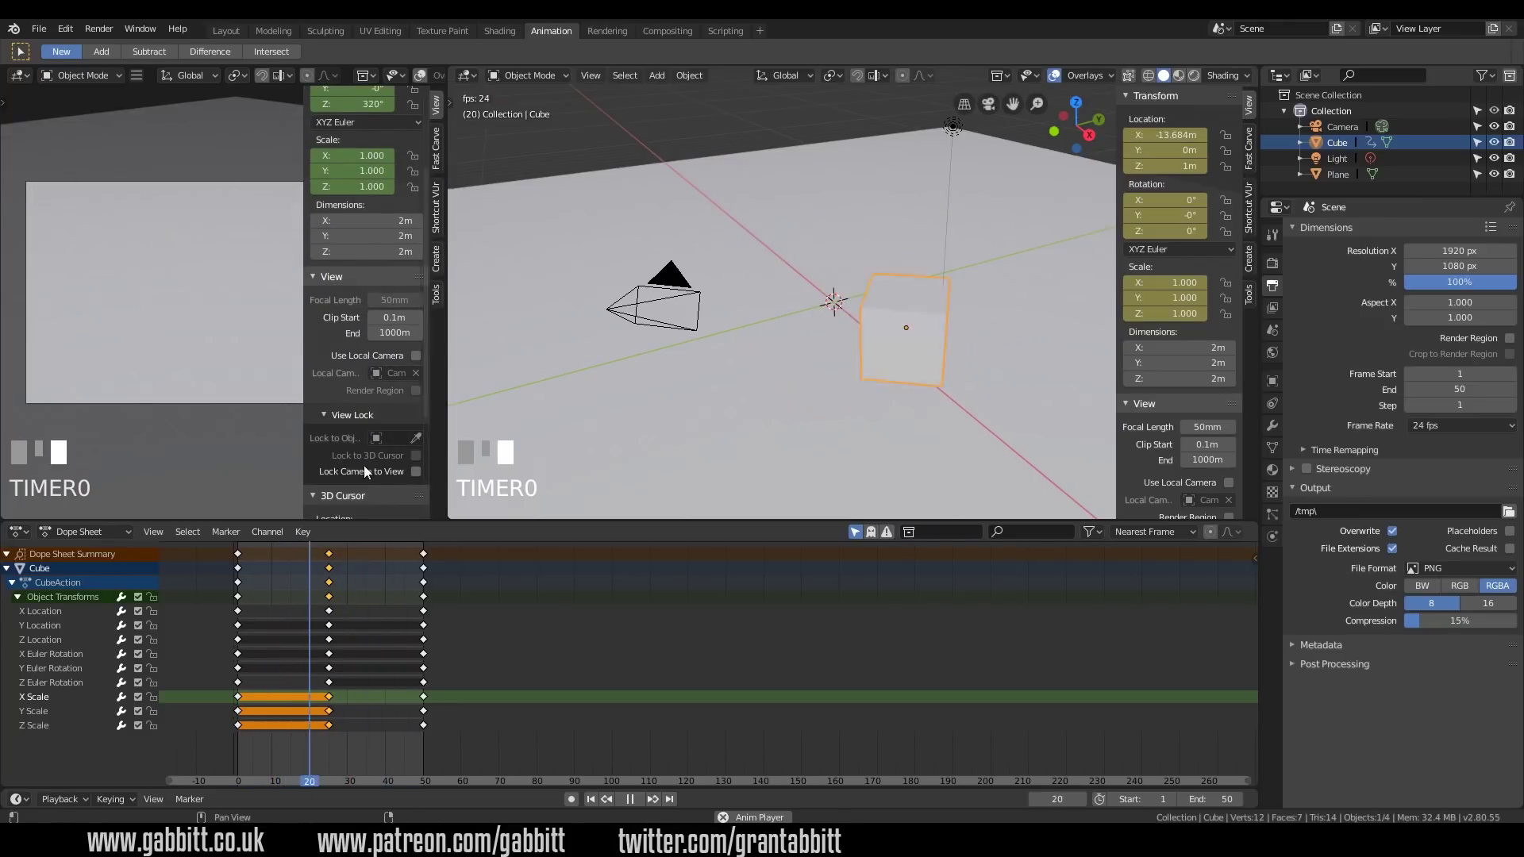
right_click(416, 480)
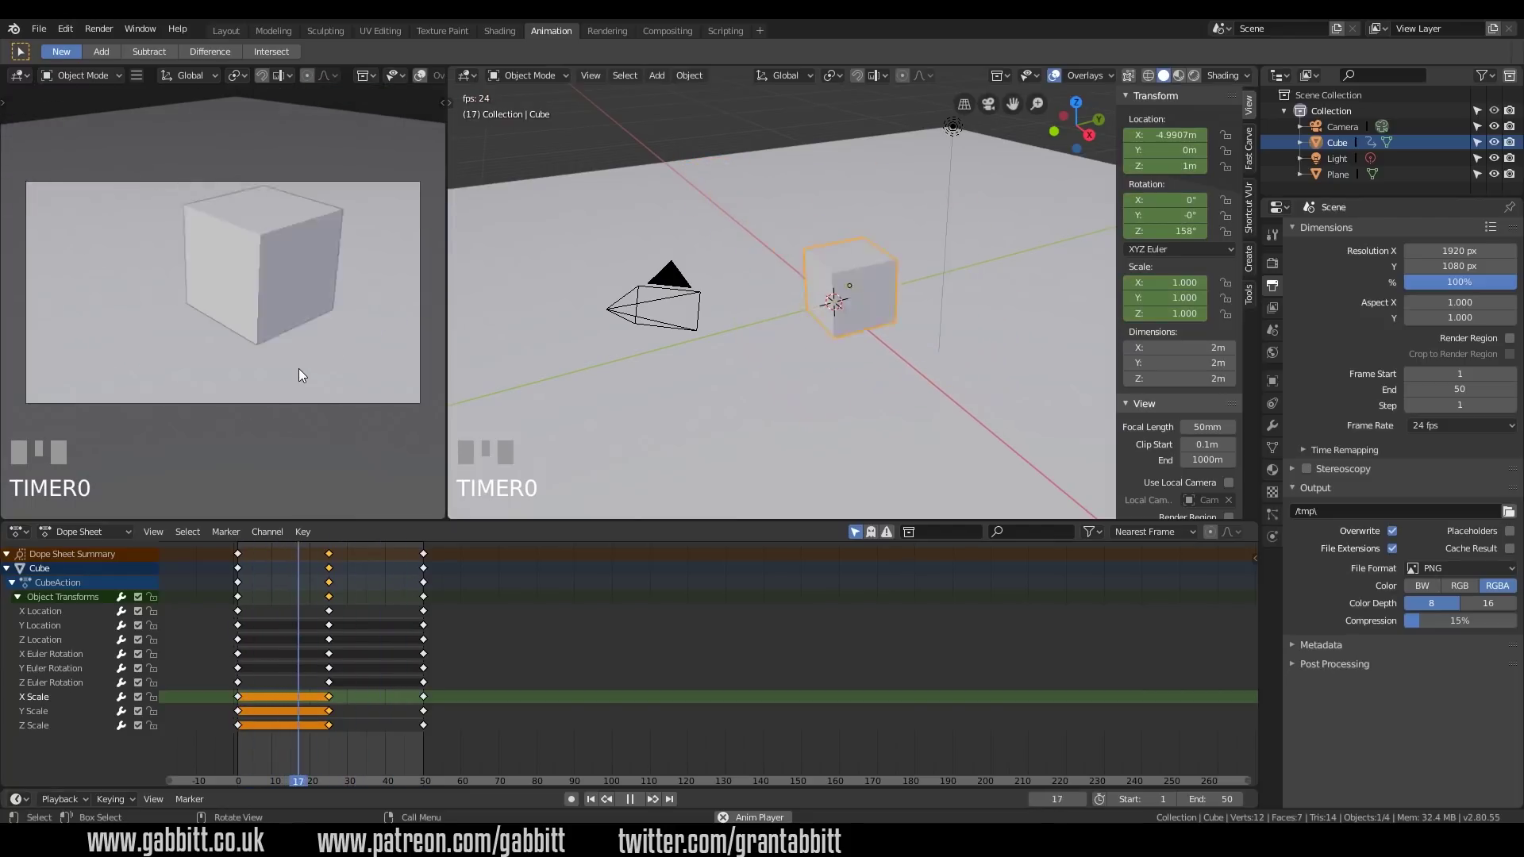
scroll("down", 3)
left_click_drag(309, 365, 334, 360)
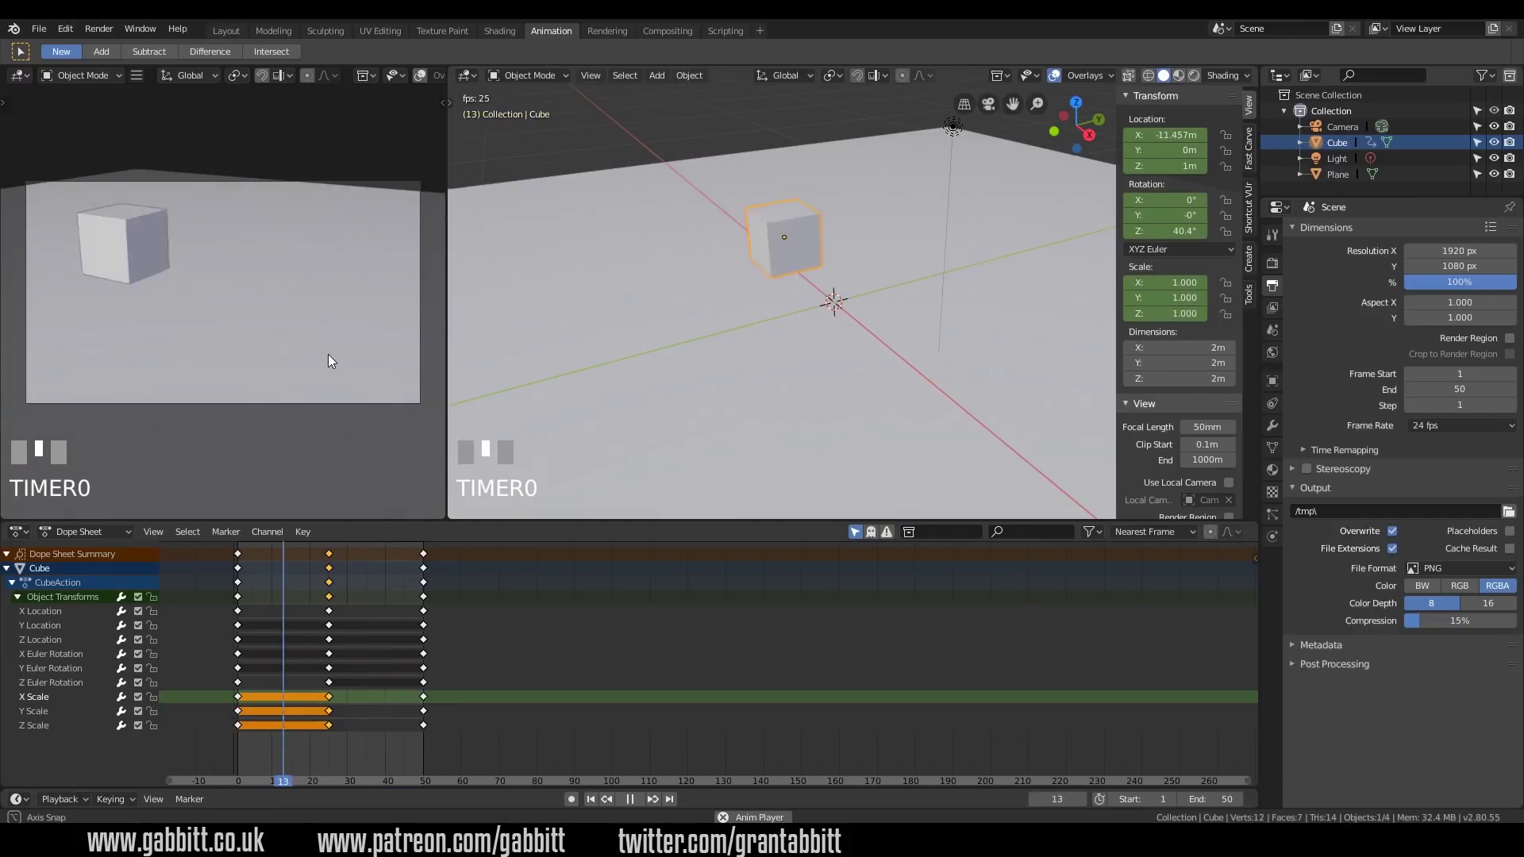
left_click_drag(287, 355, 340, 565)
middle_click(327, 601)
key("space")
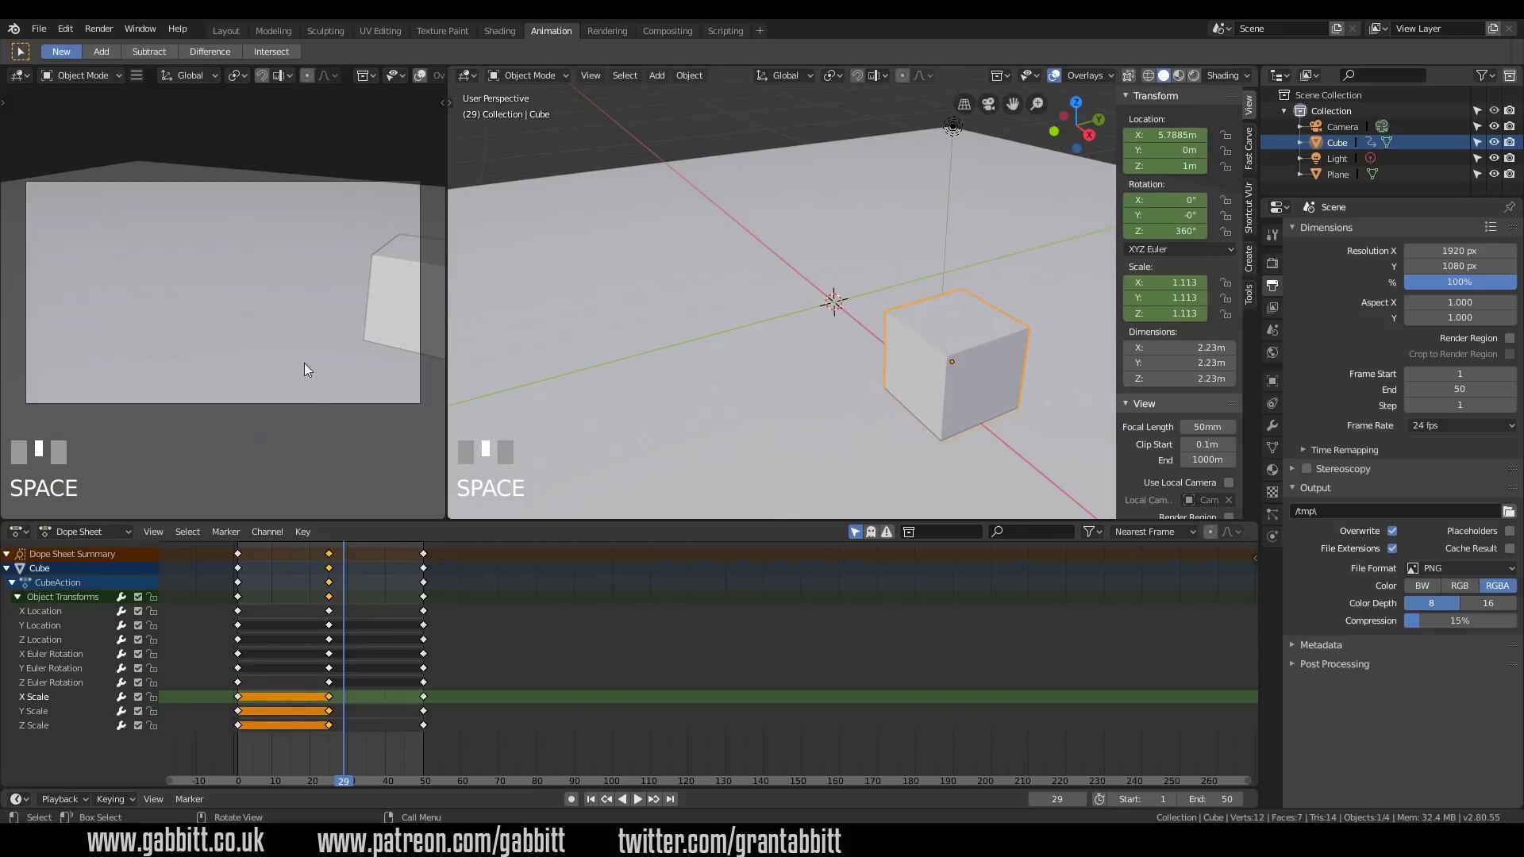
middle_click(323, 341)
scroll("up", 3)
Orbit the view down to floor level to see the cube against the floor
left_click_drag(306, 341, 247, 629)
scroll("down", 3)
left_click_drag(247, 629, 942, 399)
left_click_drag(960, 426, 332, 620)
right_click(940, 389)
left_click_drag(947, 374, 776, 495)
right_click(332, 619)
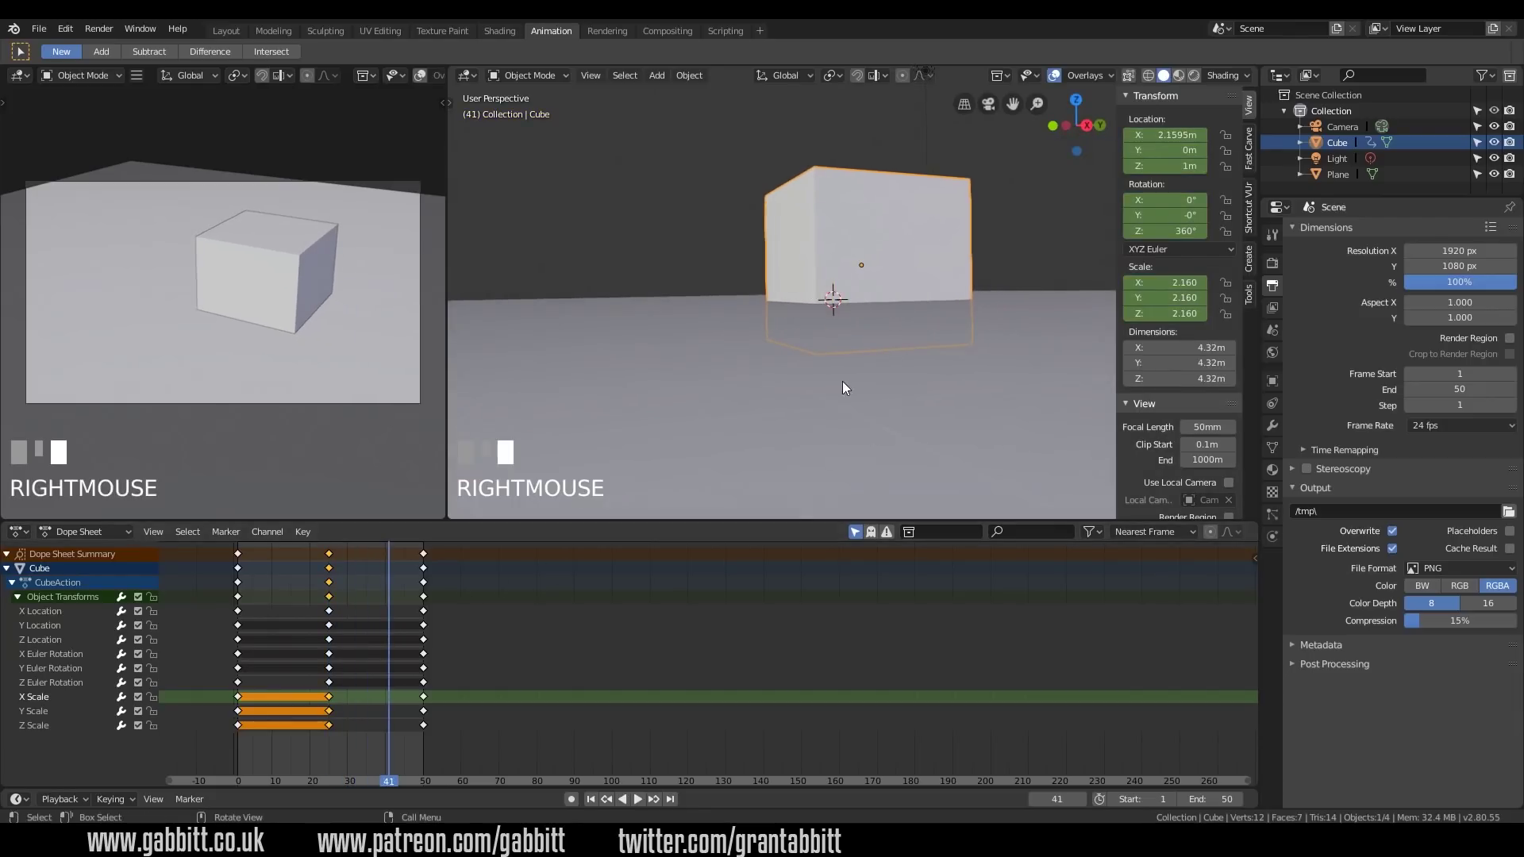
Jump to frame 50 and raise the cube about 0.24 m along Z with Auto Keying on
left_click_drag(465, 591, 430, 639)
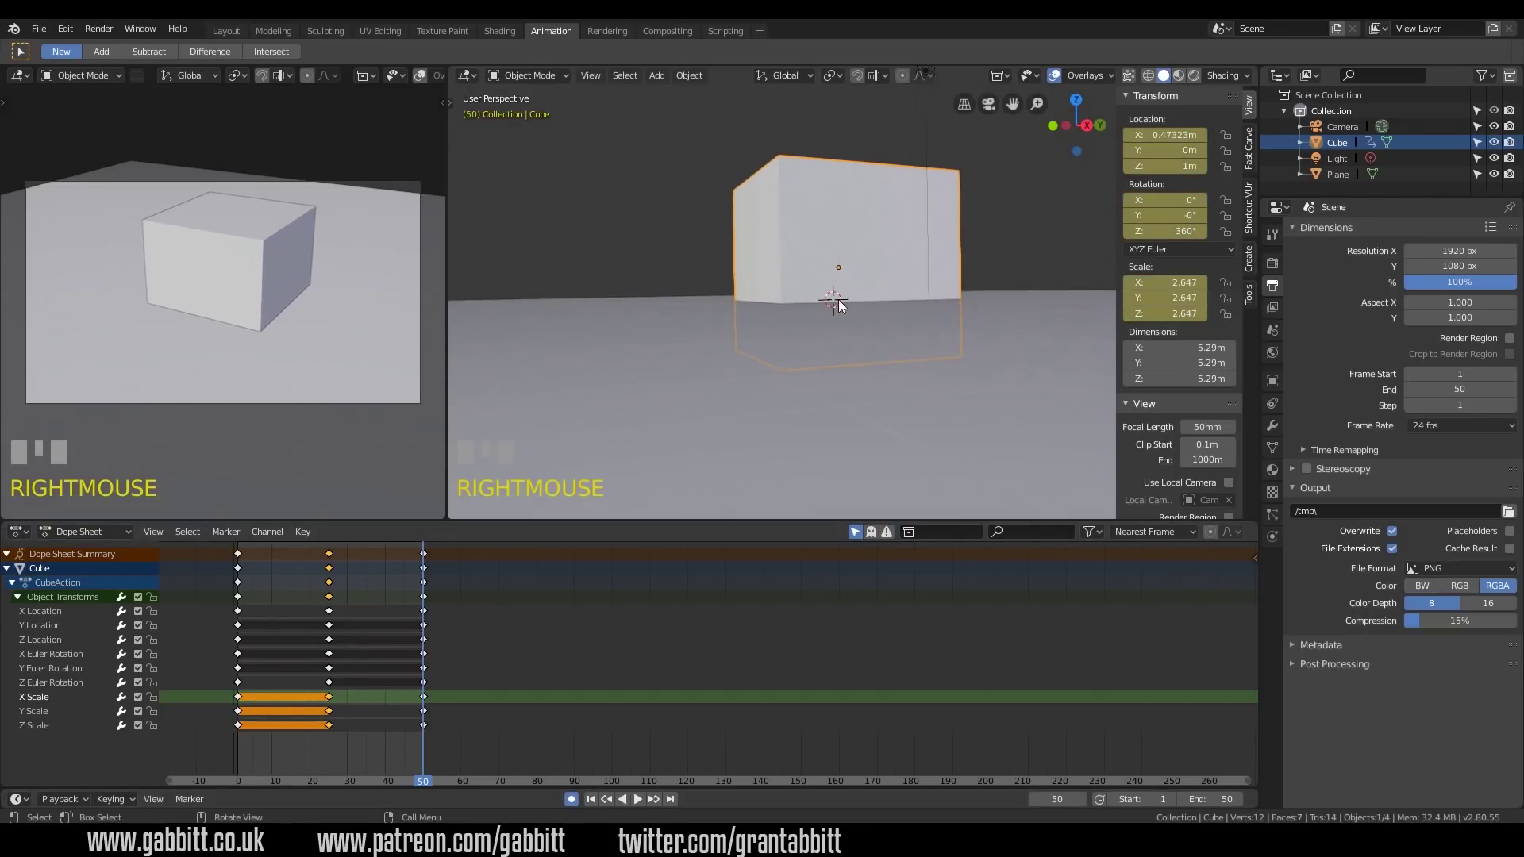
key("g")
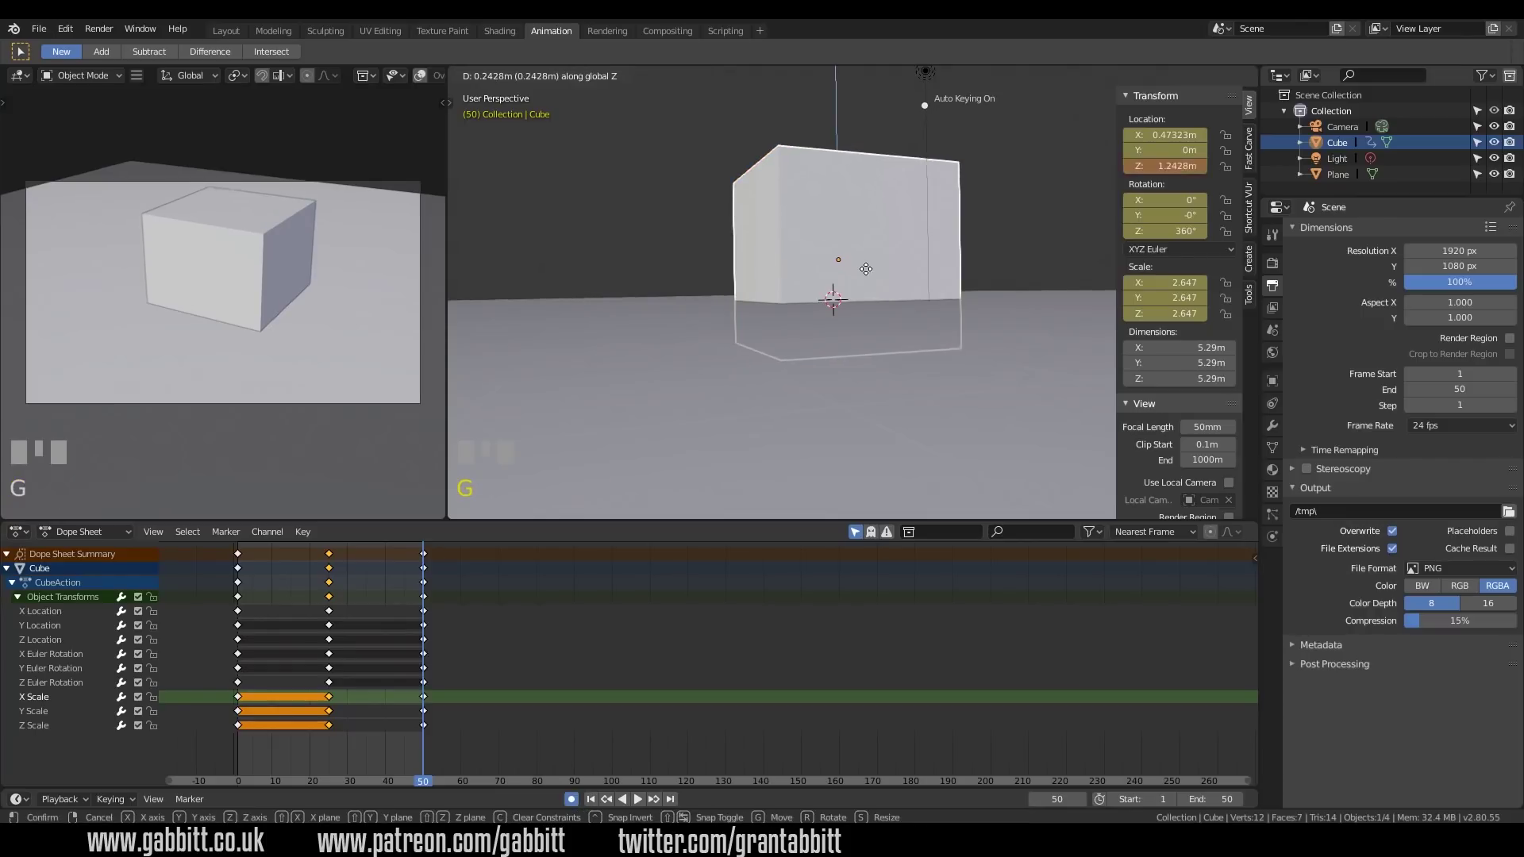
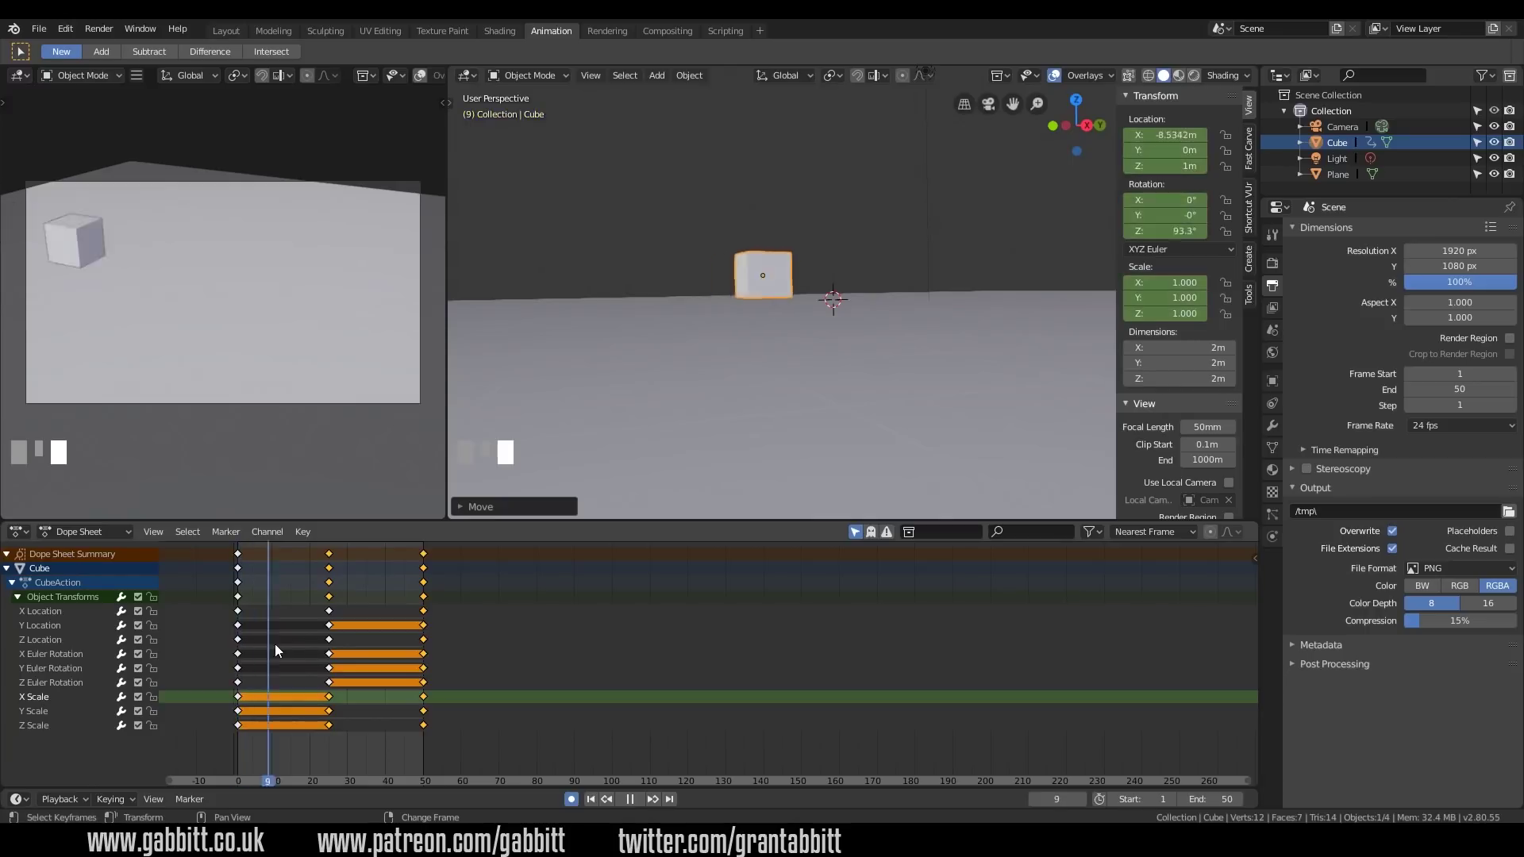
Adjust the cube's location around frame 38 and preview the motion
left_click_drag(335, 650, 245, 750)
key("space")
key("g")
key("g")
key("space")
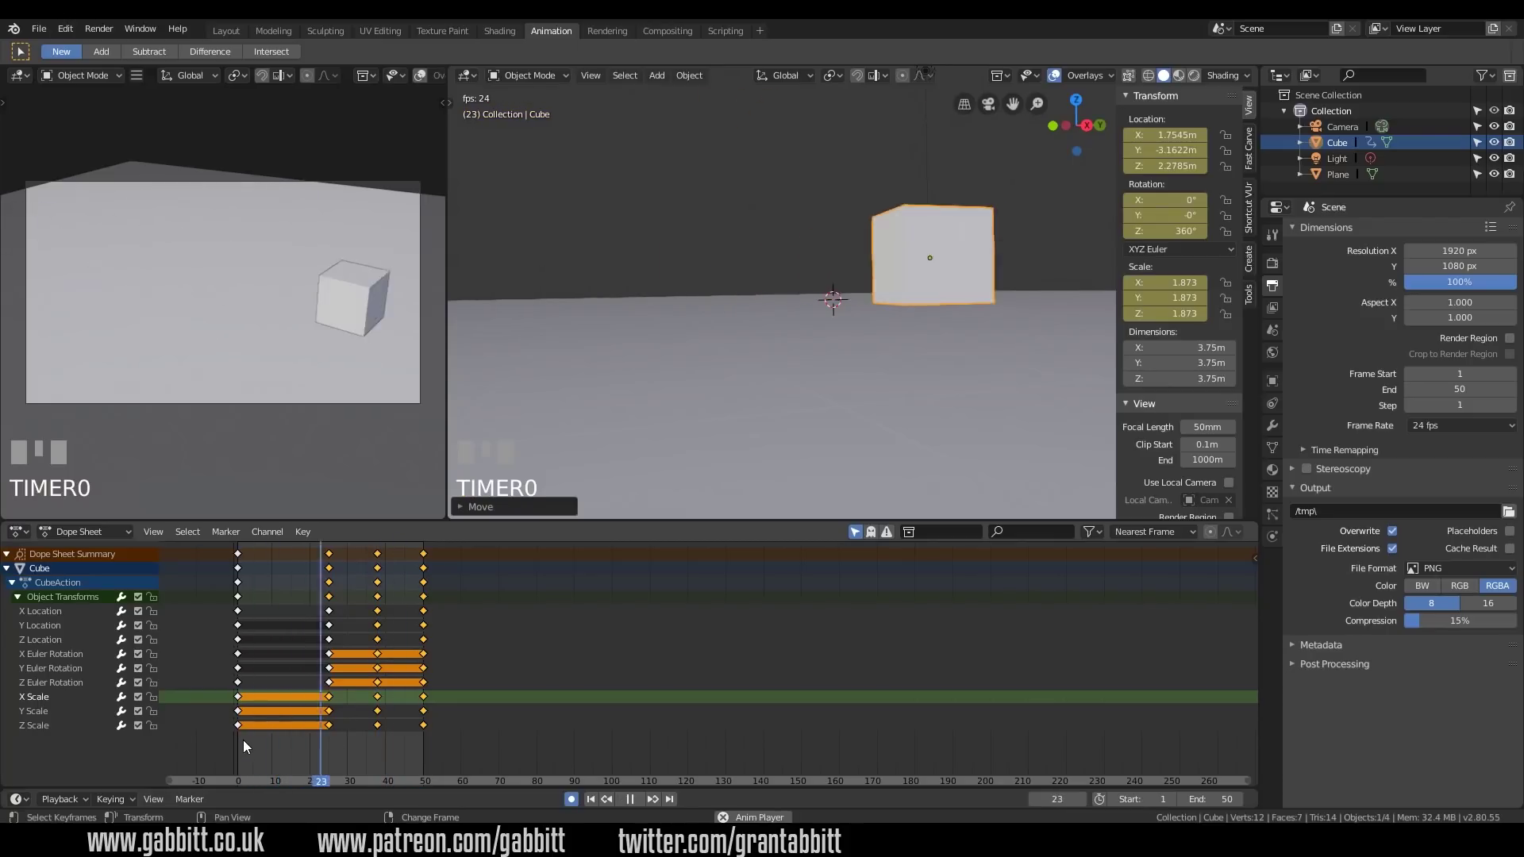
Adjust the cube's location around frame 43, confirm it, and replay the animation
key("space")
left_click_drag(411, 645, 635, 570)
key("g")
key("g")
left_click(634, 570)
key("space")
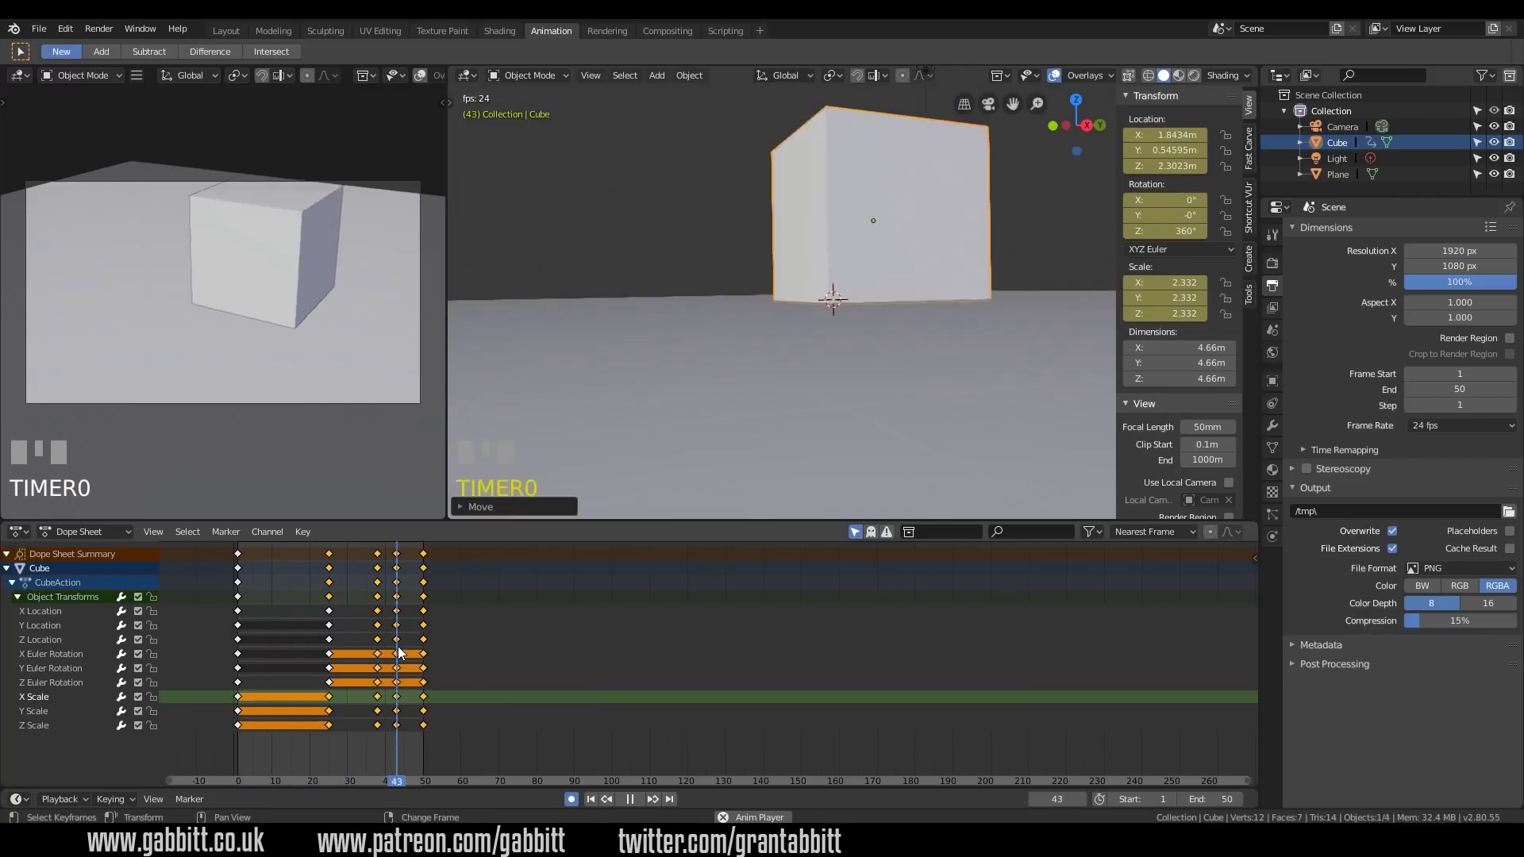
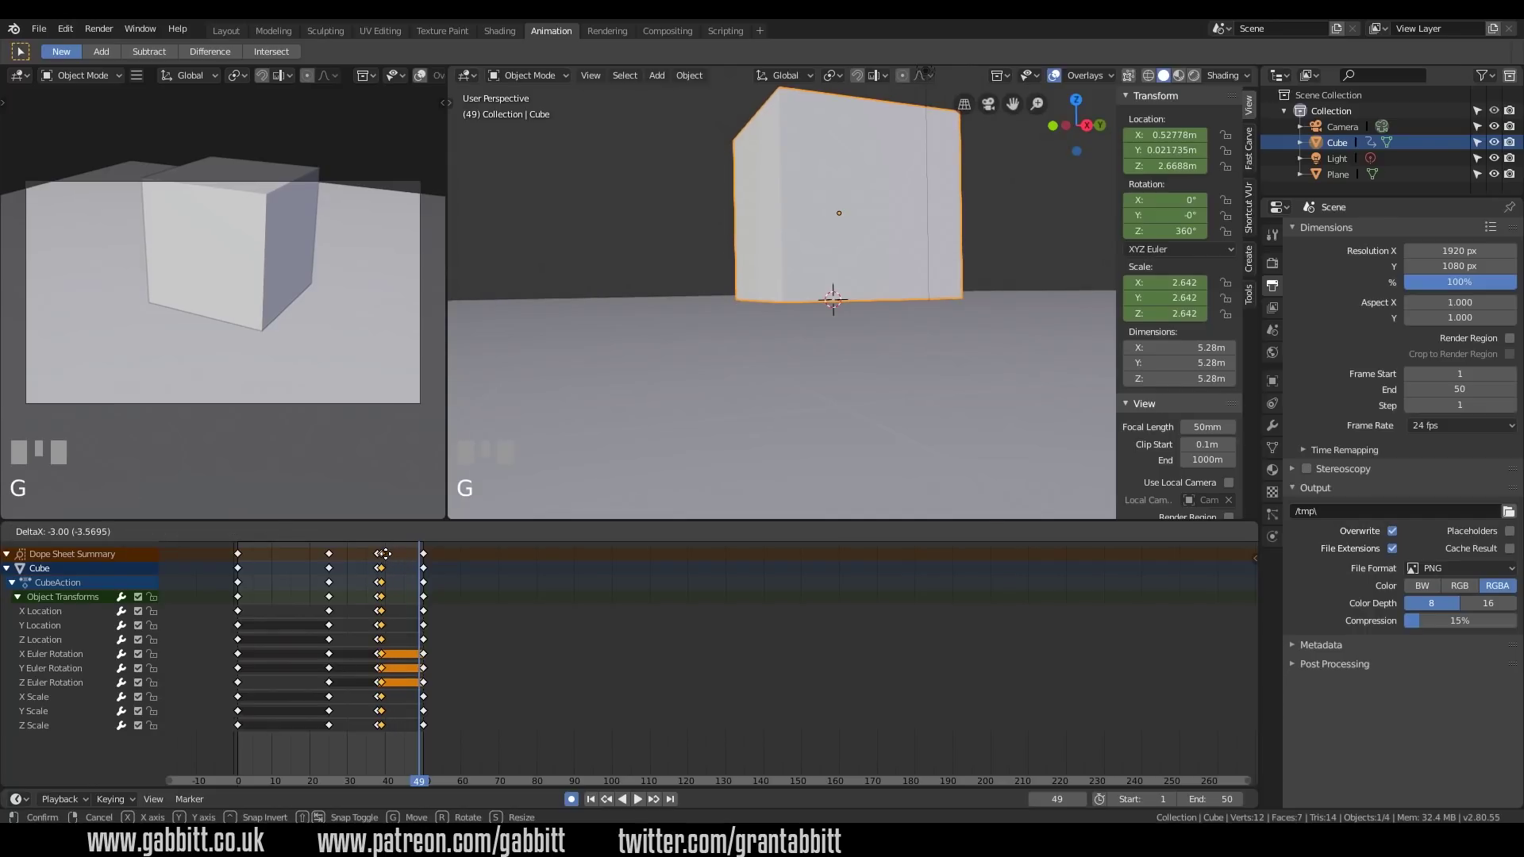
Confirm the late keyframes moved closer together and replay the animation, stopping at frame 5
left_click(391, 560)
key("space")
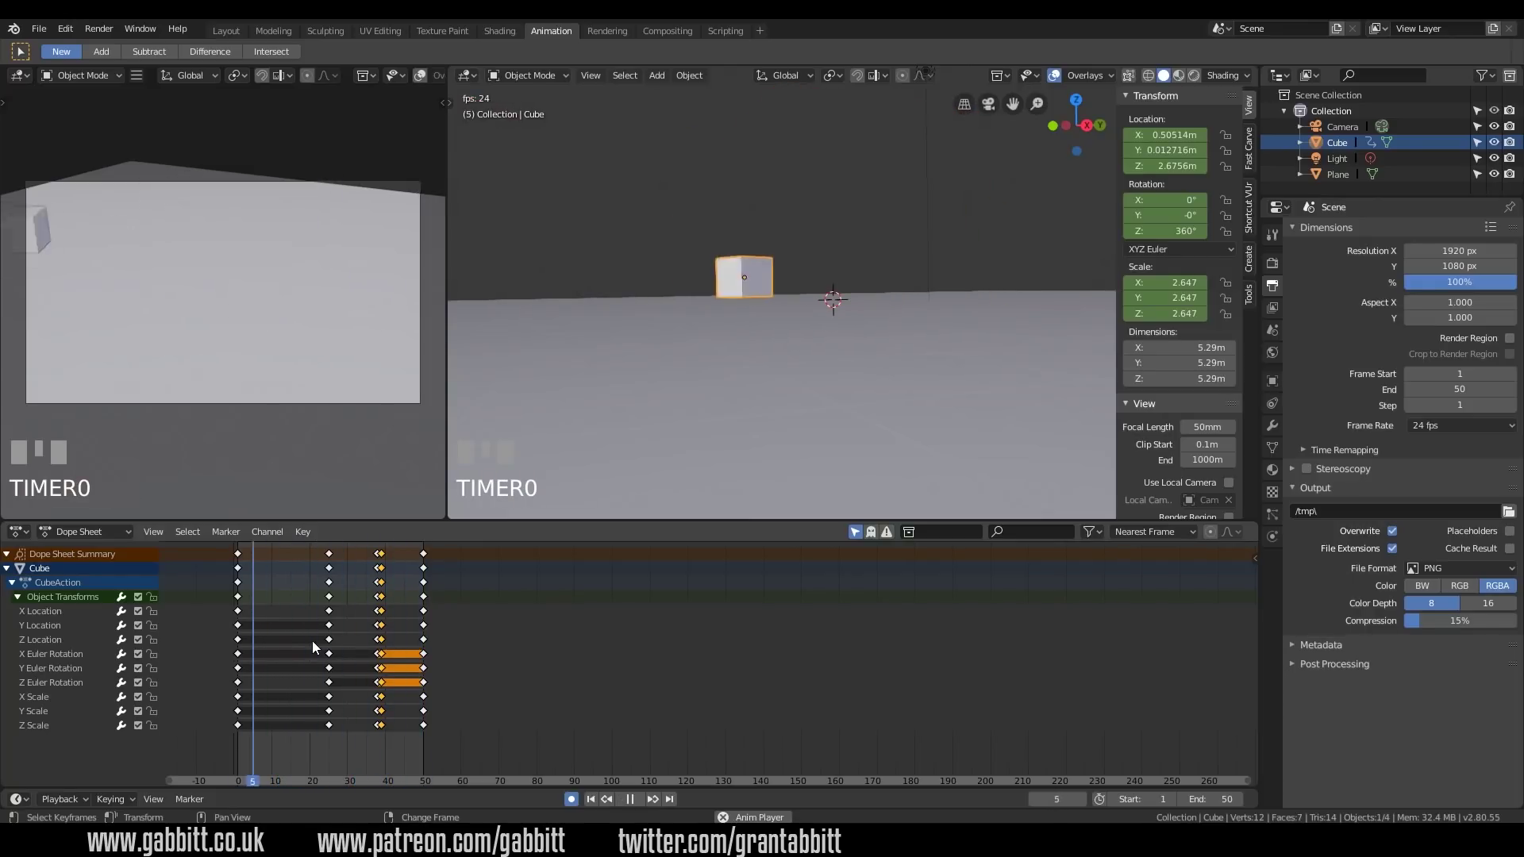
key("space")
key("ctrl+z")
key("space")
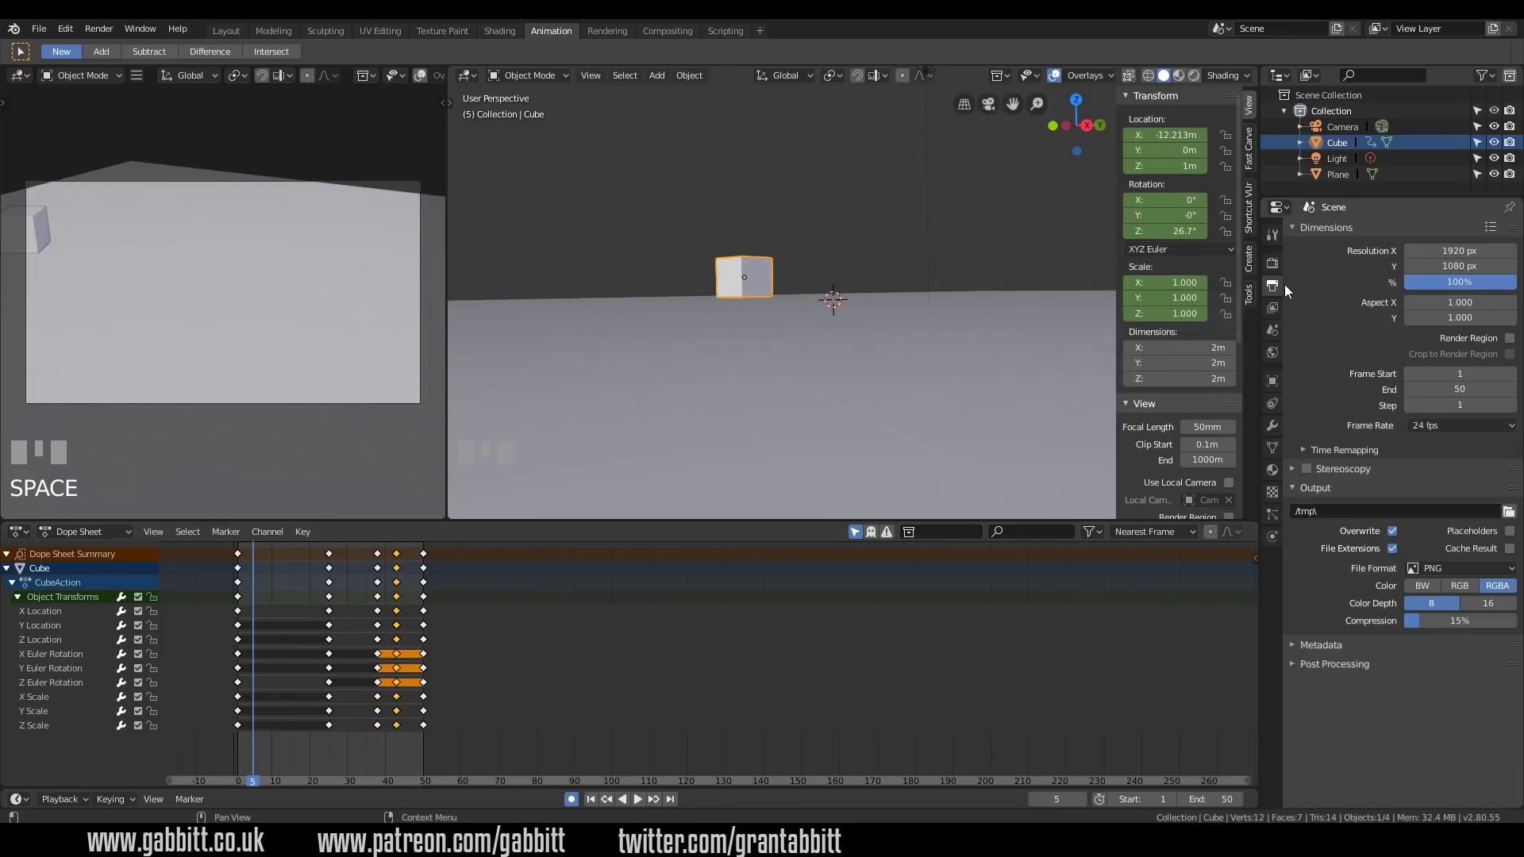
left_click(1281, 270)
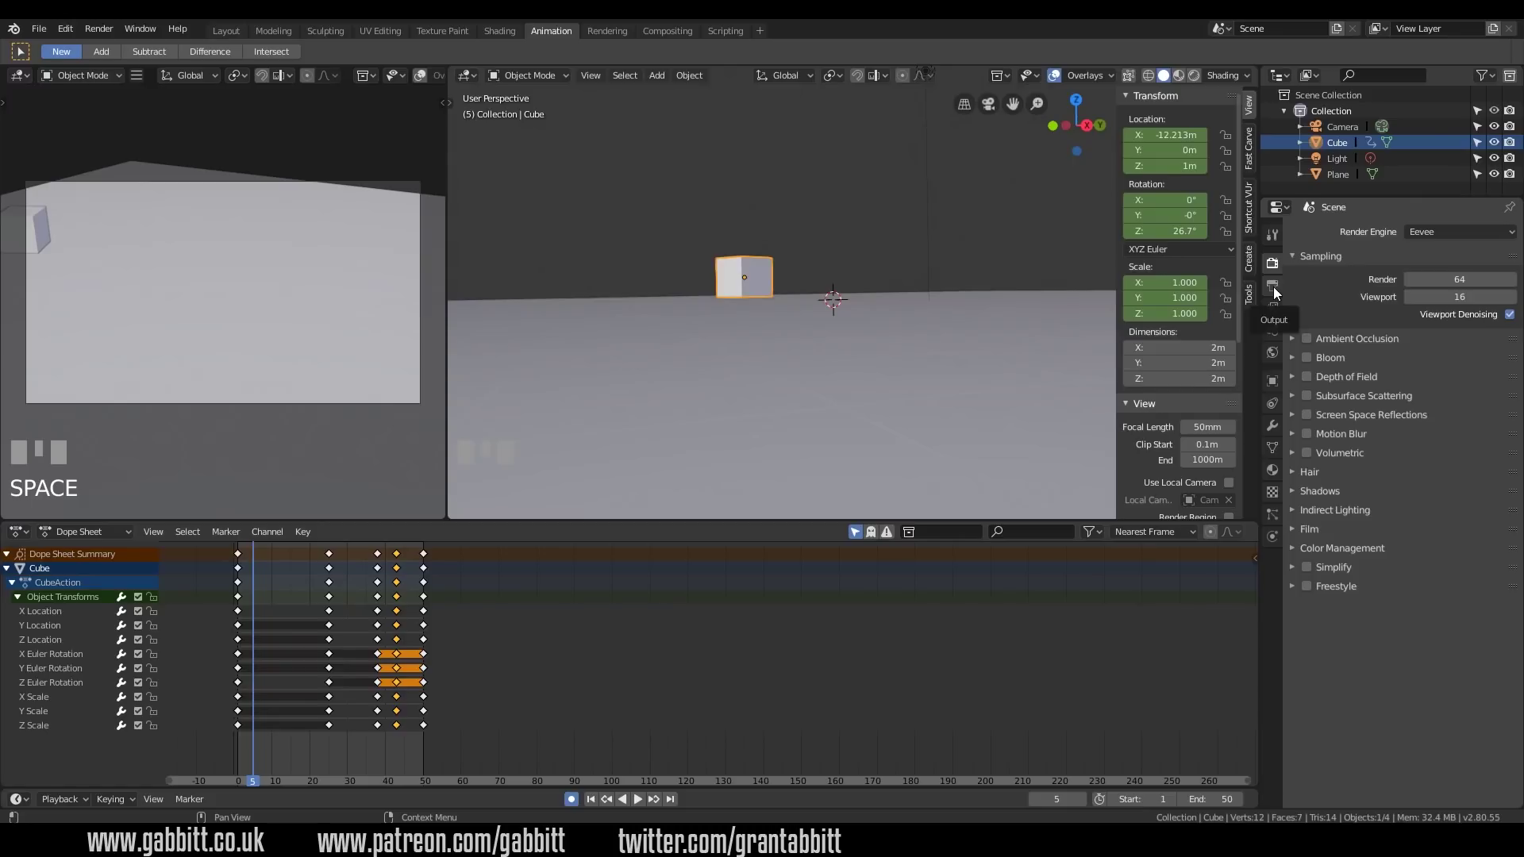
left_click(1279, 288)
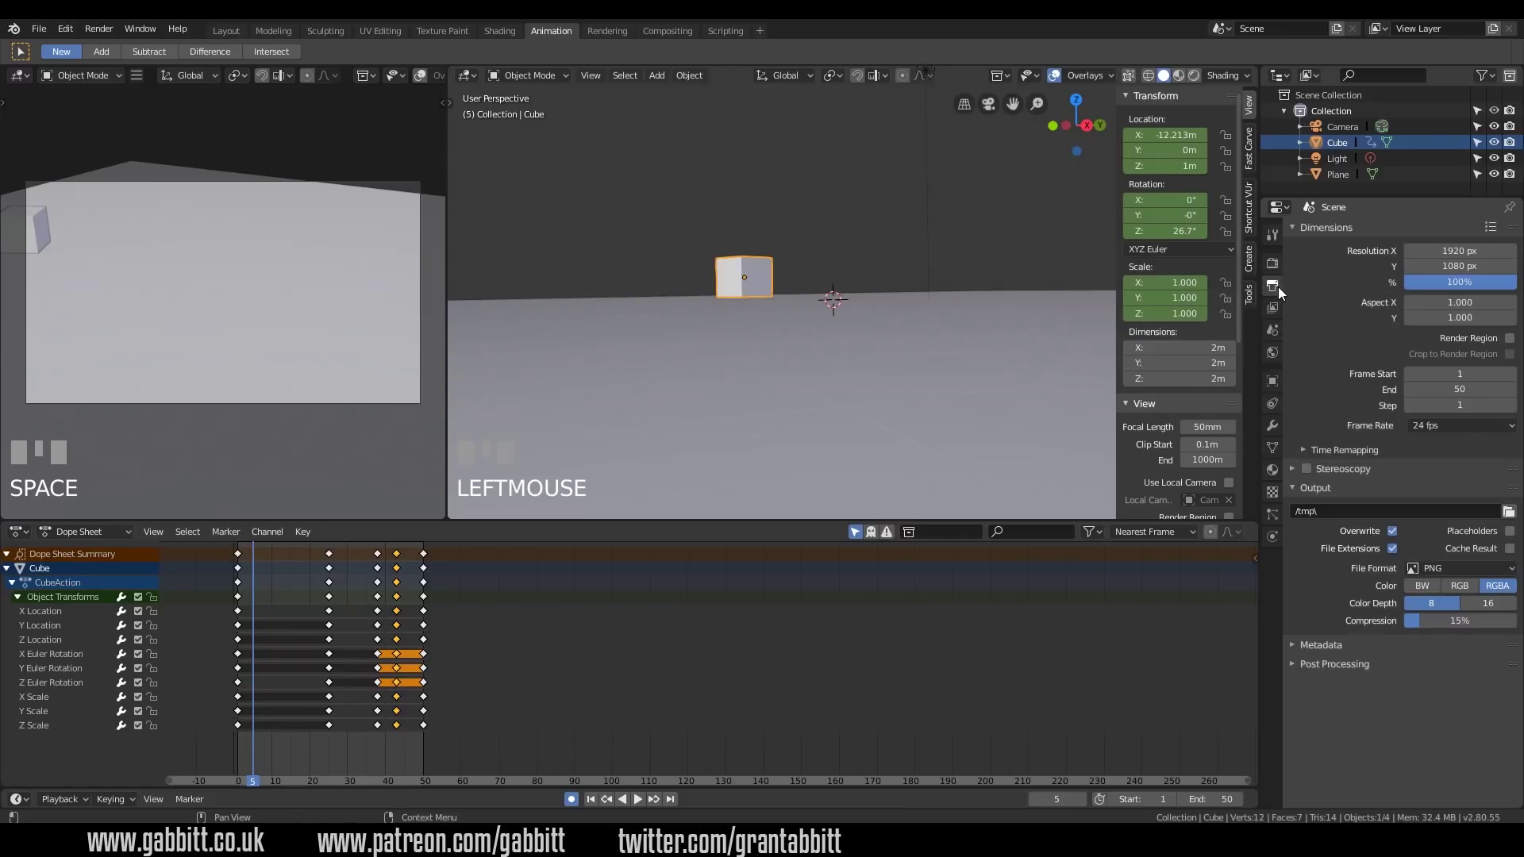